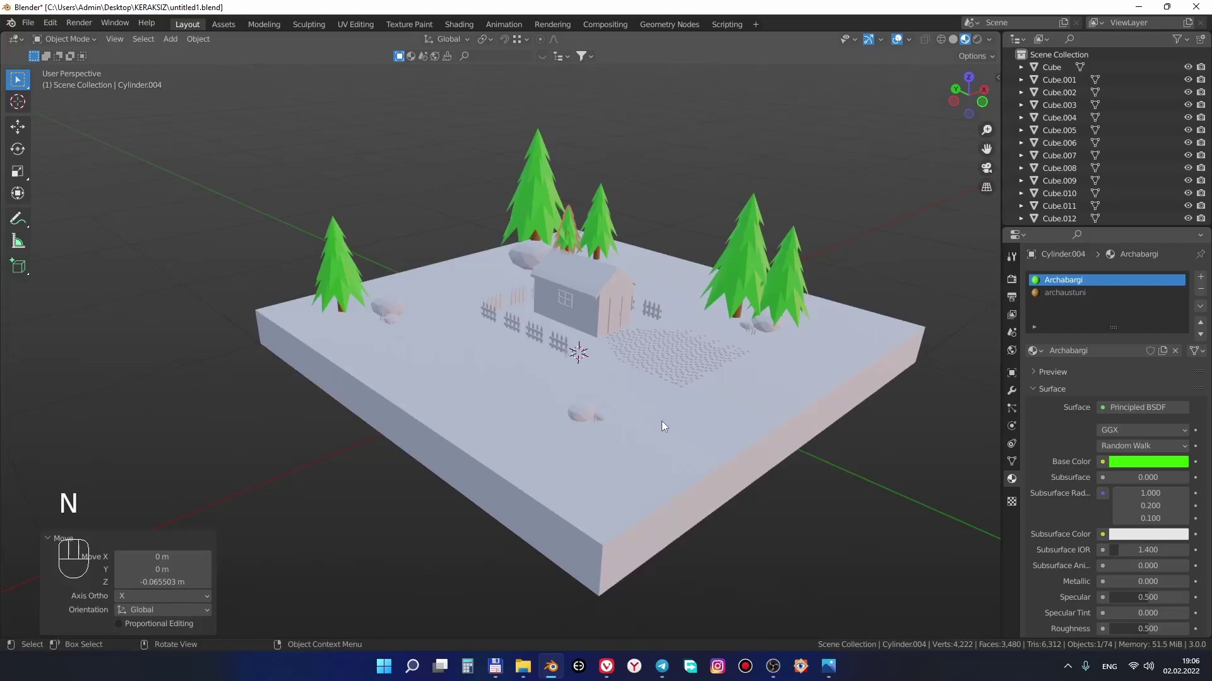
Shift one fence section beside the house slightly into place and select the fence in front of the house
left_click_drag(671, 372, 644, 414)
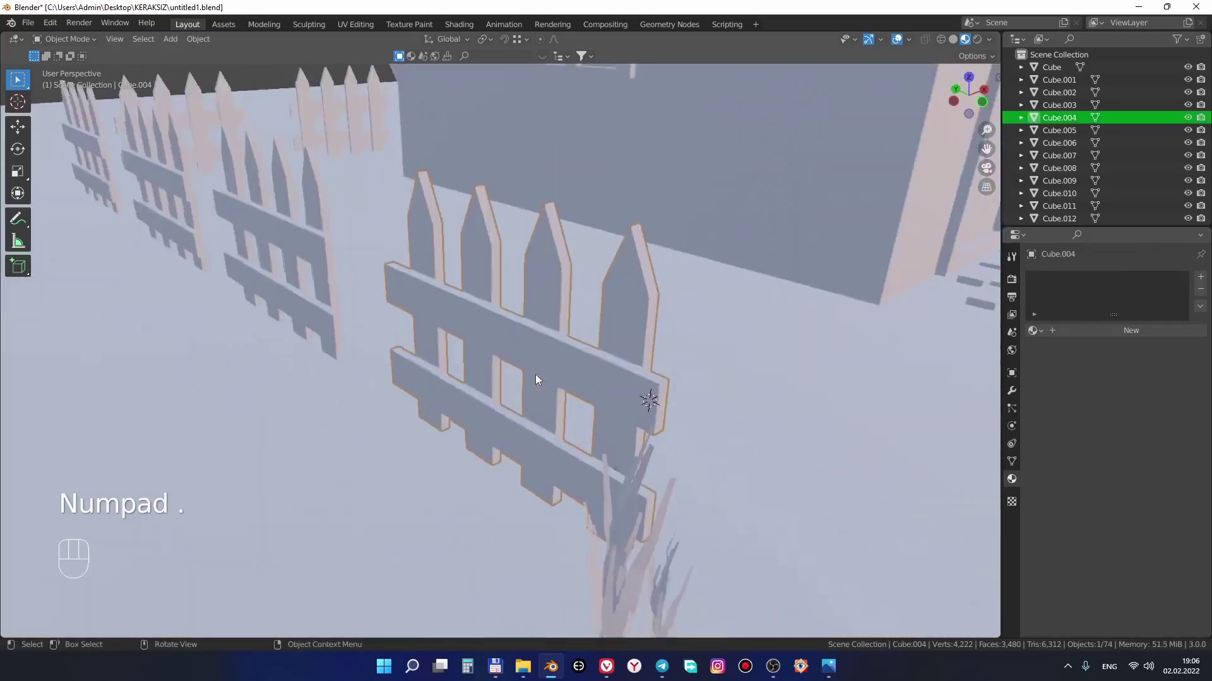
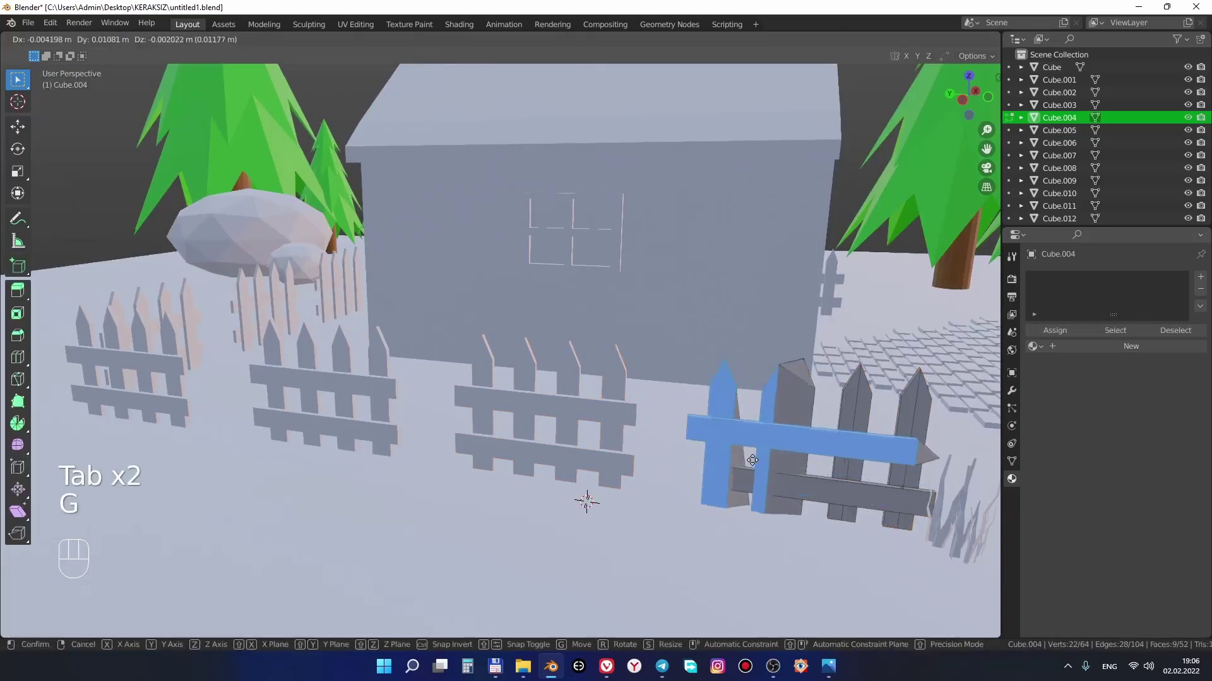
key("Tab")
middle_click(664, 464)
left_click(676, 468)
left_click(638, 411)
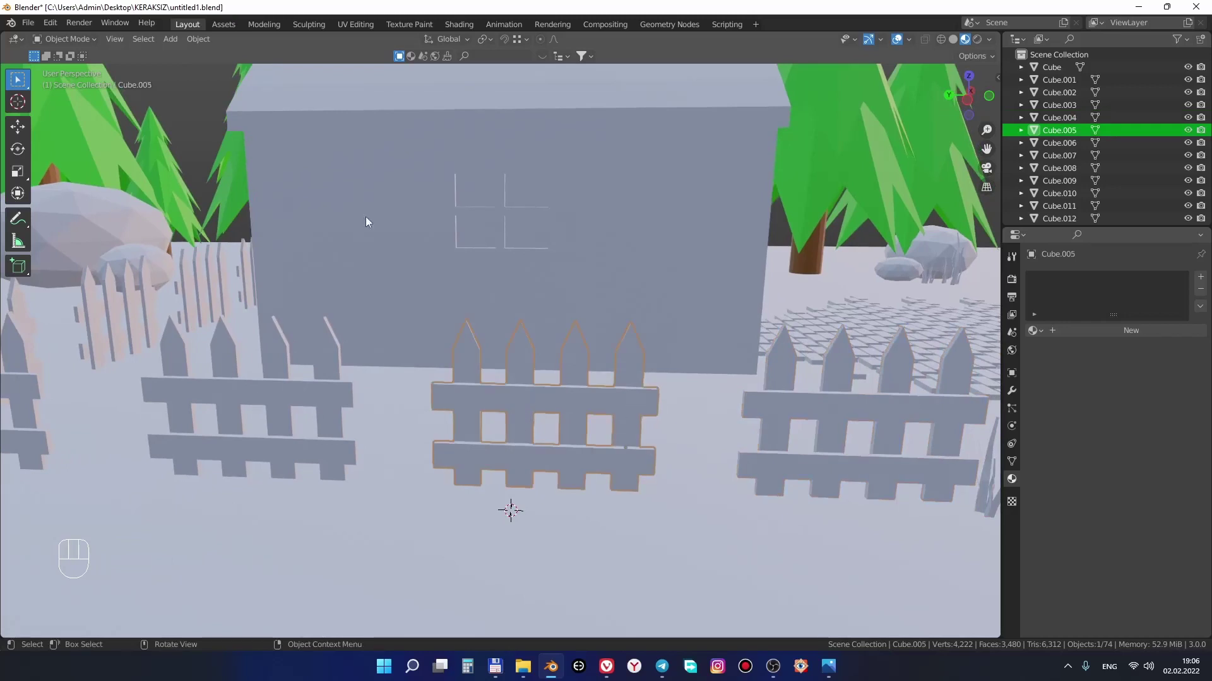
Assign the brown archaustuni material to the selected fence and the next grey fence section
left_click_drag(1041, 333, 1060, 369)
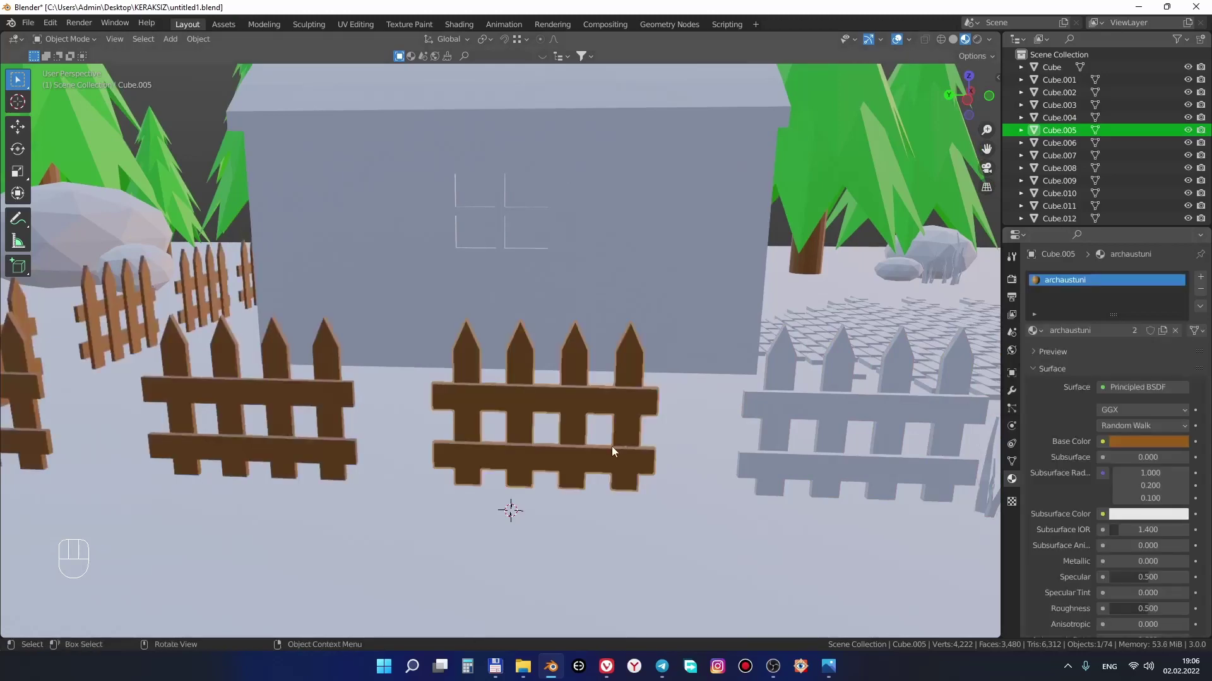
left_click_drag(594, 457, 563, 466)
left_click_drag(560, 465, 583, 465)
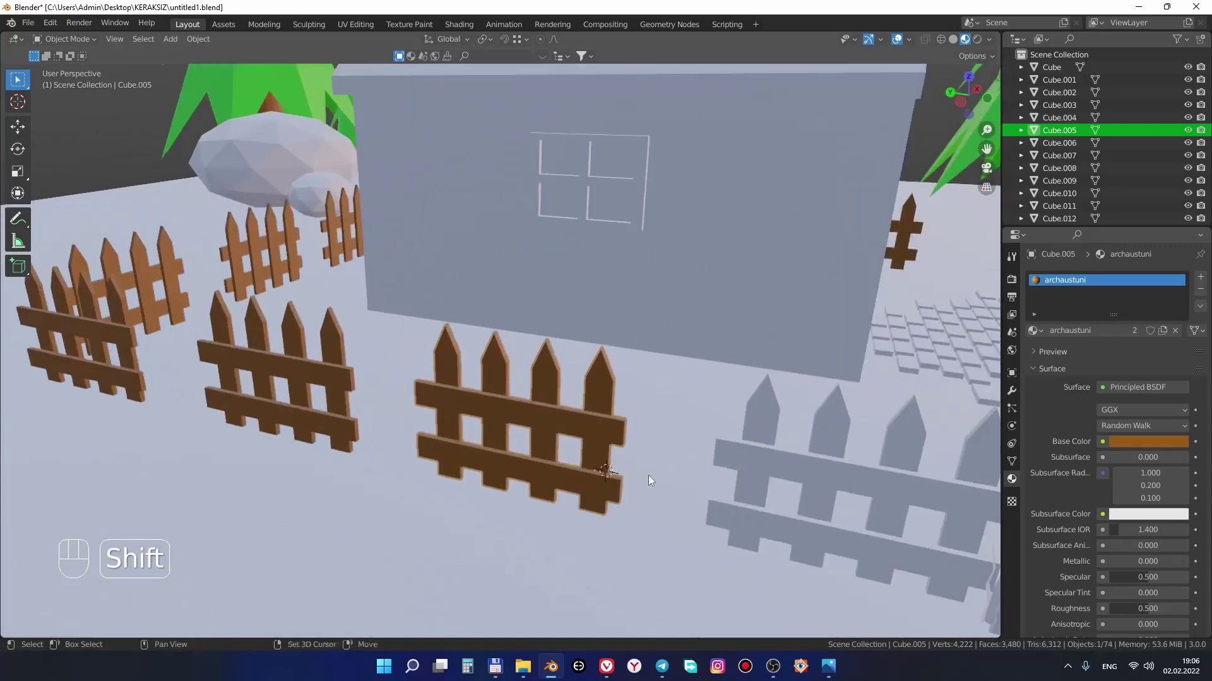
left_click_drag(600, 454, 474, 432)
left_click_drag(584, 465, 606, 455)
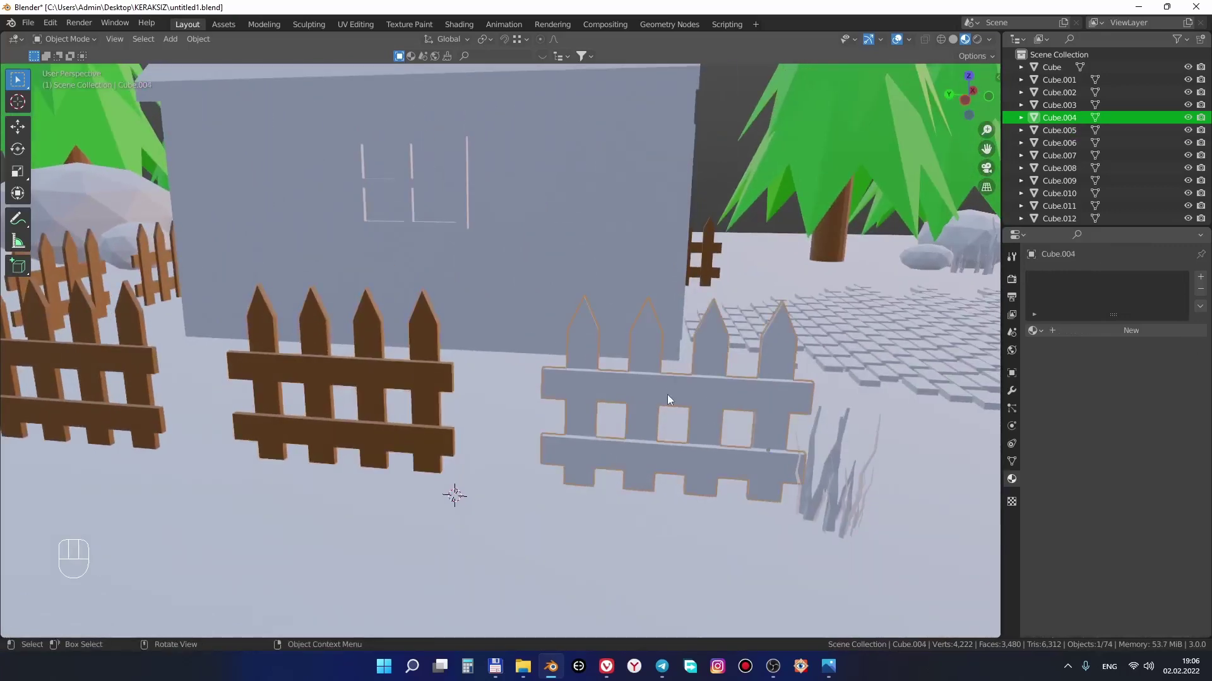
left_click_drag(1036, 333, 1051, 367)
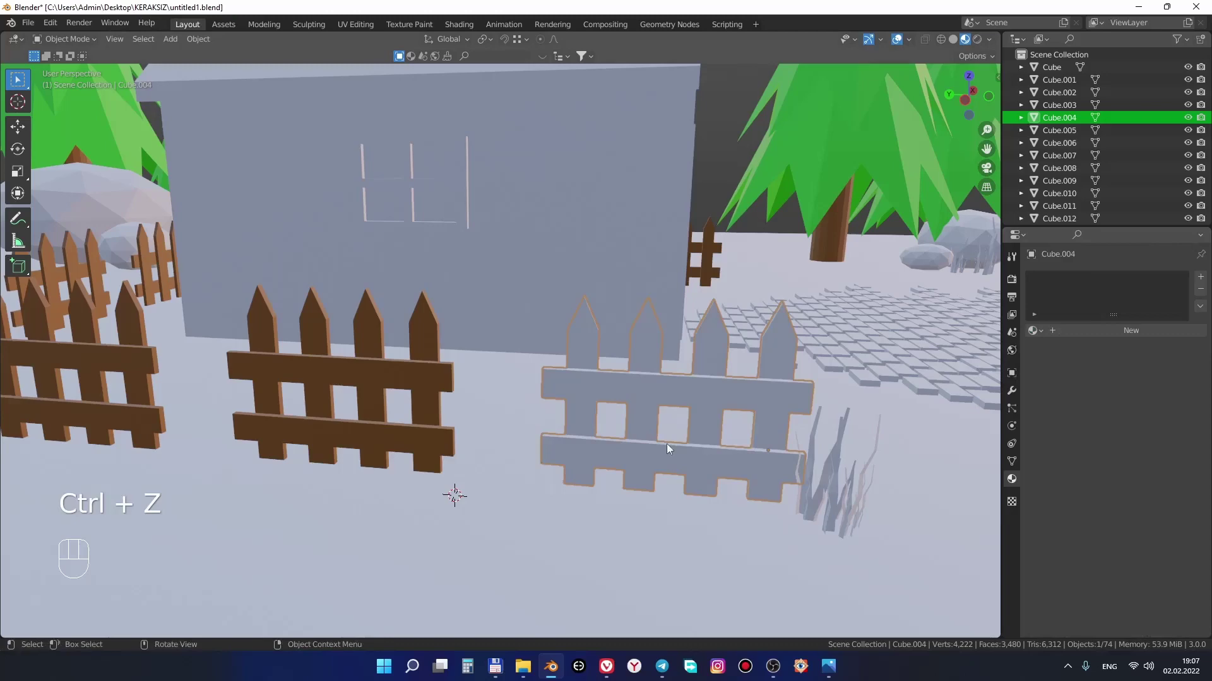
Link the brown wood material onto the remaining grey fence so every fence around the house is wooden
left_click(392, 377)
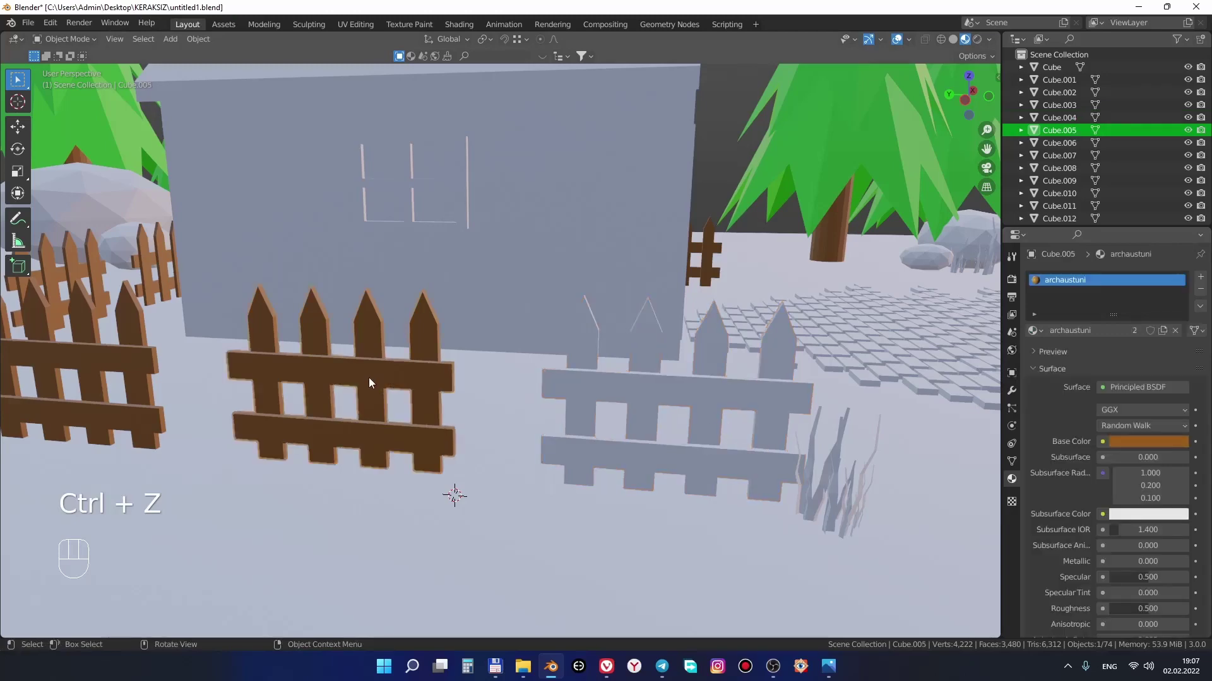
left_click_drag(439, 393, 407, 391)
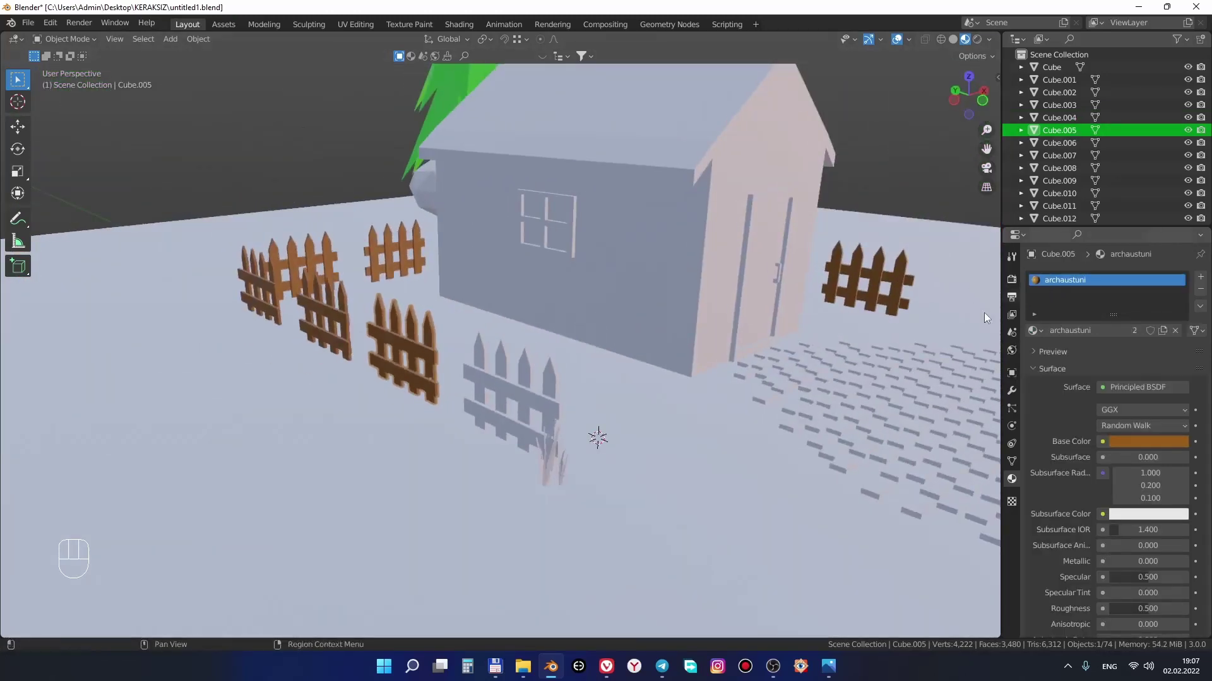
left_click_drag(515, 407, 583, 420)
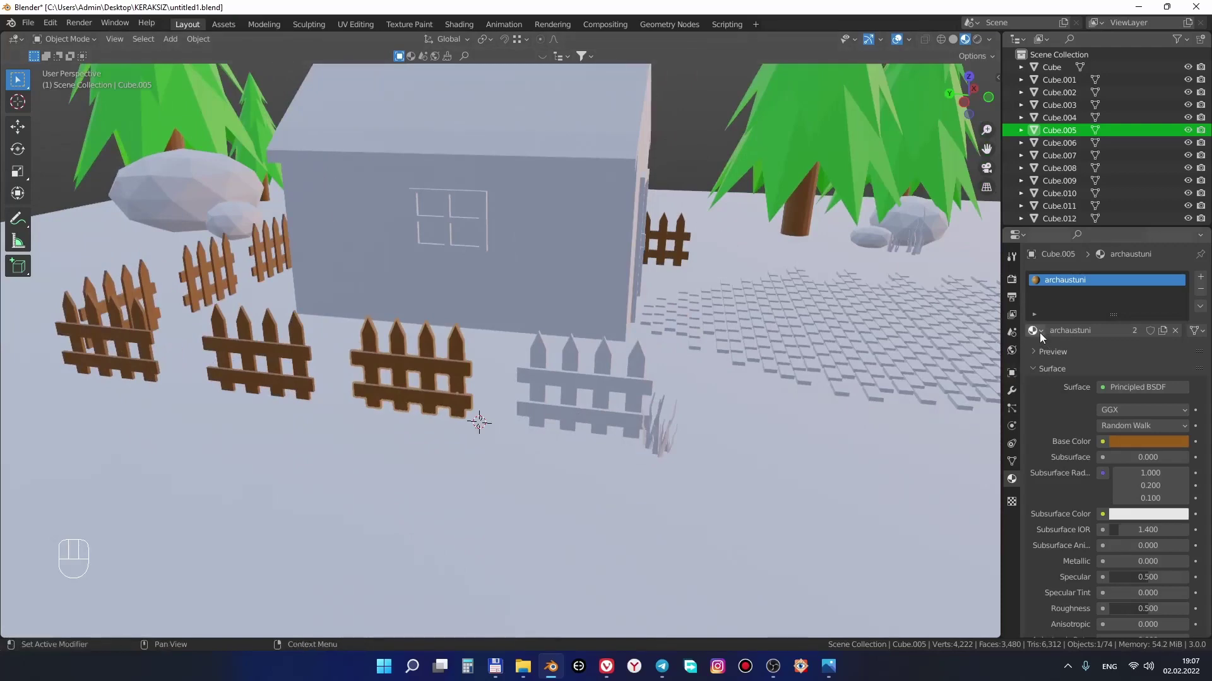
left_click_drag(1037, 333, 634, 391)
left_click_drag(708, 447, 731, 438)
left_click_drag(780, 383, 645, 496)
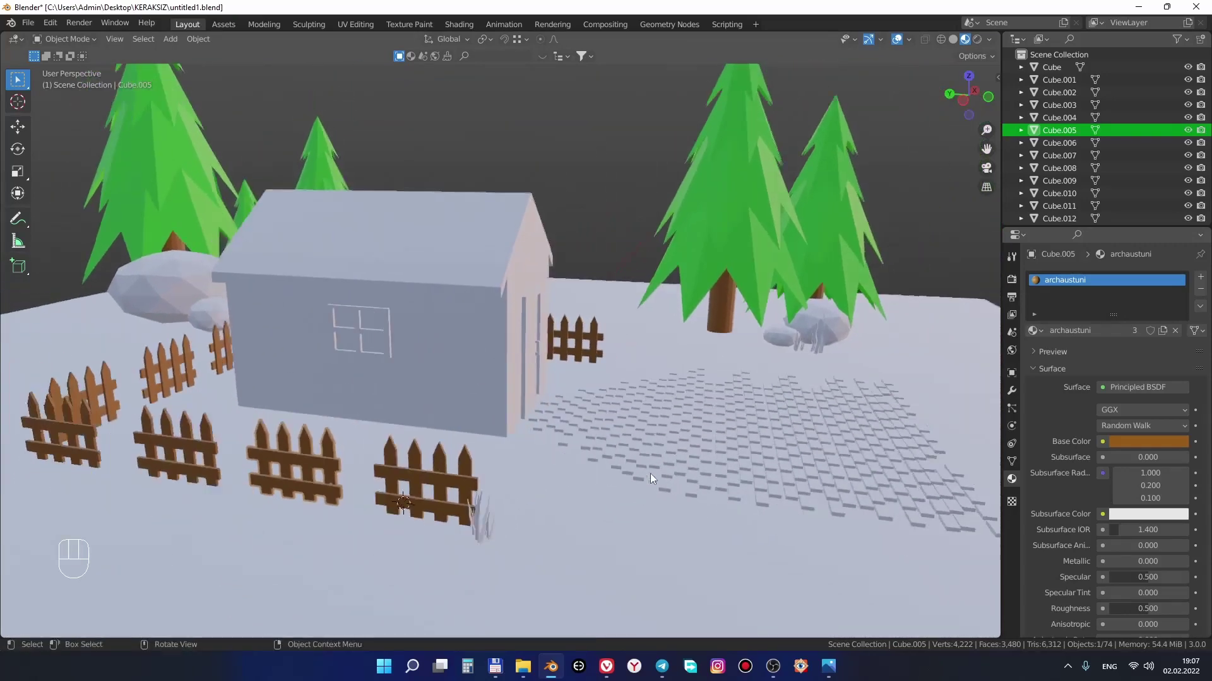
left_click_drag(655, 444, 601, 468)
left_click_drag(608, 437, 625, 491)
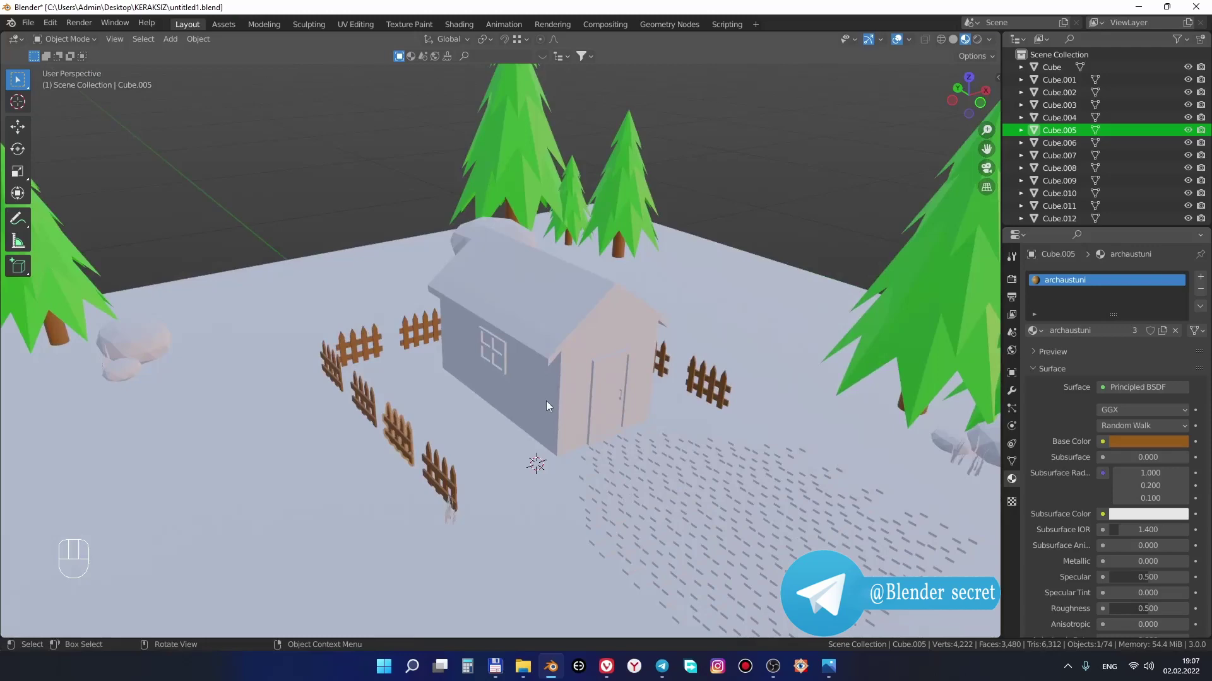
Select the large foreground rock and set it to Shade Smooth
middle_click(577, 452)
left_click(435, 462)
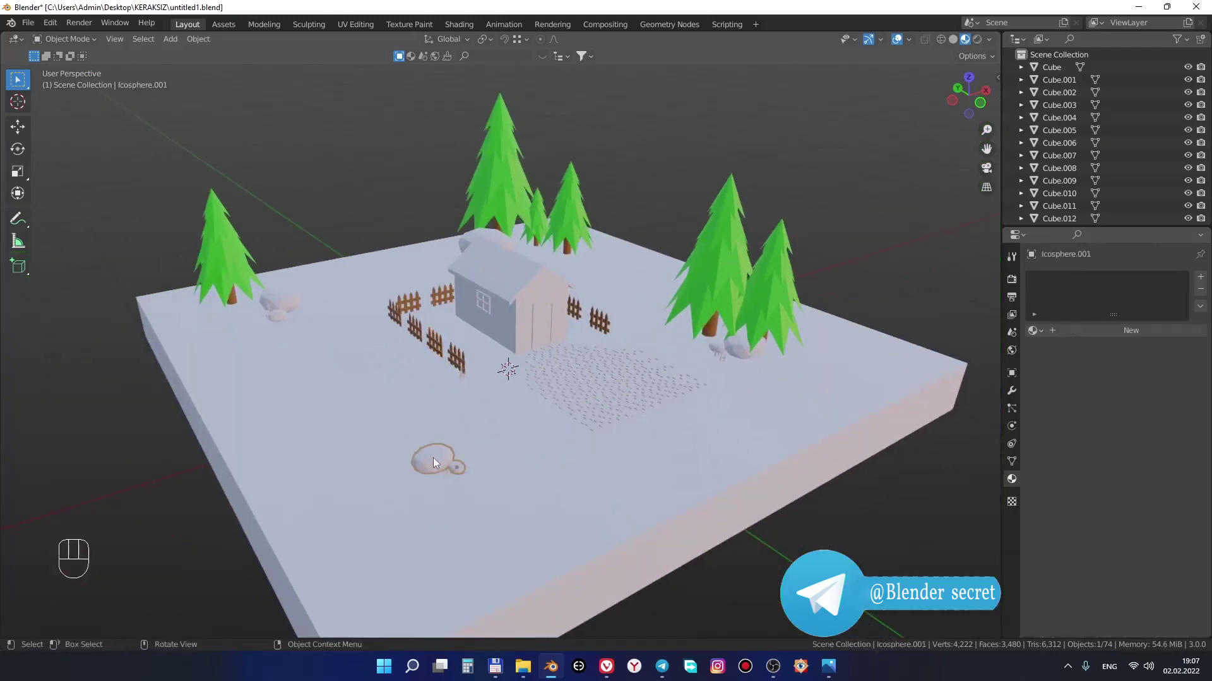
left_click_drag(516, 430, 504, 427)
left_click(496, 362)
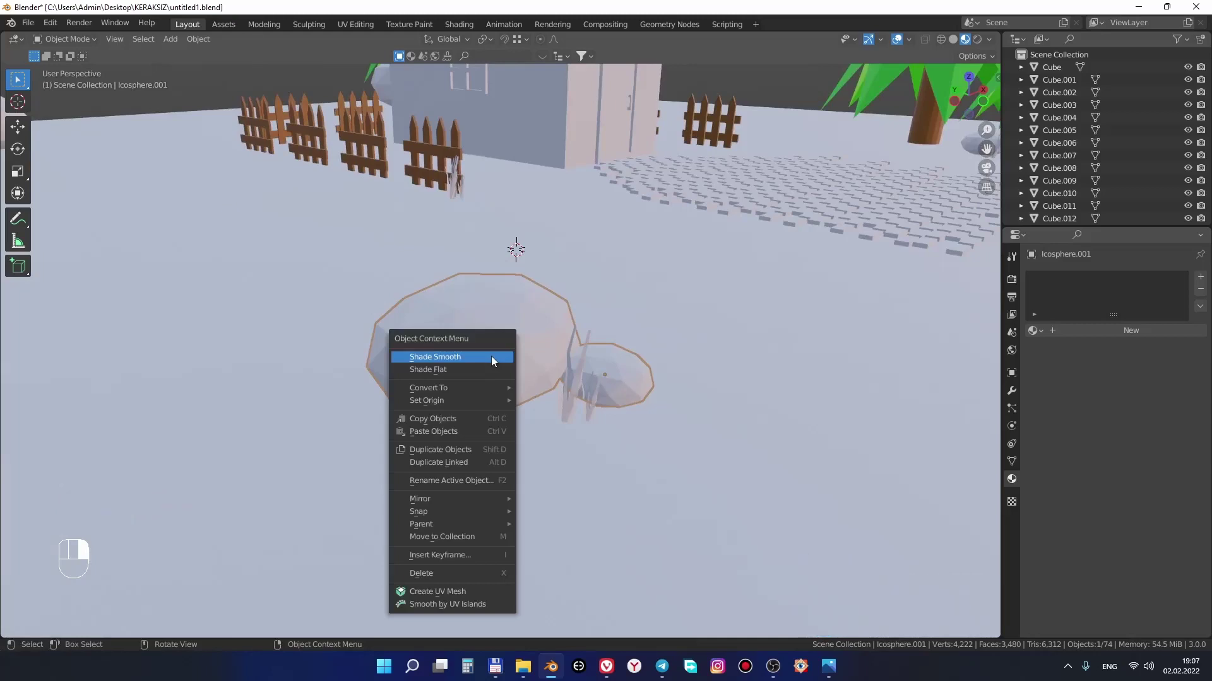
middle_click(547, 429)
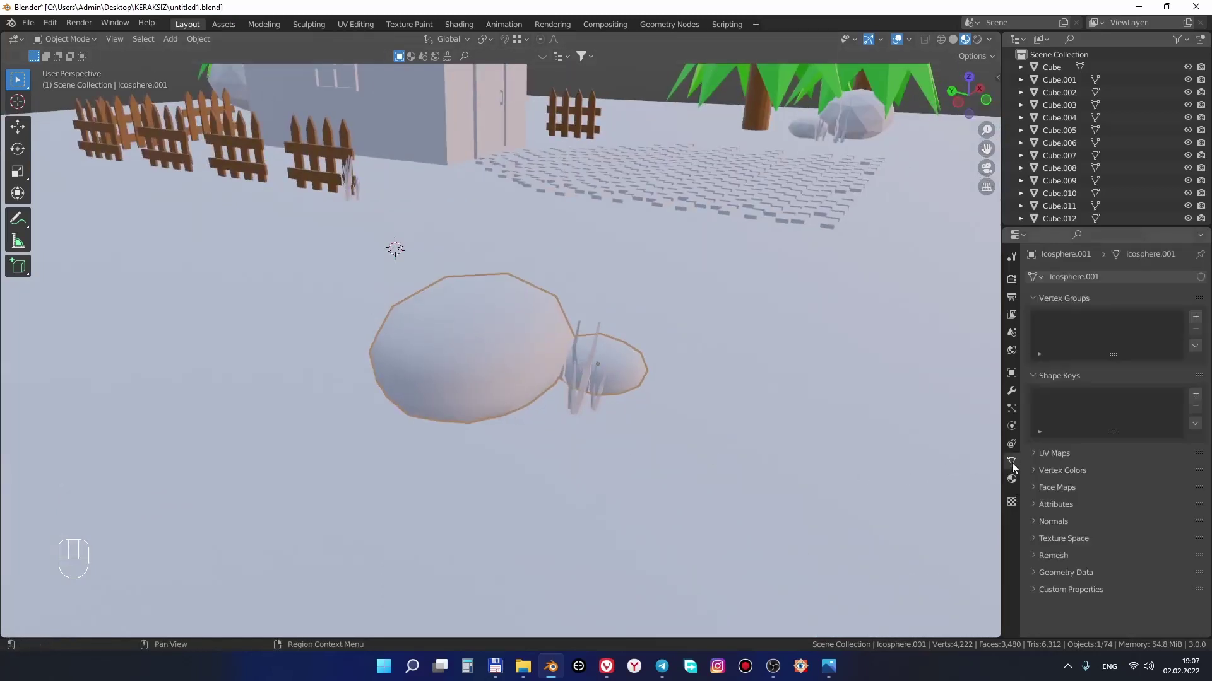
Enable Auto Smooth in the rock's Normals settings and inspect its low-poly mesh
left_click(1076, 527)
left_click(1108, 549)
left_click_drag(630, 458, 583, 470)
left_click_drag(602, 427, 585, 442)
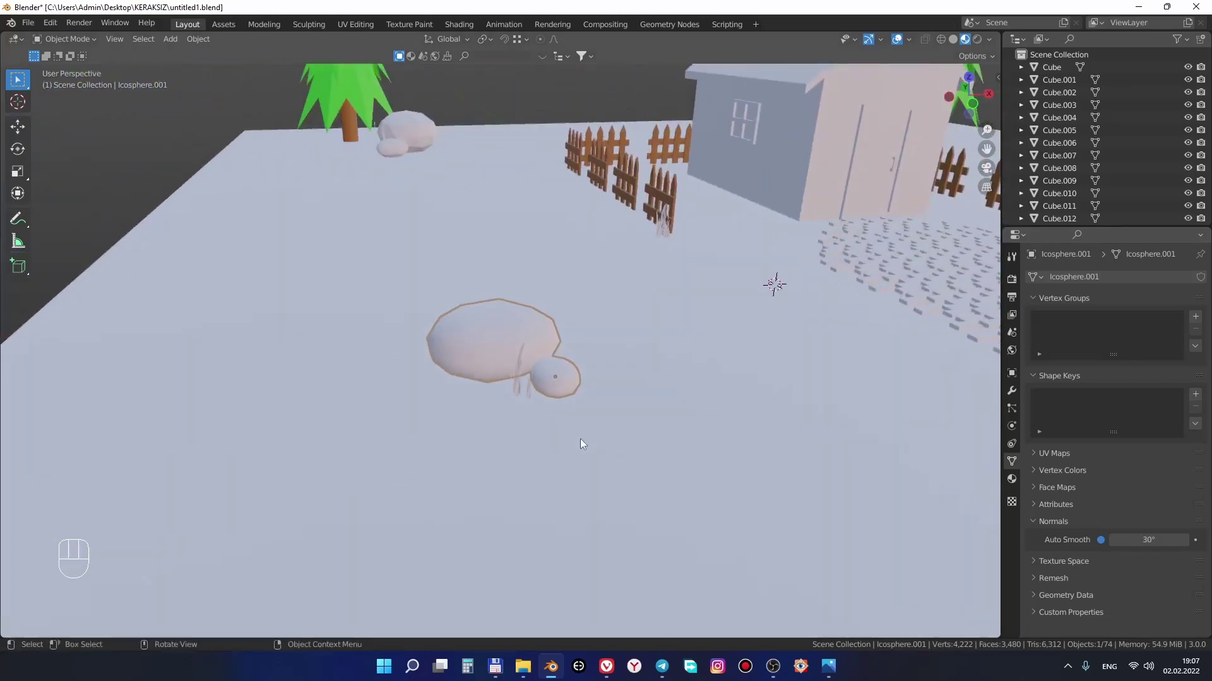
left_click_drag(561, 415, 560, 460)
middle_click(583, 464)
middle_click(608, 468)
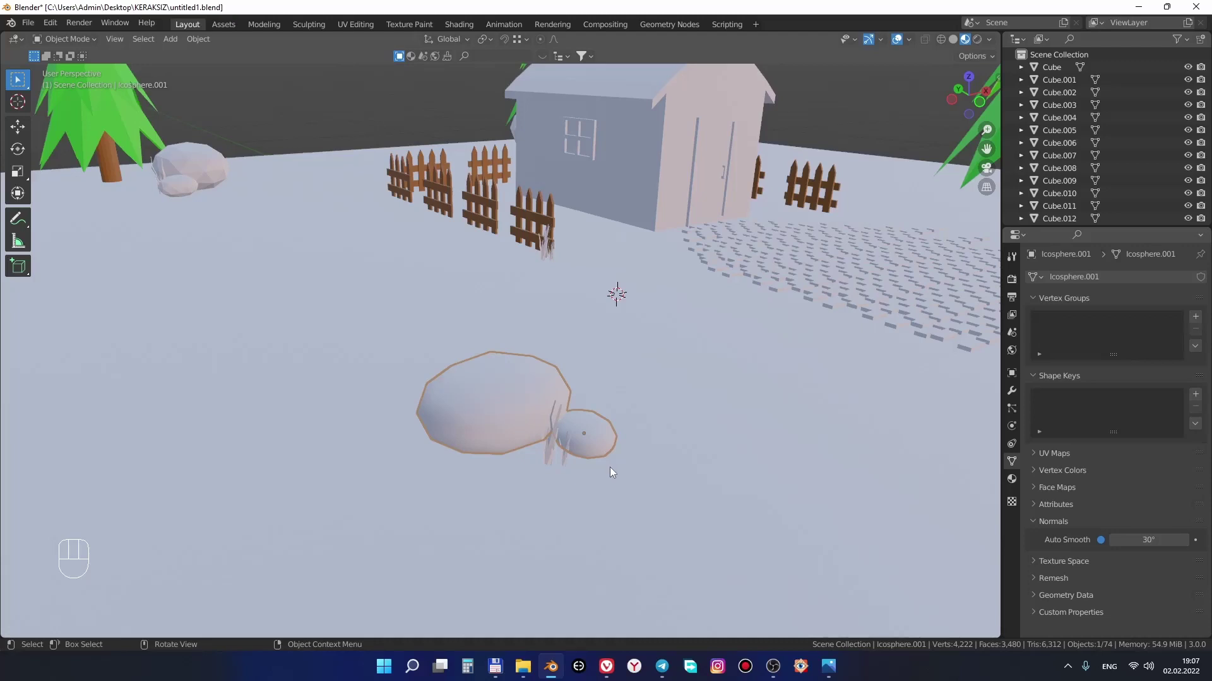
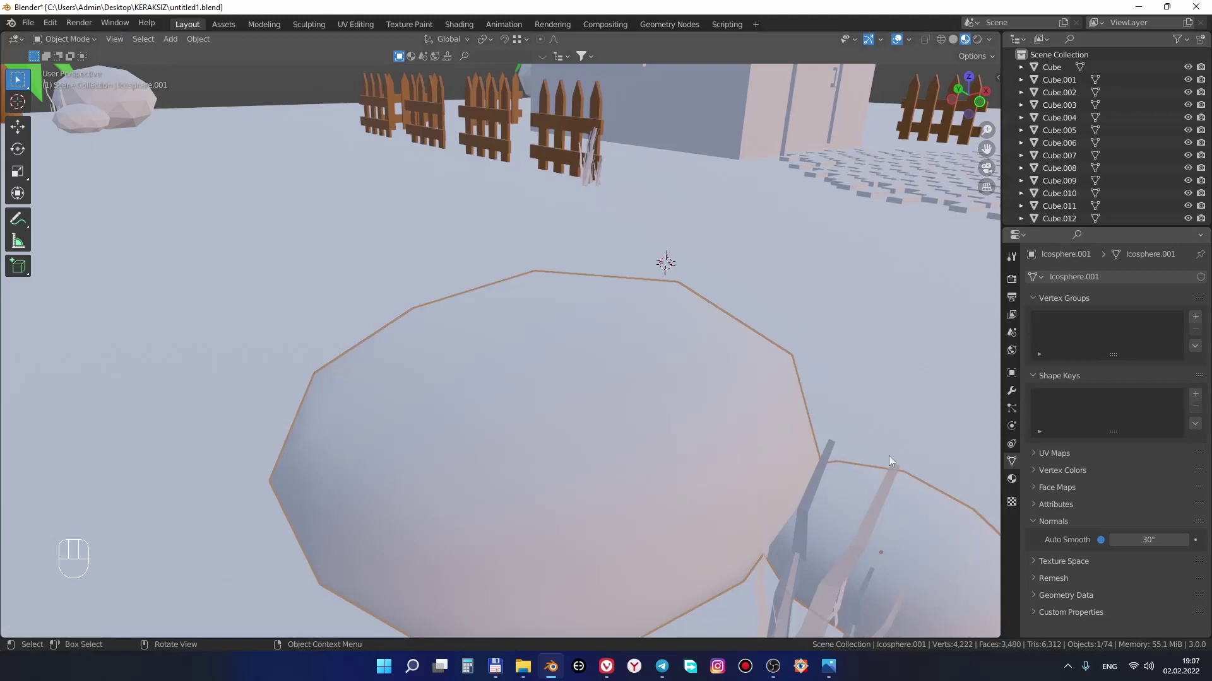
middle_click(765, 440)
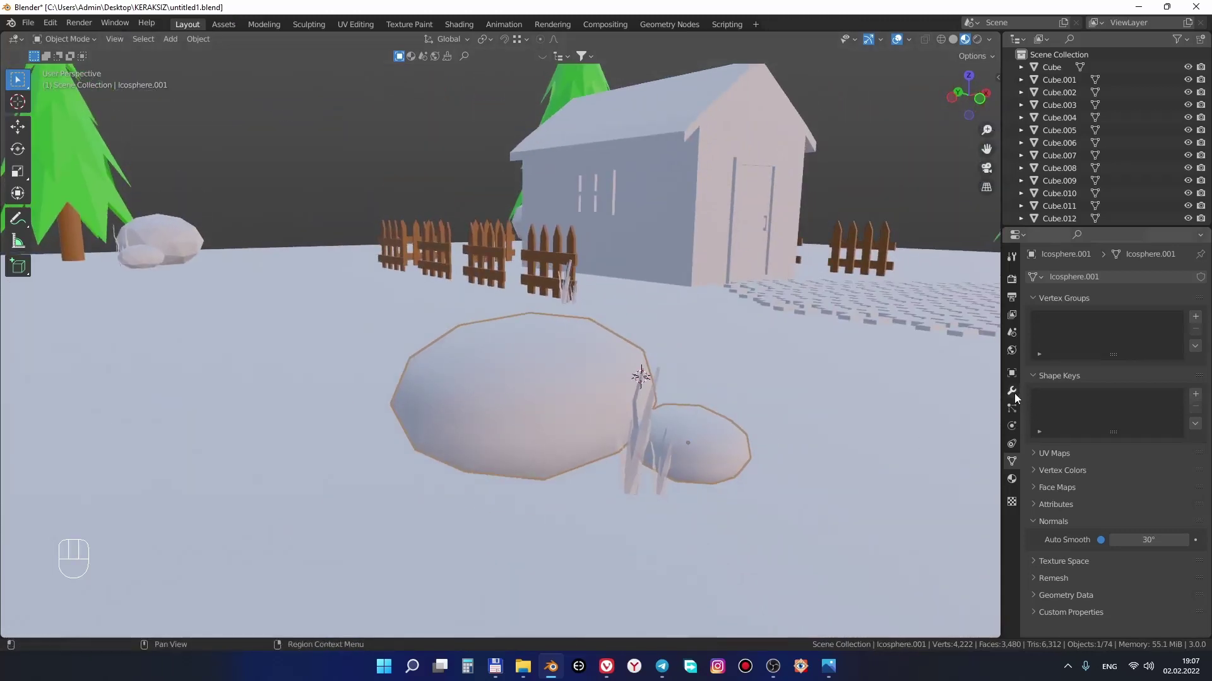
Add a Subdivision Surface modifier to the foreground rock and apply it permanently
left_click_drag(1082, 281, 980, 512)
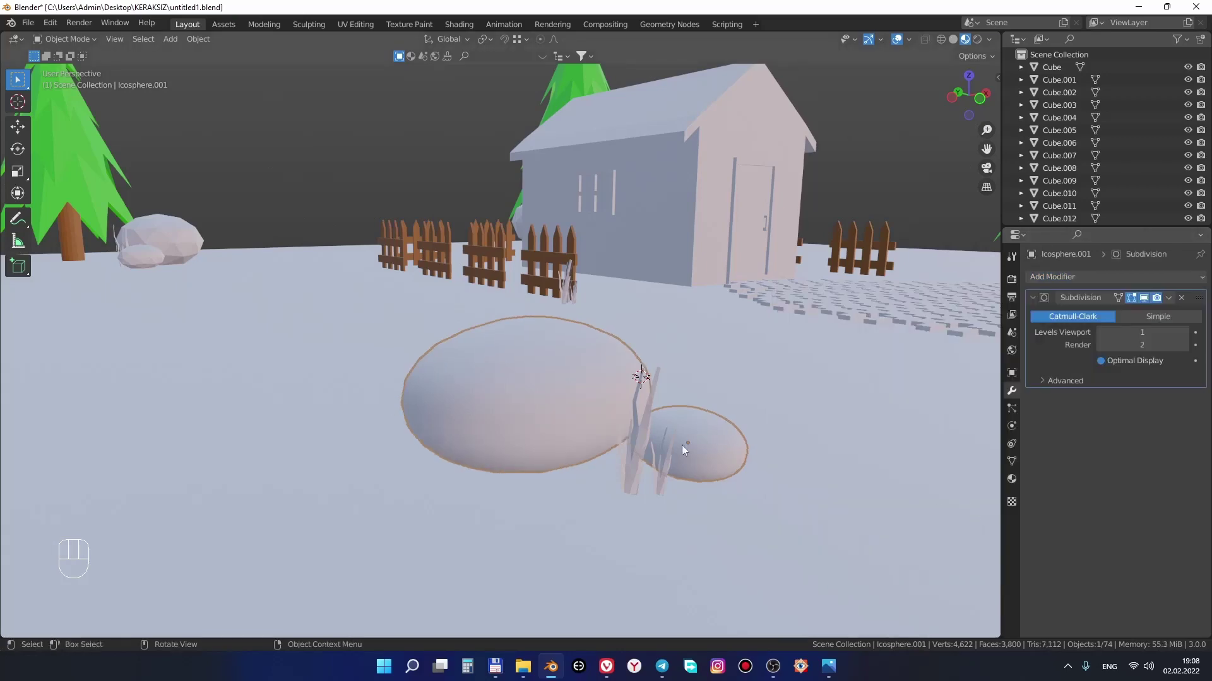
left_click_drag(696, 451, 692, 455)
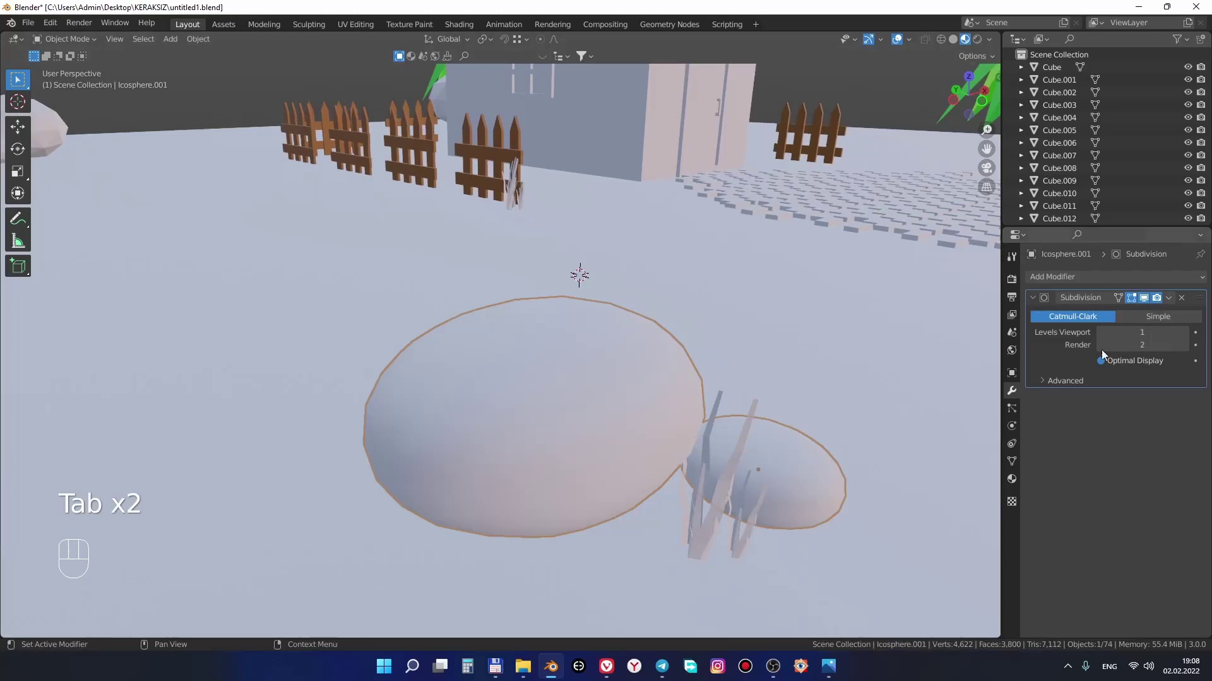
left_click_drag(1171, 306, 1137, 318)
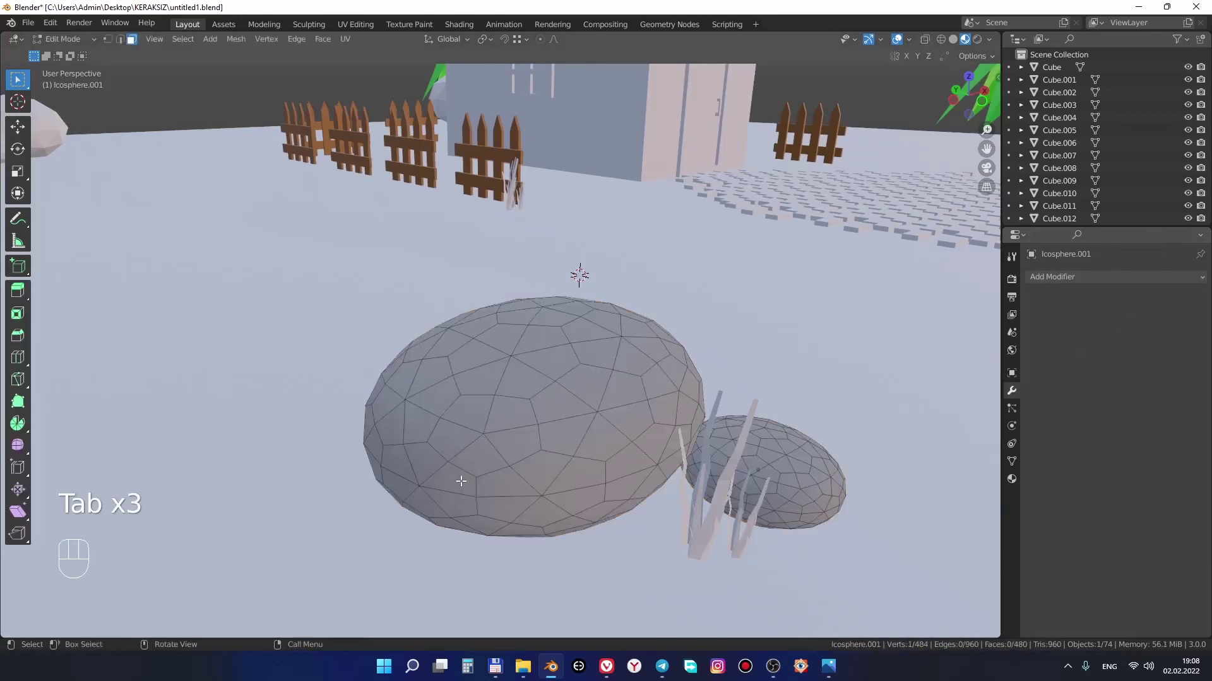
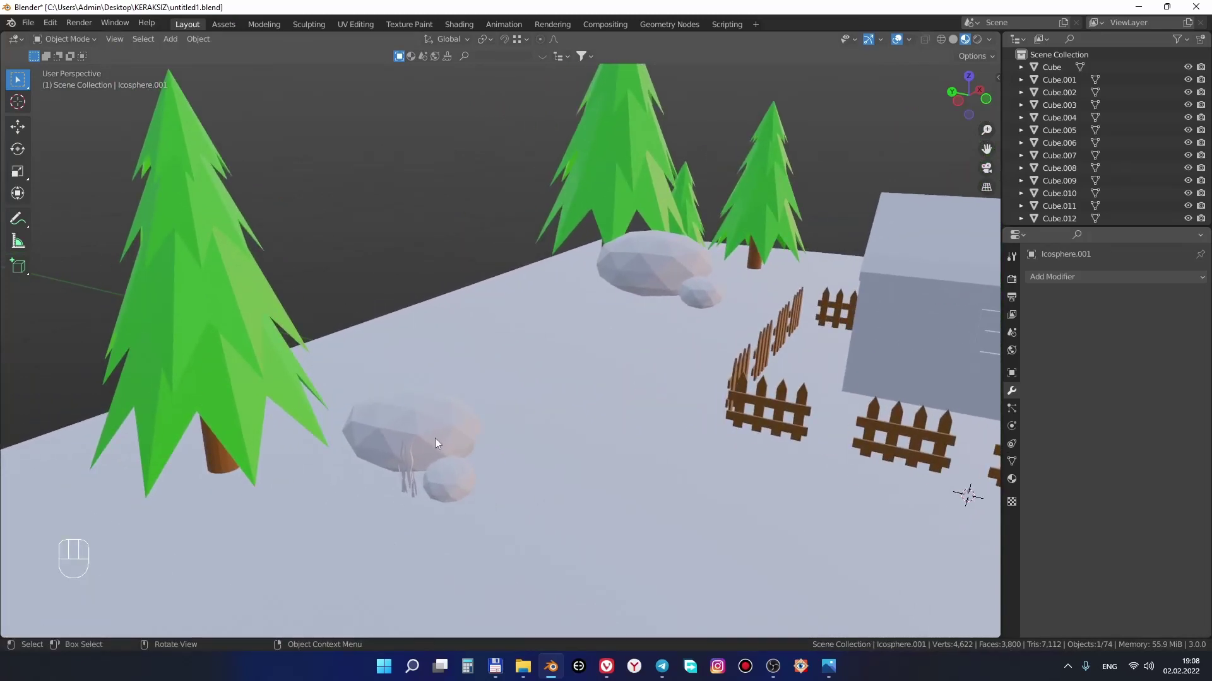
left_click(439, 442)
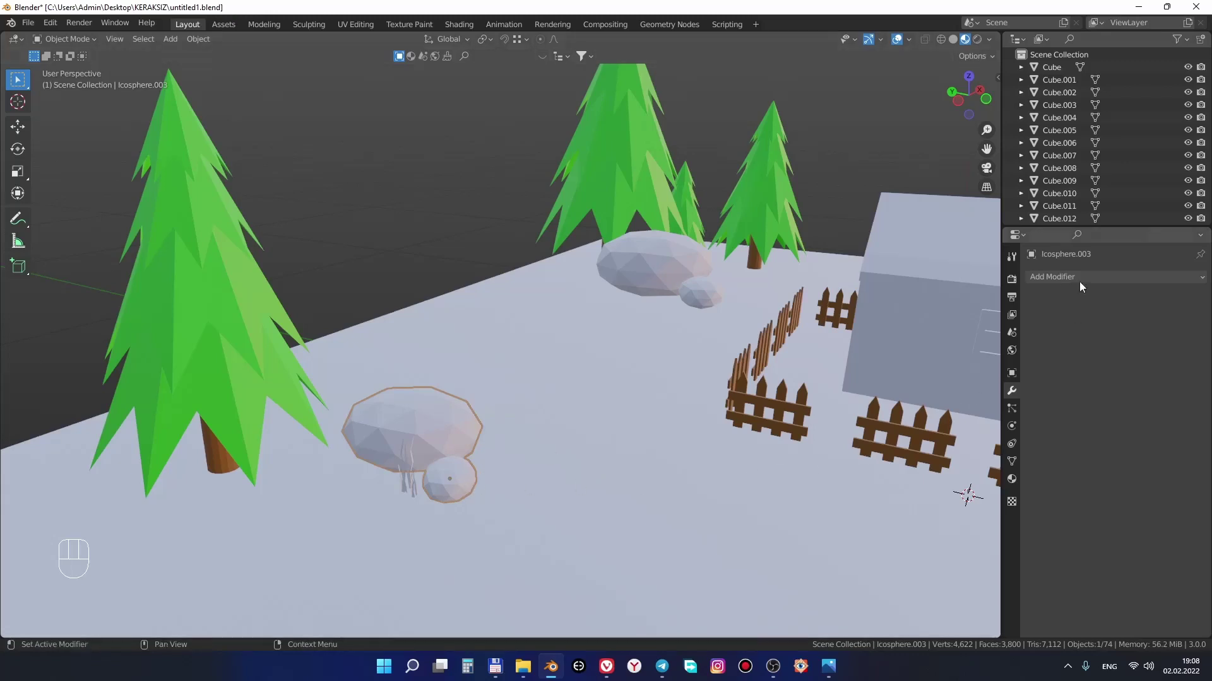
Give the small rock a one-level Subdivision modifier, smooth shading and Auto Smooth normals
left_click_drag(1082, 278, 586, 423)
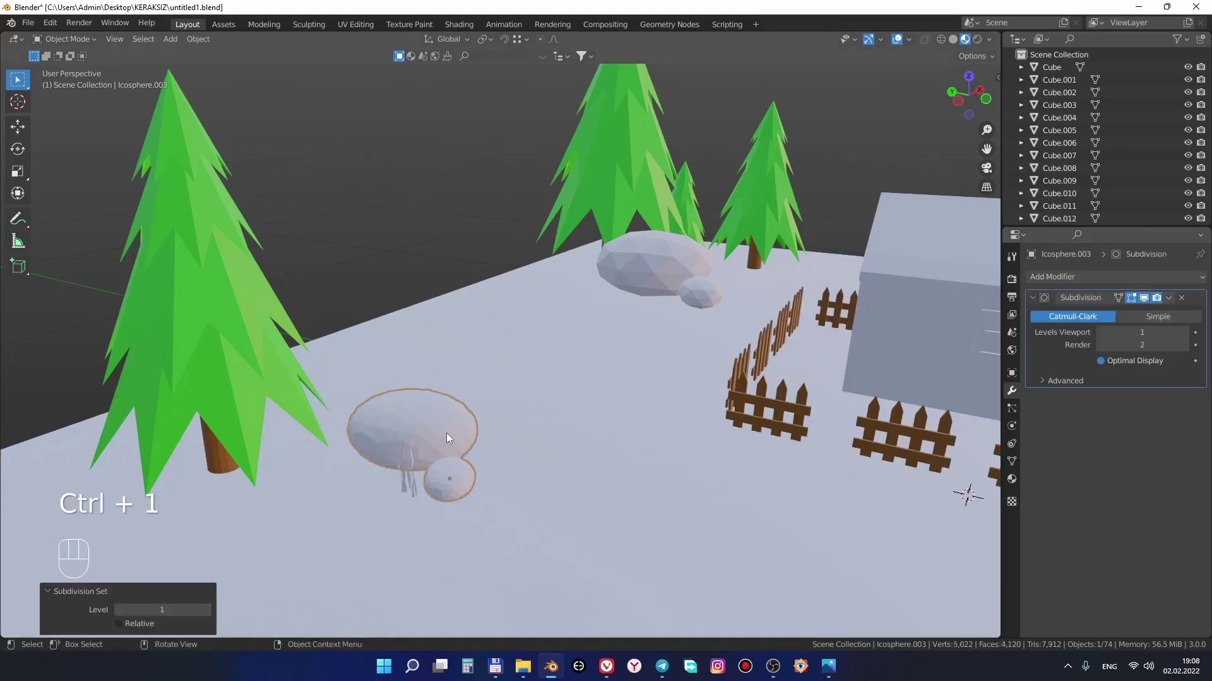
left_click_drag(445, 425, 447, 386)
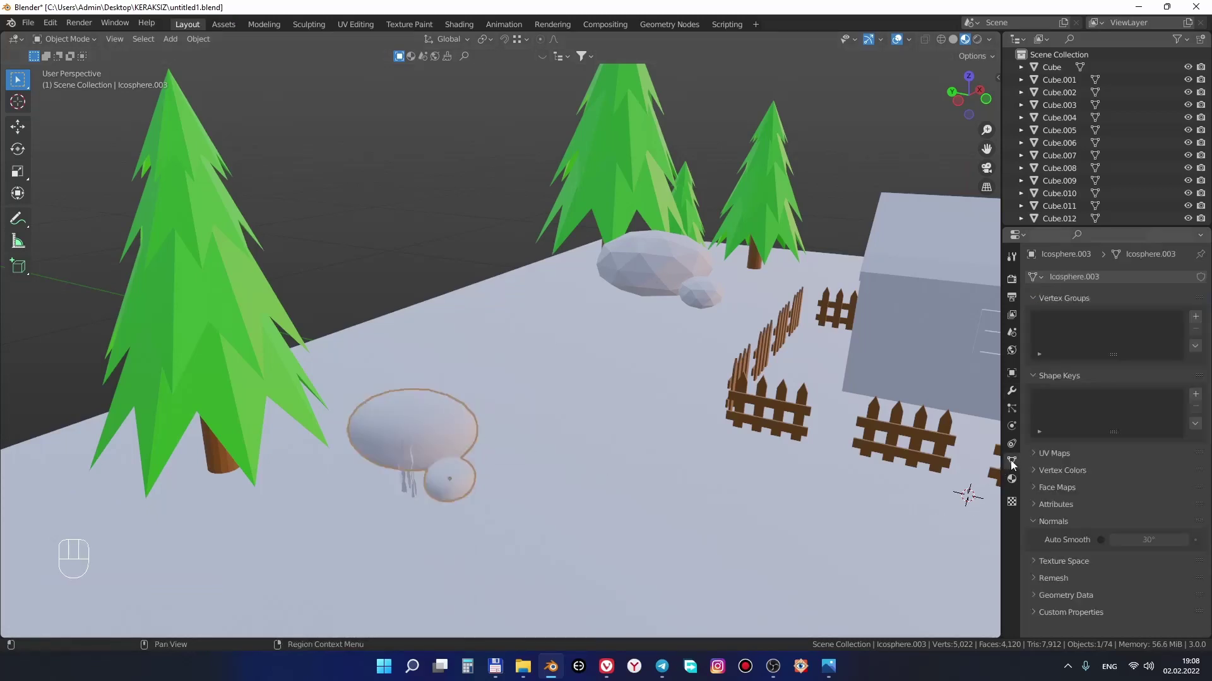
left_click(1104, 546)
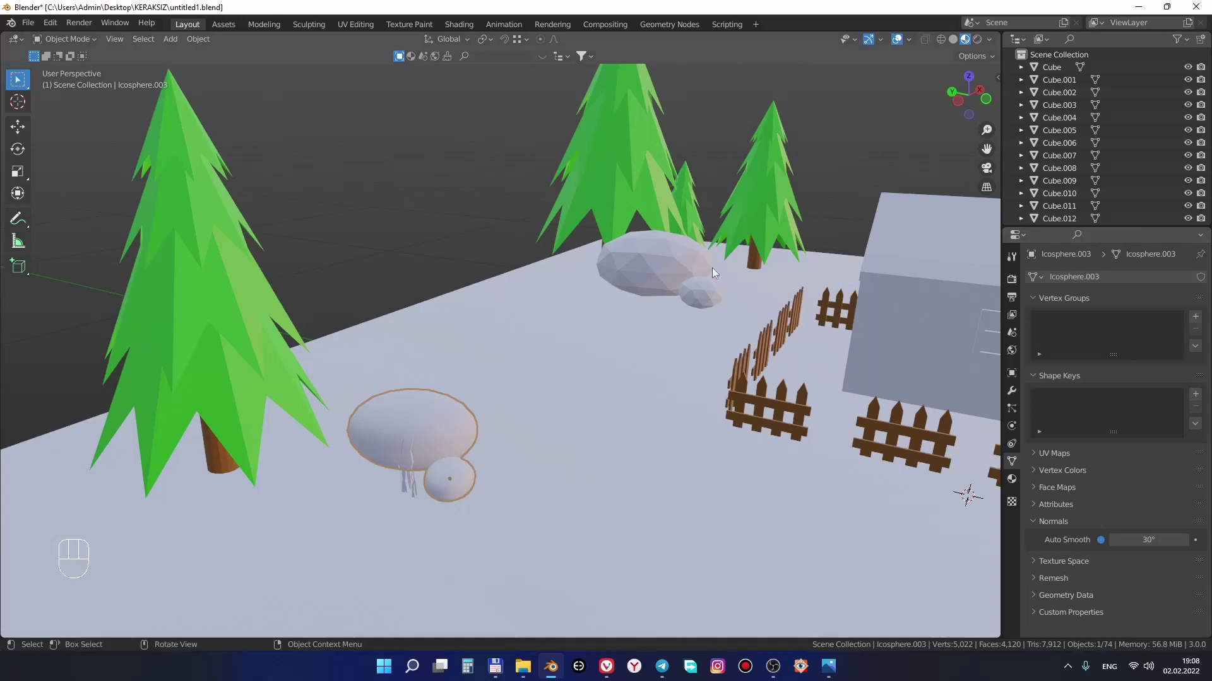
key("ctrl+1")
key("ctrl+2")
key("KP_Decimal")
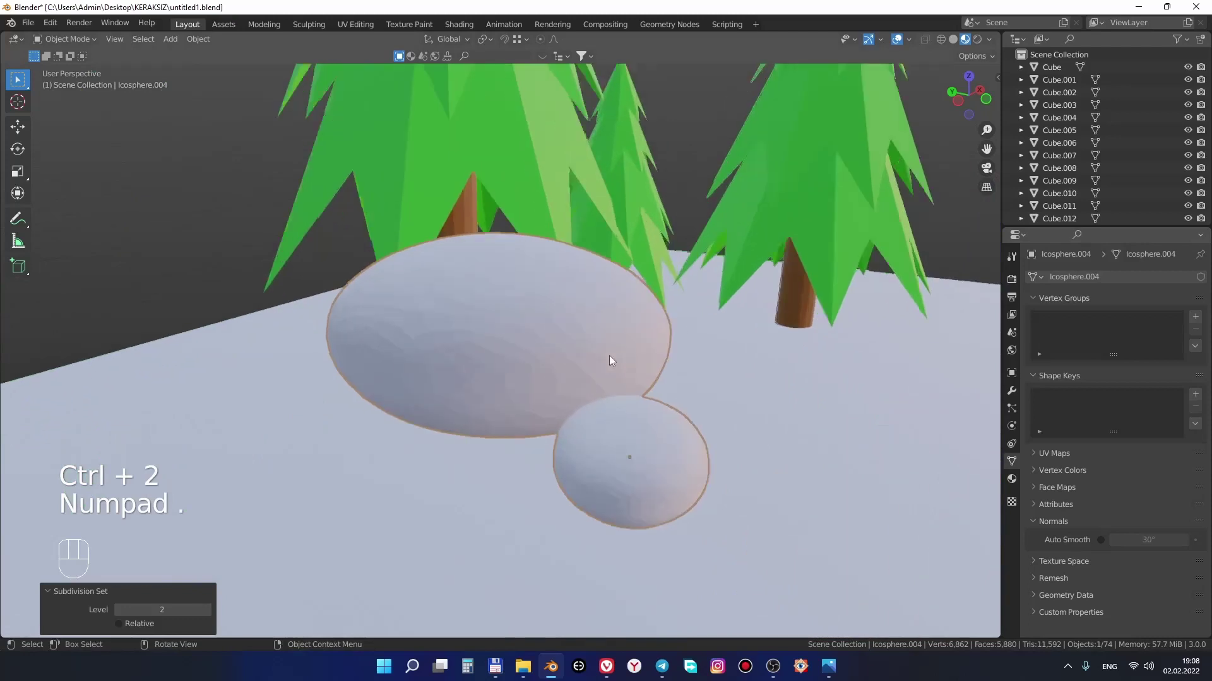
Subdivide the larger rock near the trees with Ctrl+1 and enable Auto Smooth on it
left_click(580, 432)
key("ctrl+1")
key("ctrl+2")
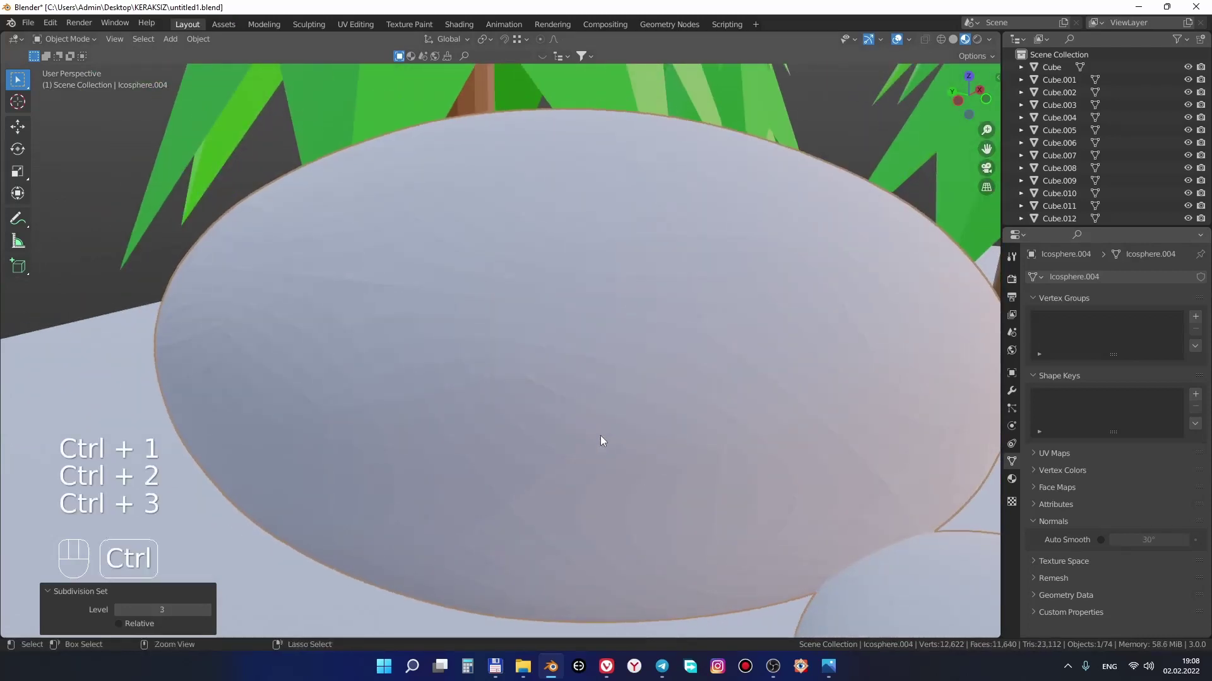
key("ctrl+5")
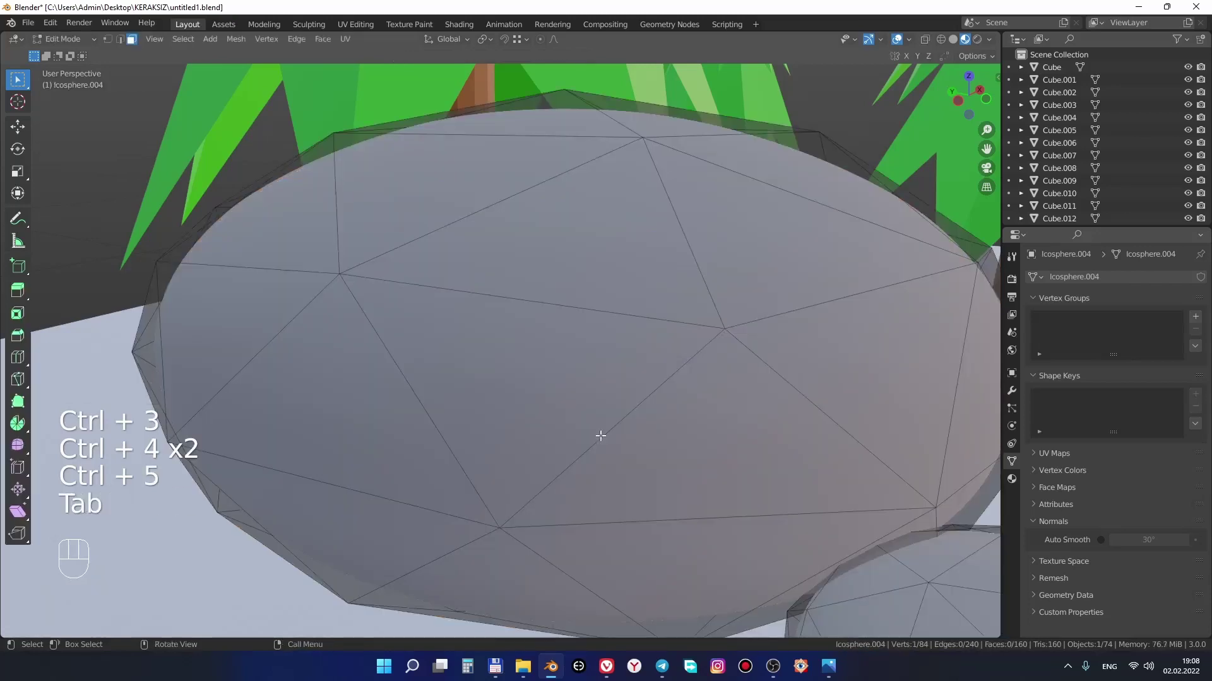
key("ctrl+1")
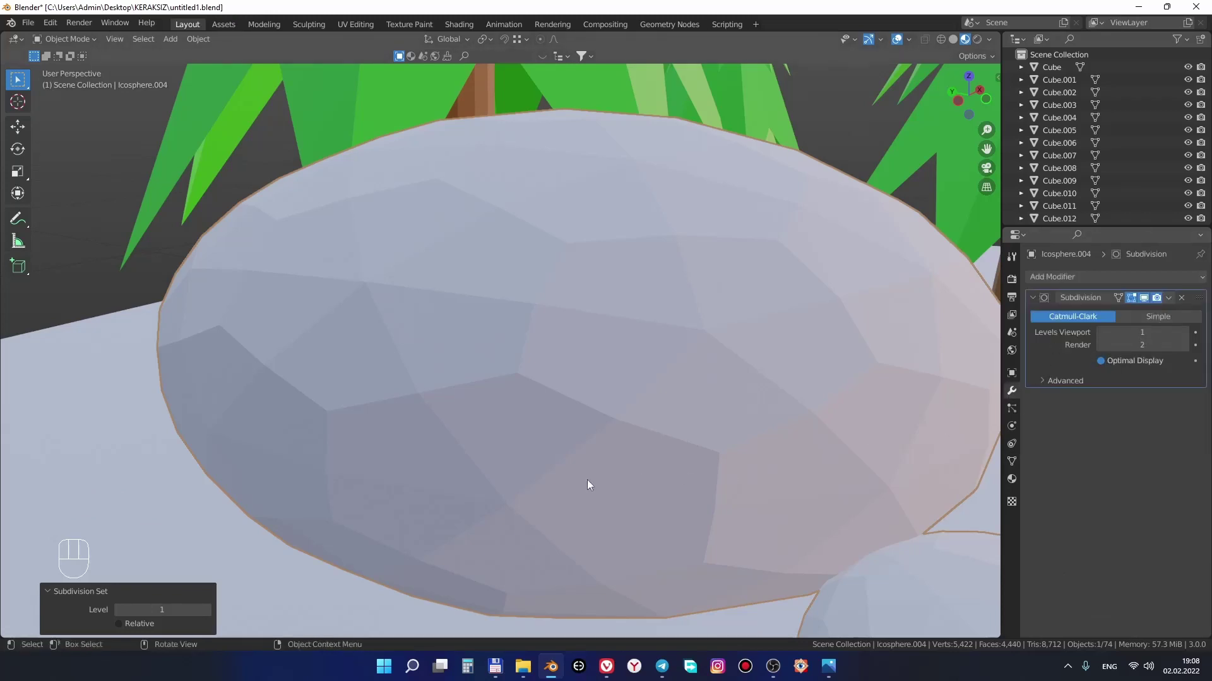
right_click(583, 390)
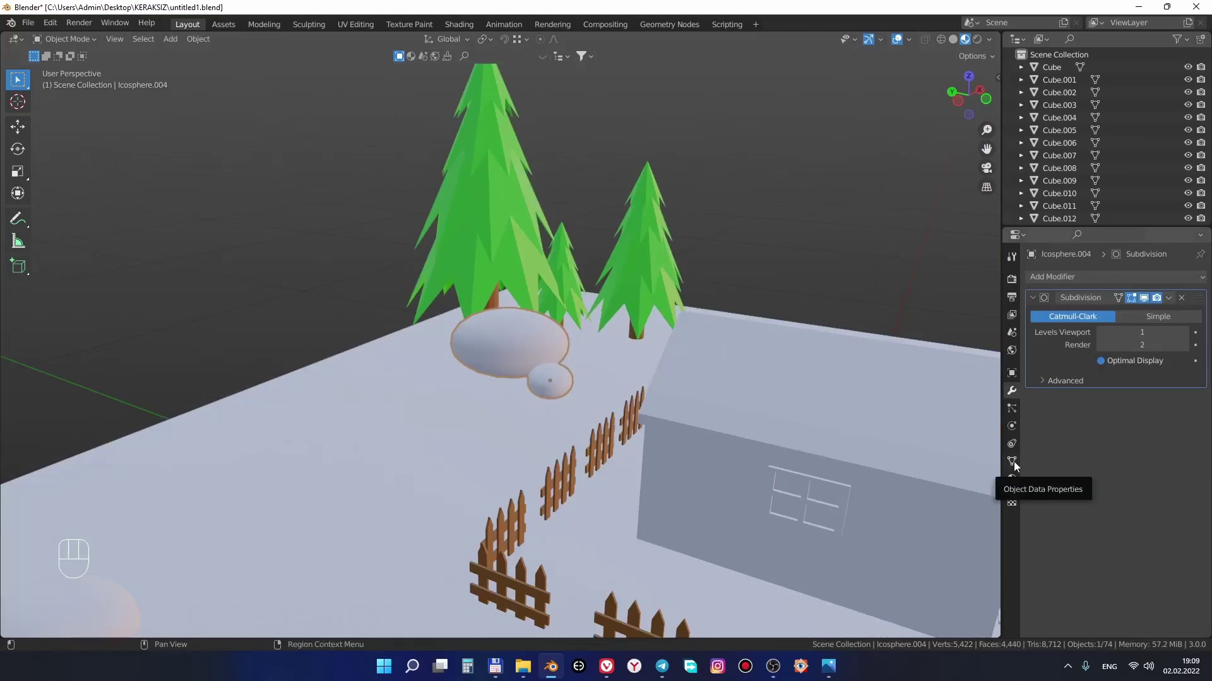
left_click(1108, 546)
Subdivide and auto-smooth the rocks under the right pines, then pick the rock in the open field
left_click_drag(666, 506, 370, 460)
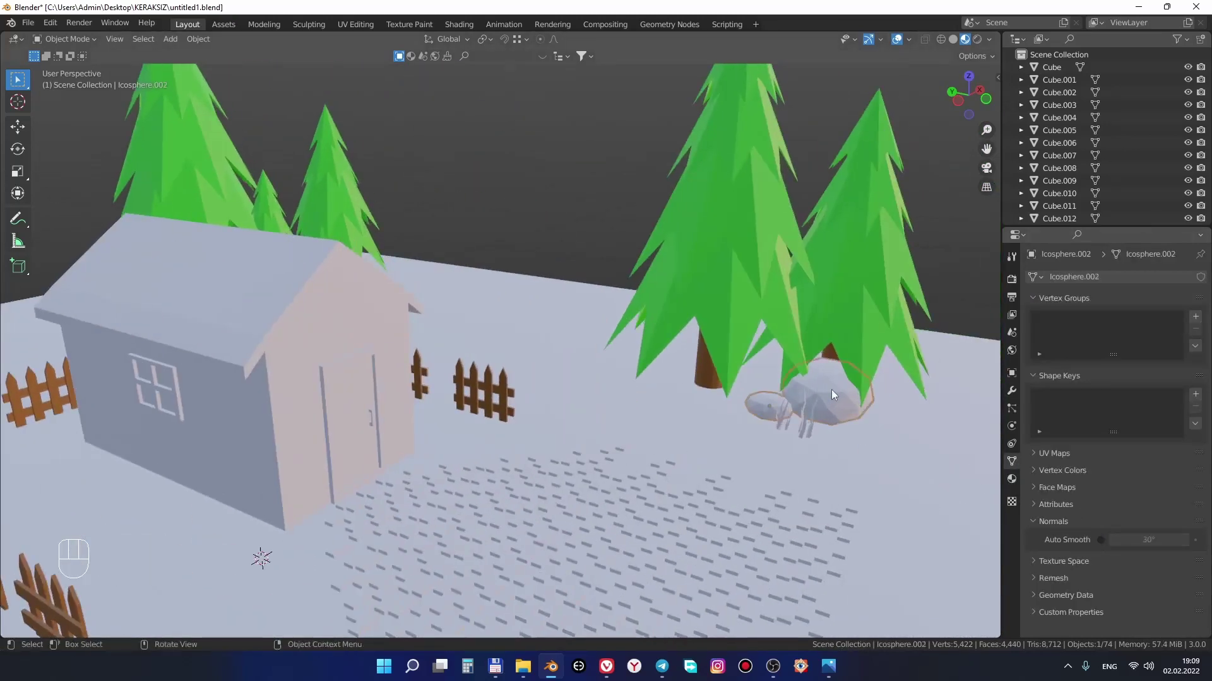
key("ctrl+1")
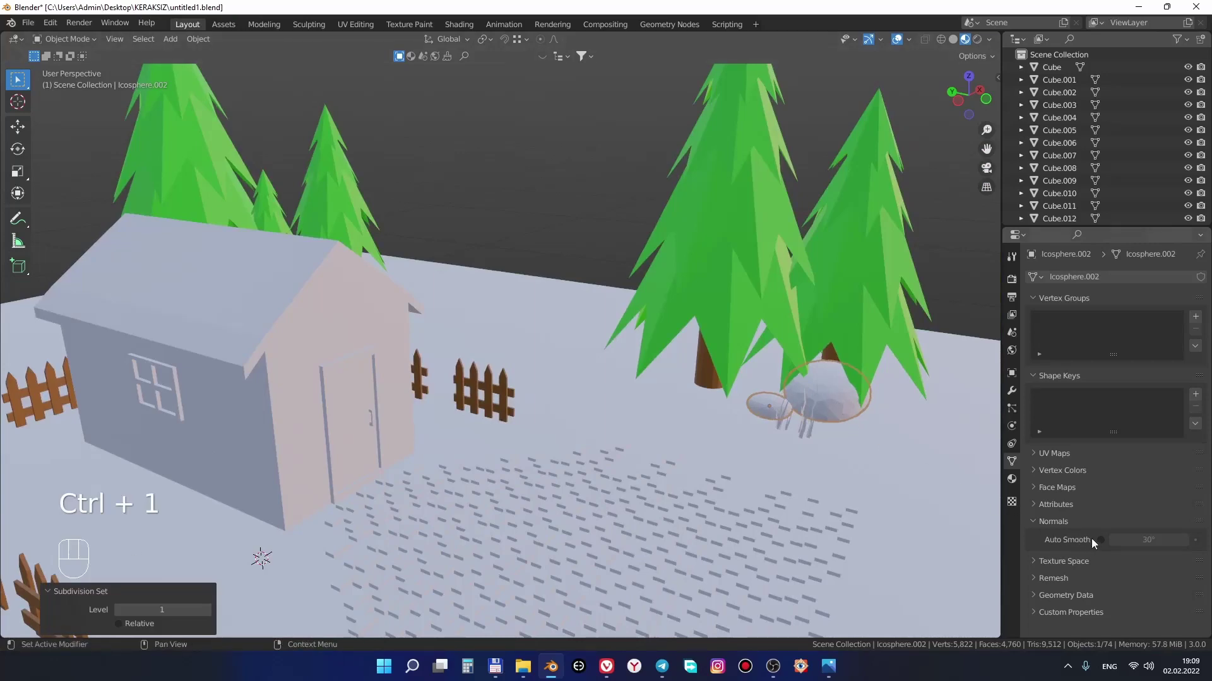
left_click(1104, 545)
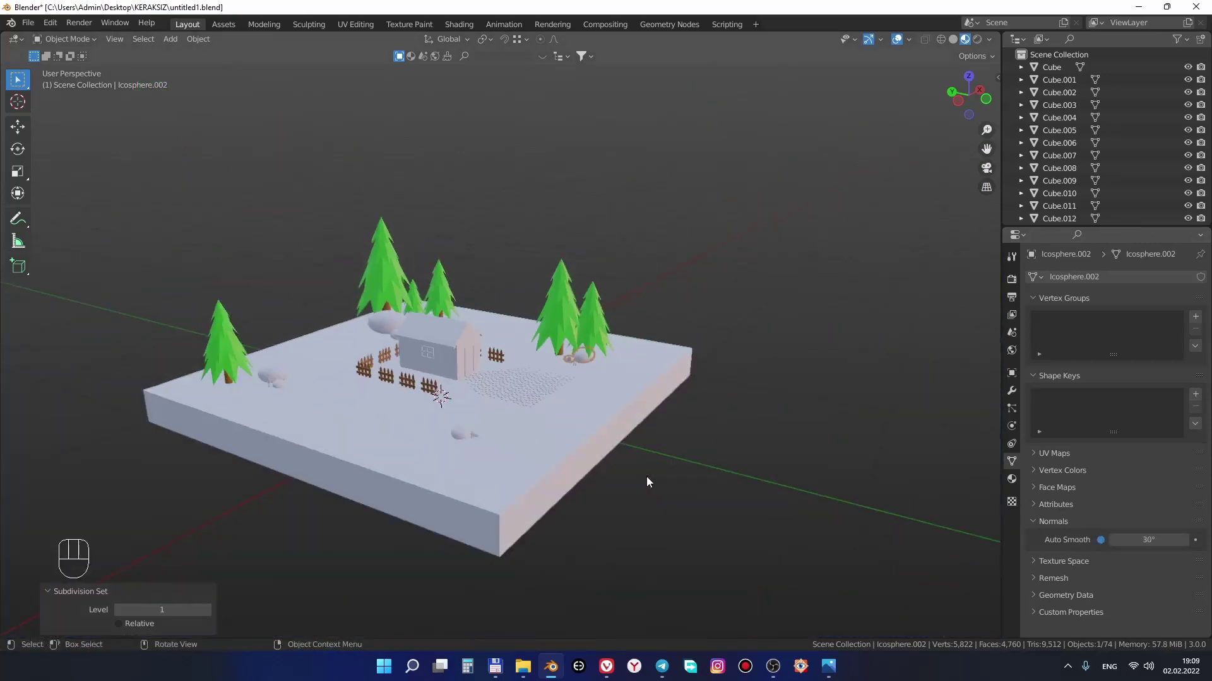
middle_click(615, 477)
right_click(848, 311)
middle_click(516, 503)
left_click(542, 464)
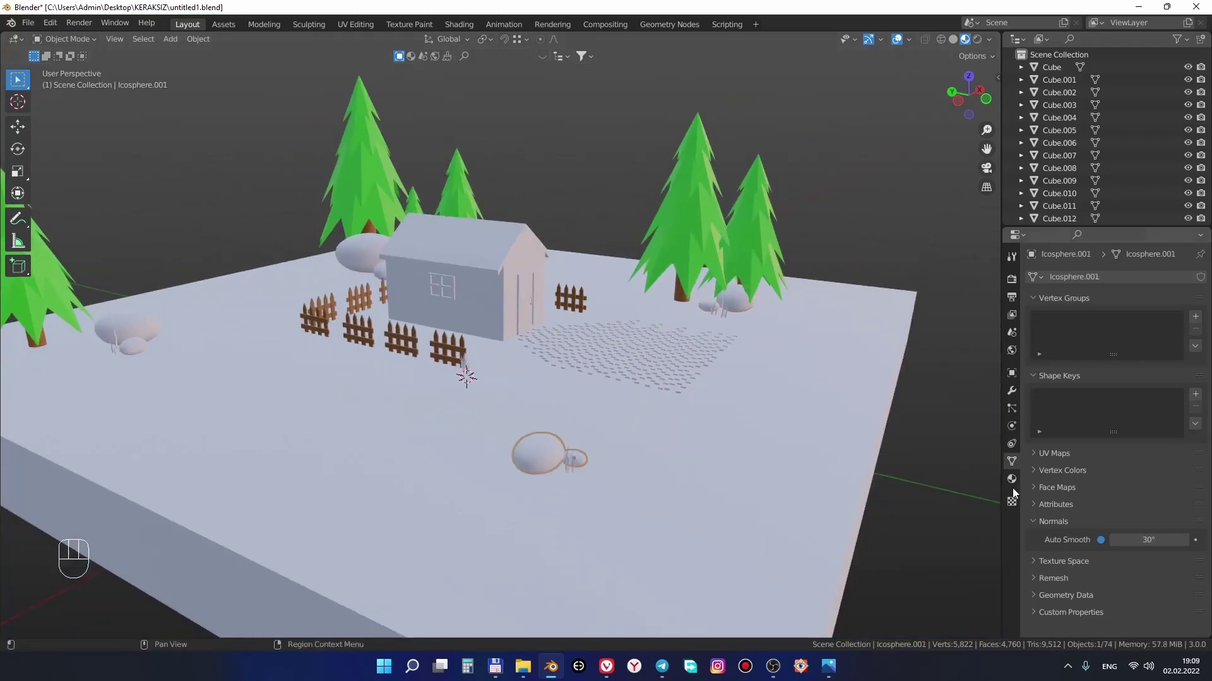
Create a grey material named tosh on the rock and drag it onto the other rocks
left_click(1012, 483)
left_click(1132, 335)
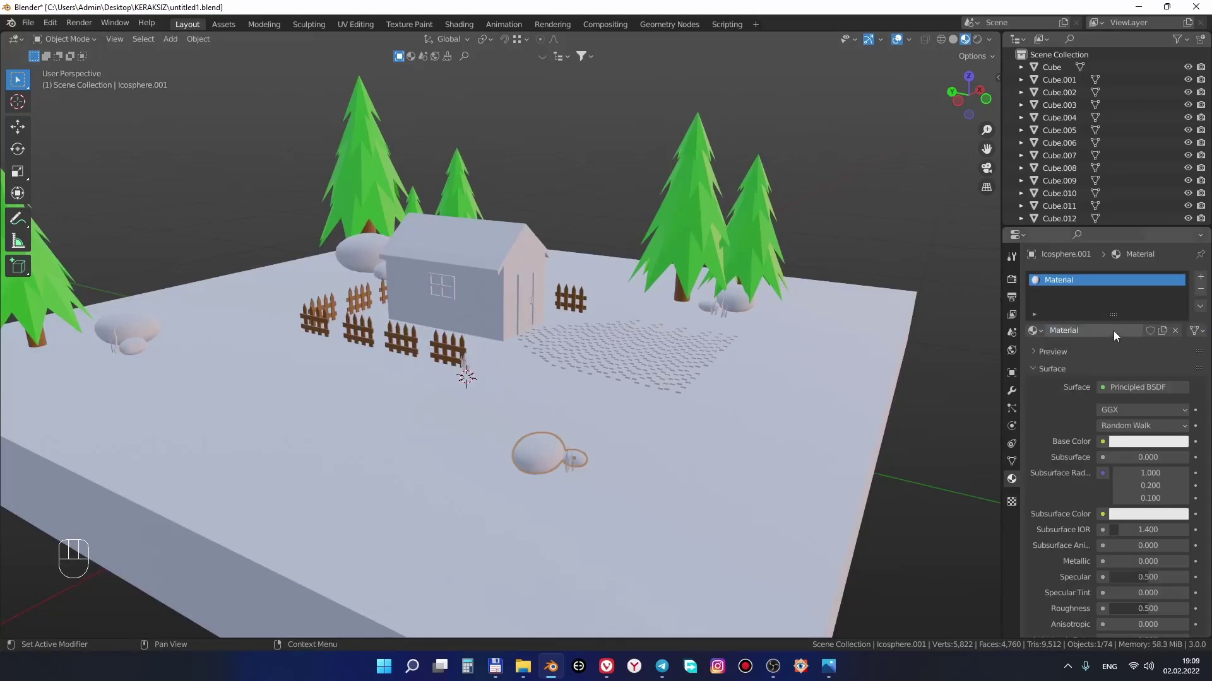
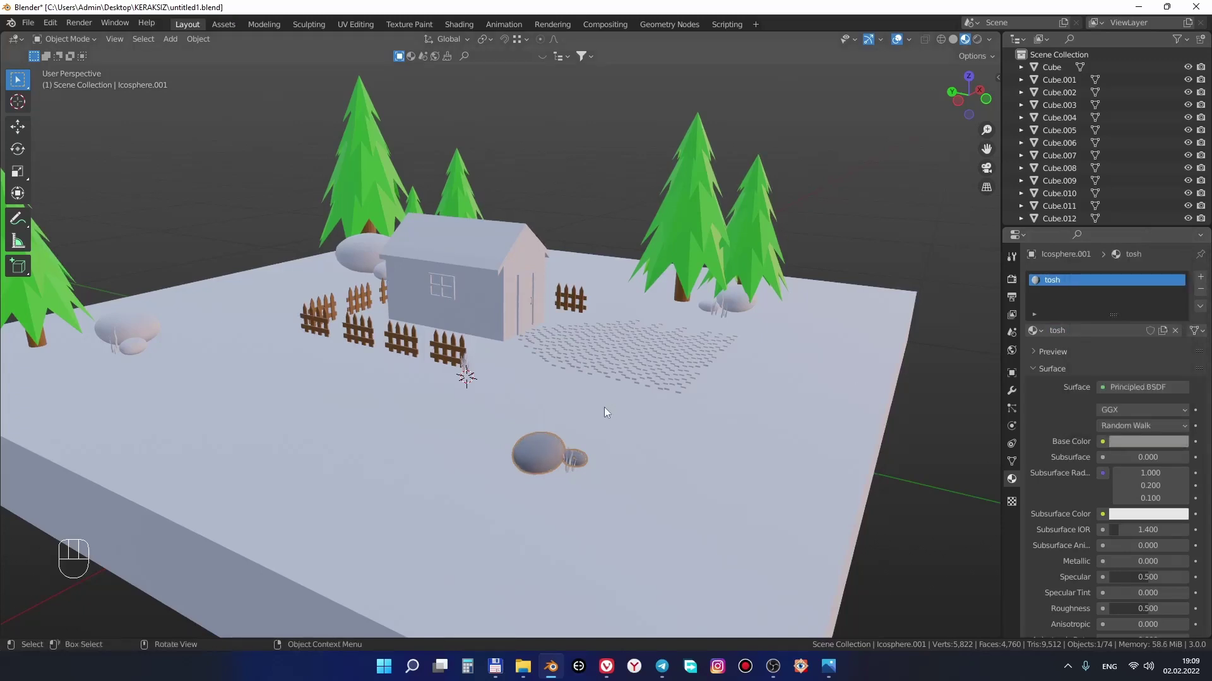
left_click_drag(1032, 338, 743, 311)
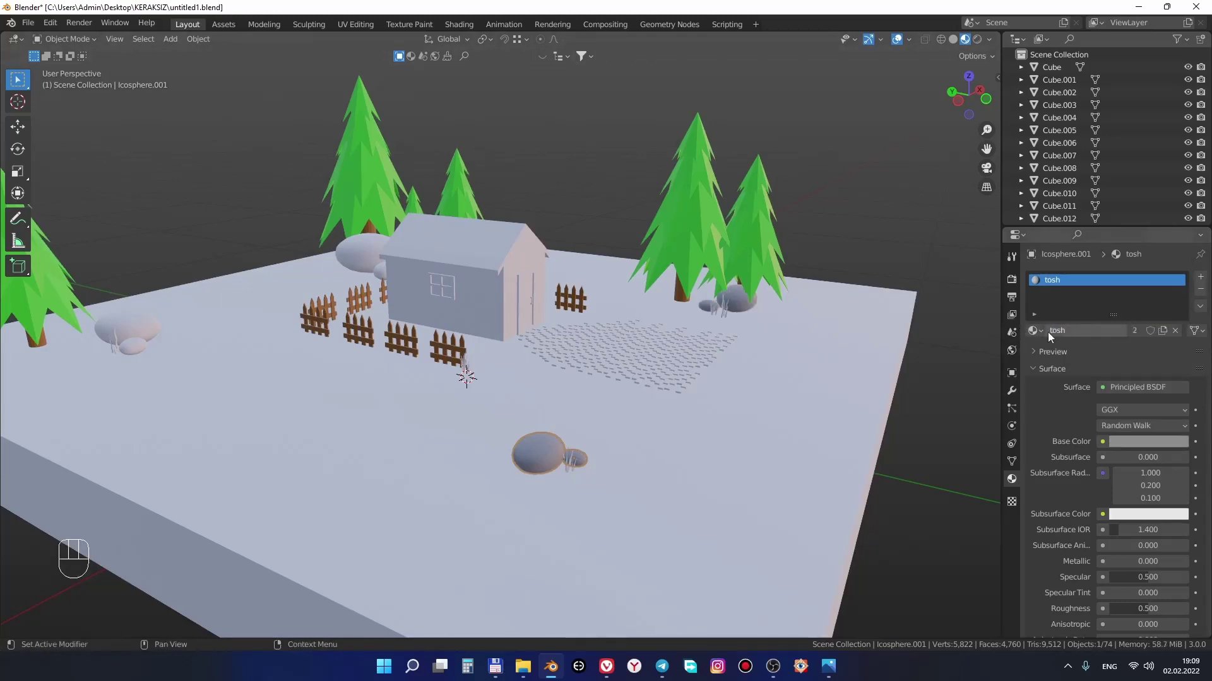
left_click_drag(1003, 340, 147, 332)
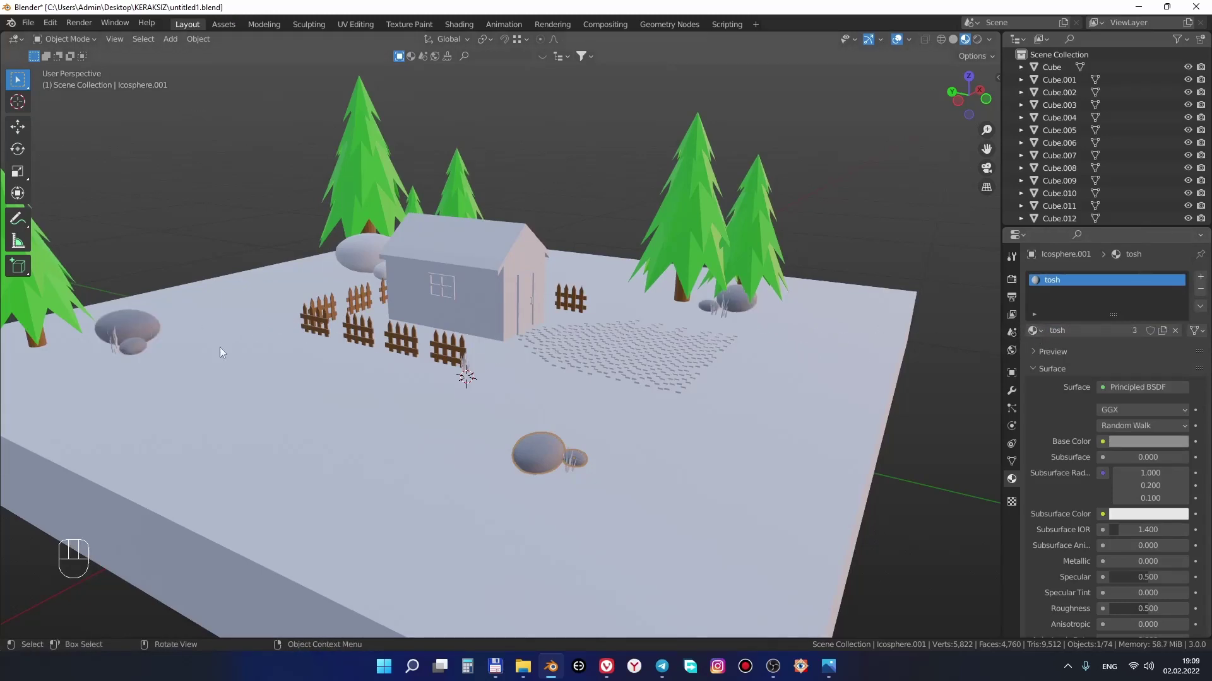
left_click_drag(1034, 336, 362, 257)
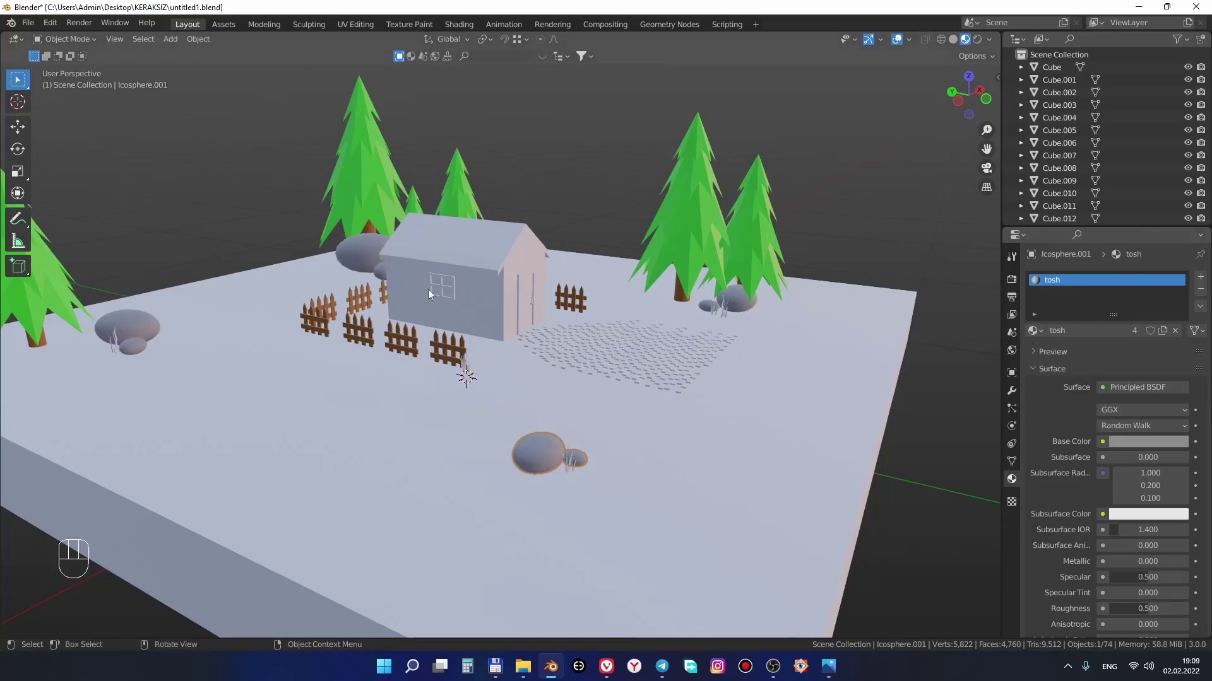
Bring the paving area beside the house into view
left_click_drag(489, 344, 453, 366)
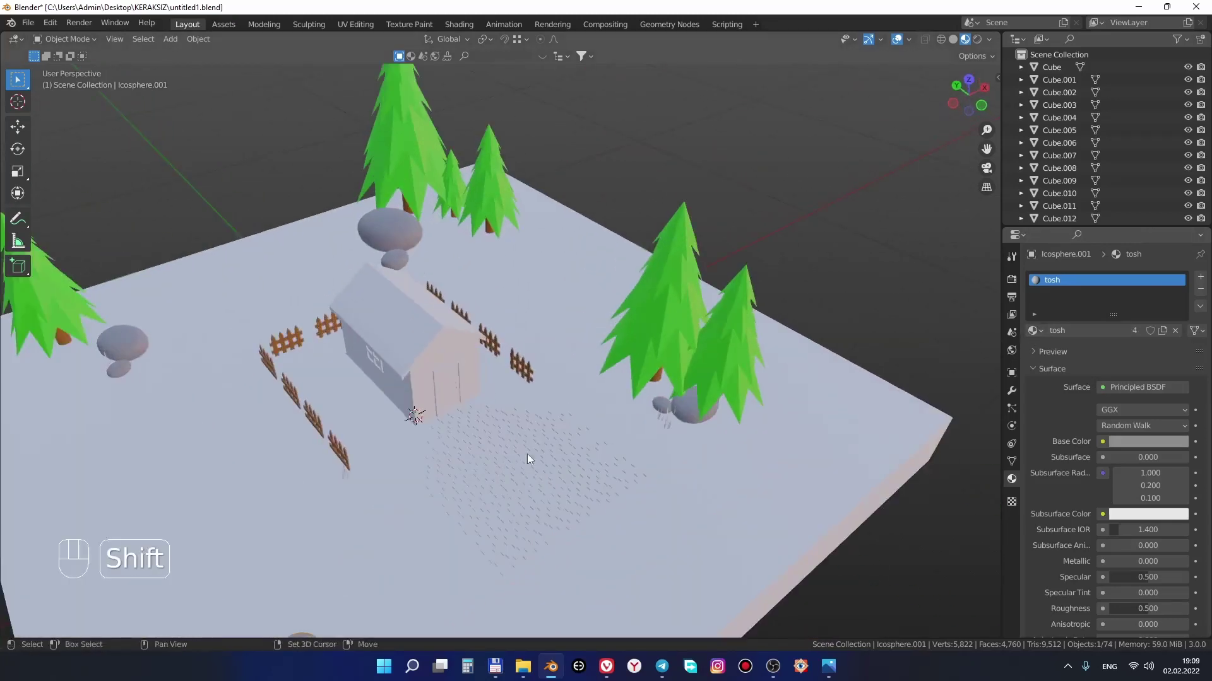
left_click_drag(537, 421, 539, 382)
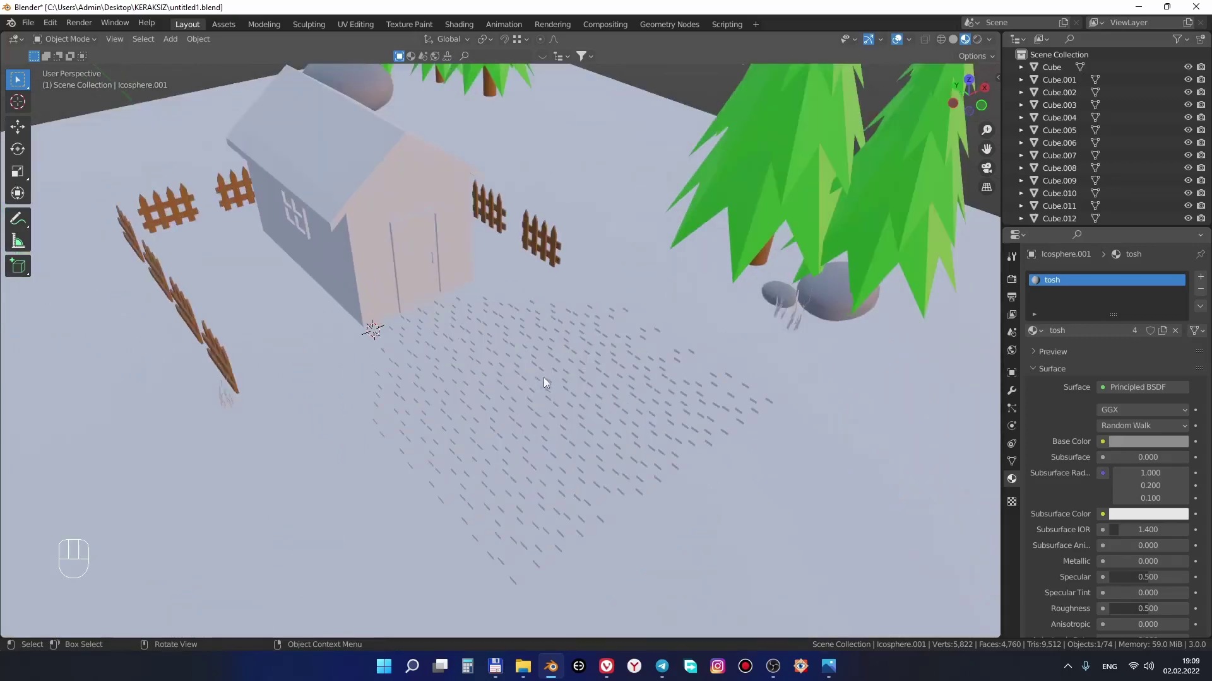
left_click_drag(484, 337, 580, 426)
left_click_drag(653, 480, 537, 339)
Extend the tile rows with Array modifiers and box-select all the paving tiles
left_click(532, 377)
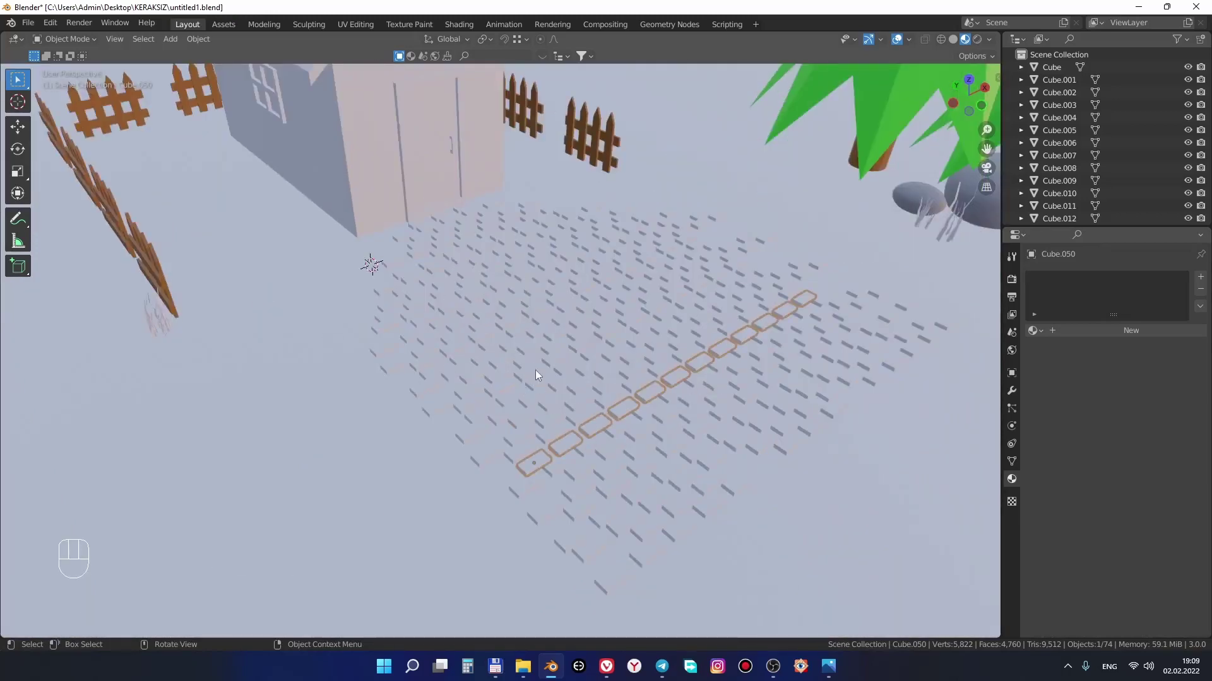
left_click_drag(527, 383, 510, 401)
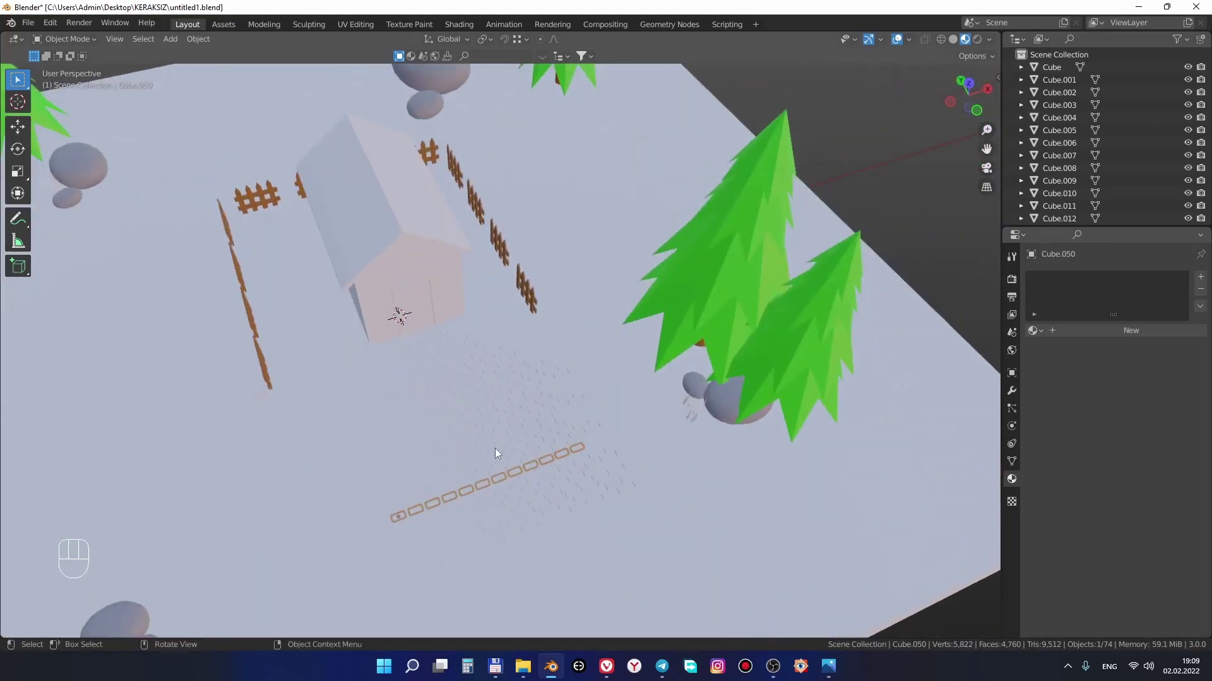
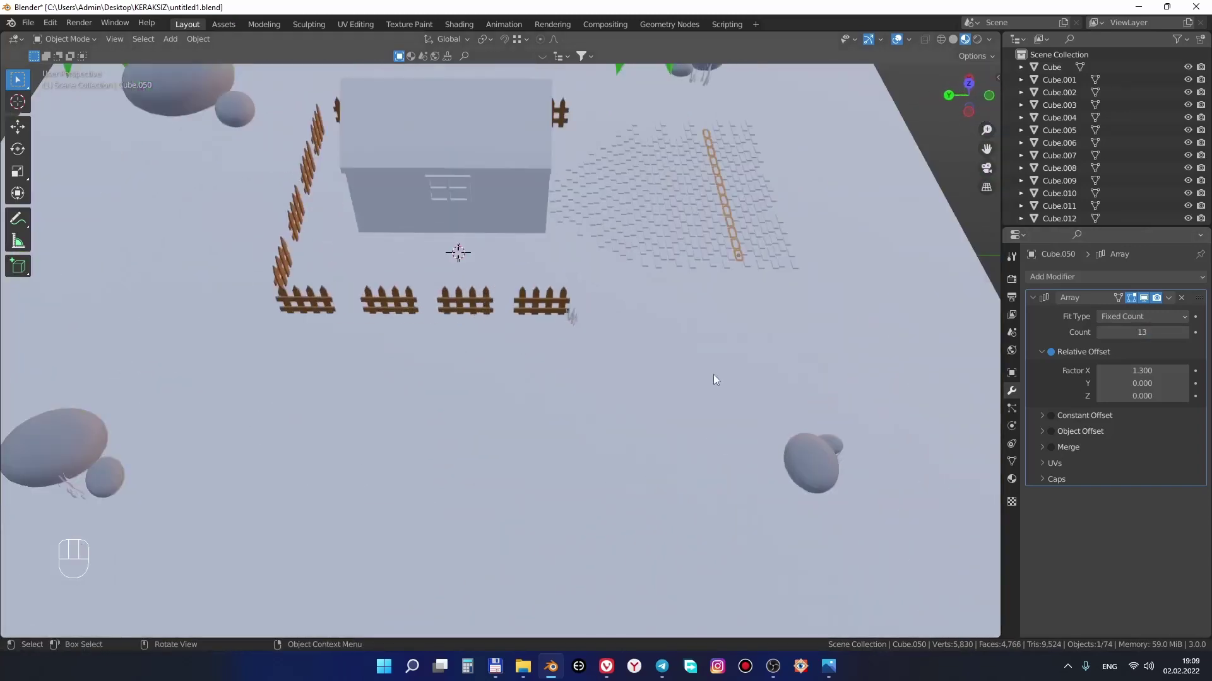
left_click_drag(691, 359, 607, 415)
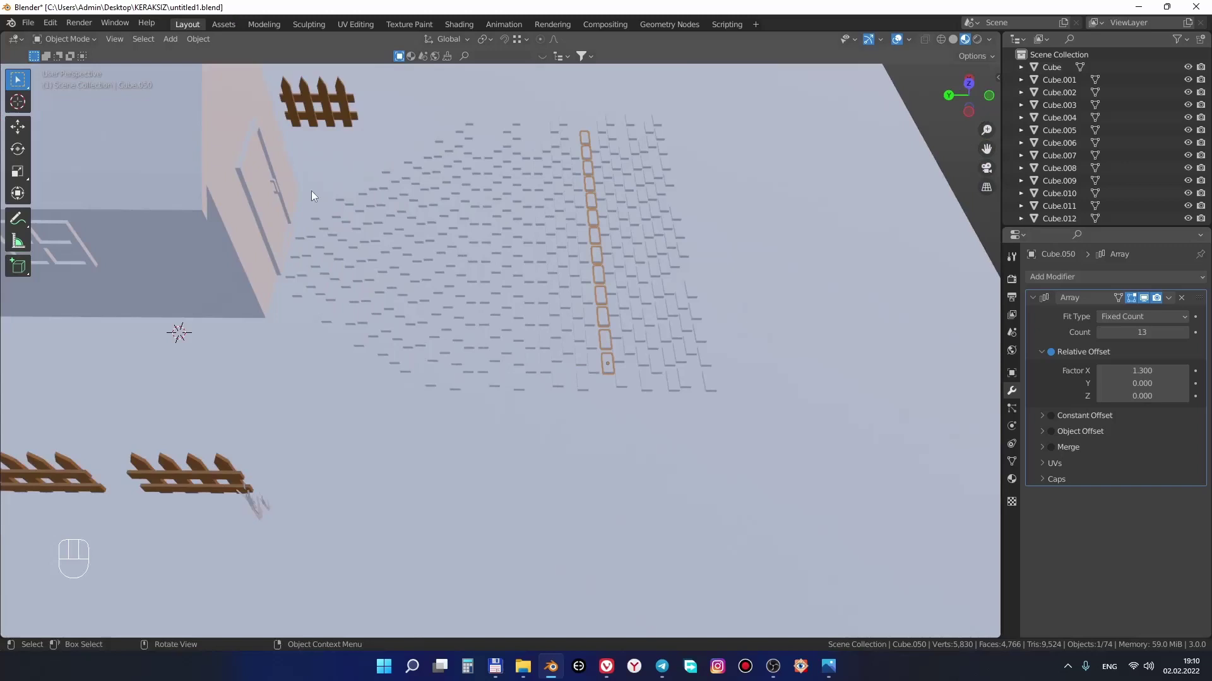
left_click_drag(318, 203, 768, 380)
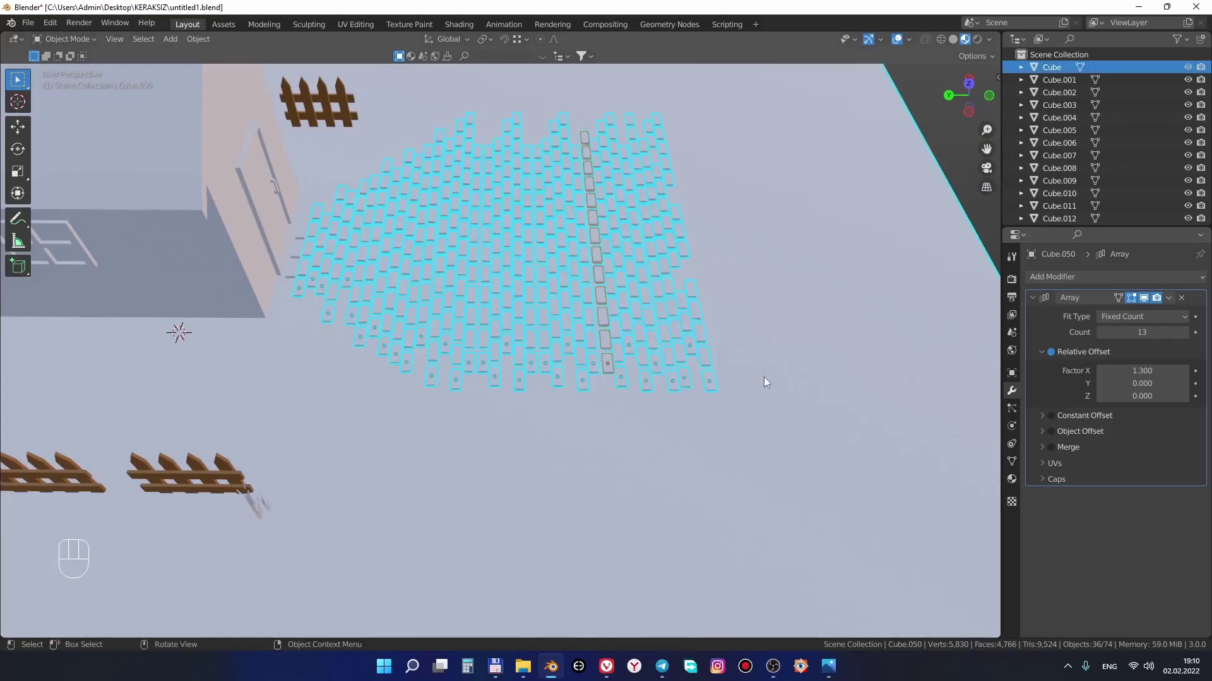
left_click(298, 269)
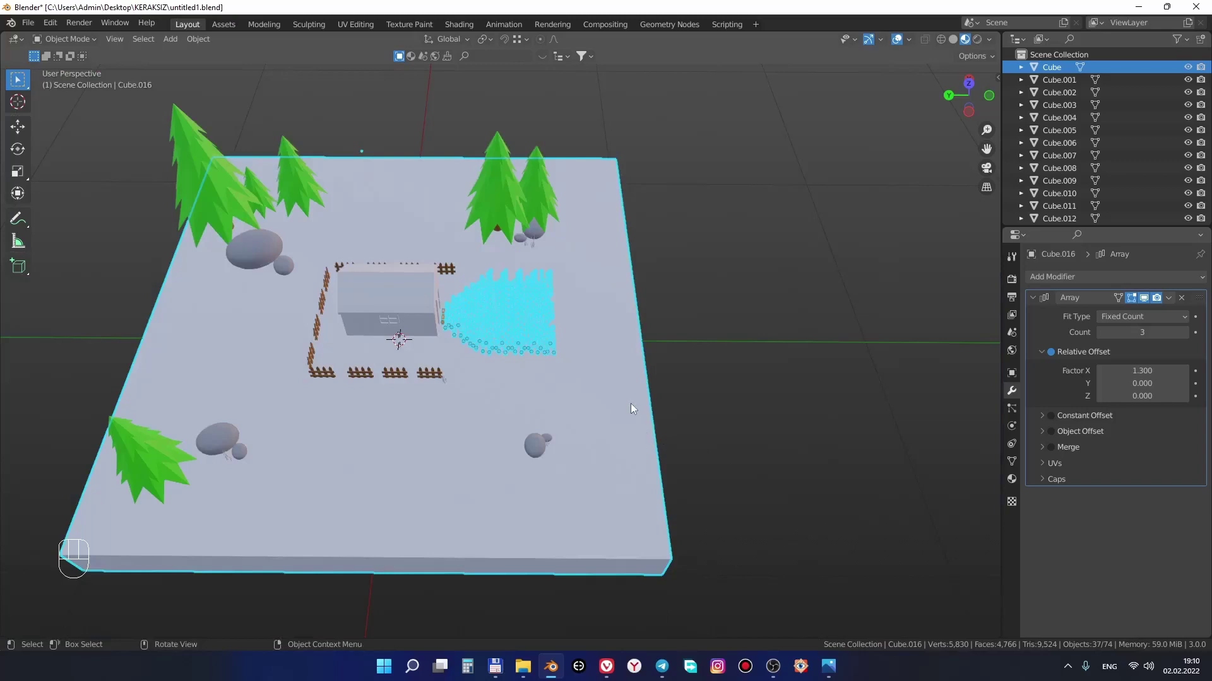
Convert the arrayed tiles into real mesh geometry
left_click_drag(714, 423, 612, 379)
left_click_drag(585, 366, 437, 344)
key("shift+z")
left_click(537, 343)
left_click_drag(576, 358, 613, 378)
key("shift+z")
Join all the paving tiles into one single object with Ctrl+J
left_click_drag(543, 400, 621, 414)
left_click_drag(584, 401, 609, 396)
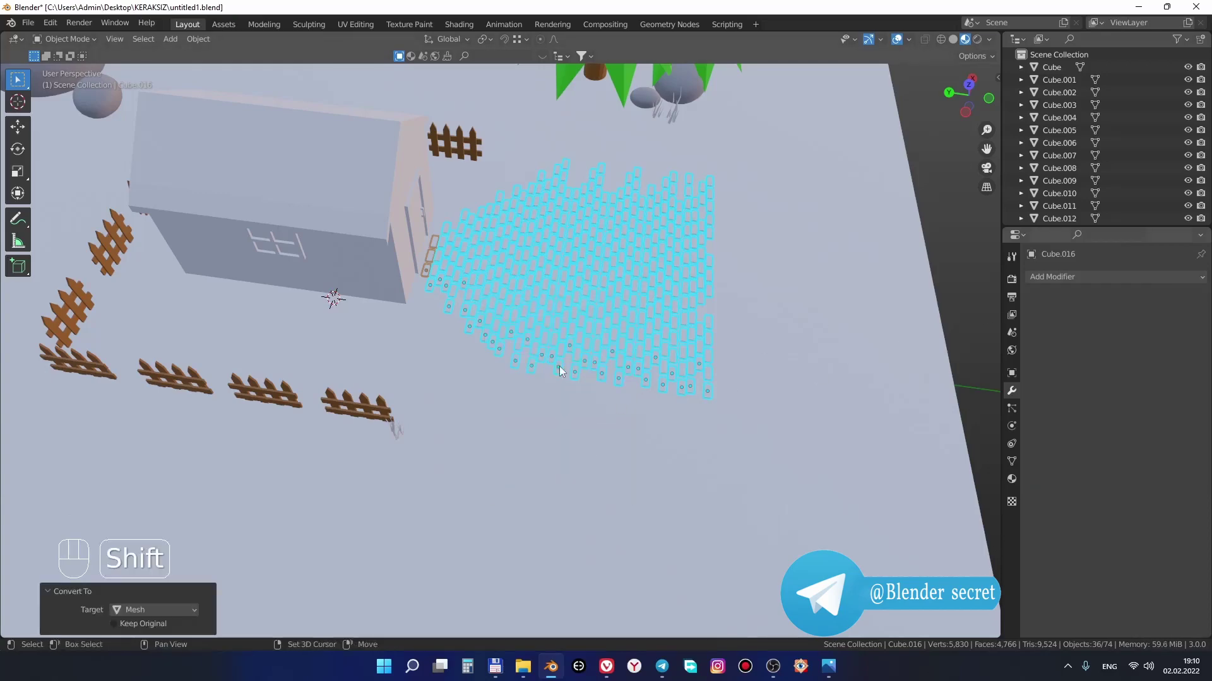
left_click_drag(500, 393, 474, 419)
left_click(498, 455)
left_click(493, 405)
left_click(666, 396)
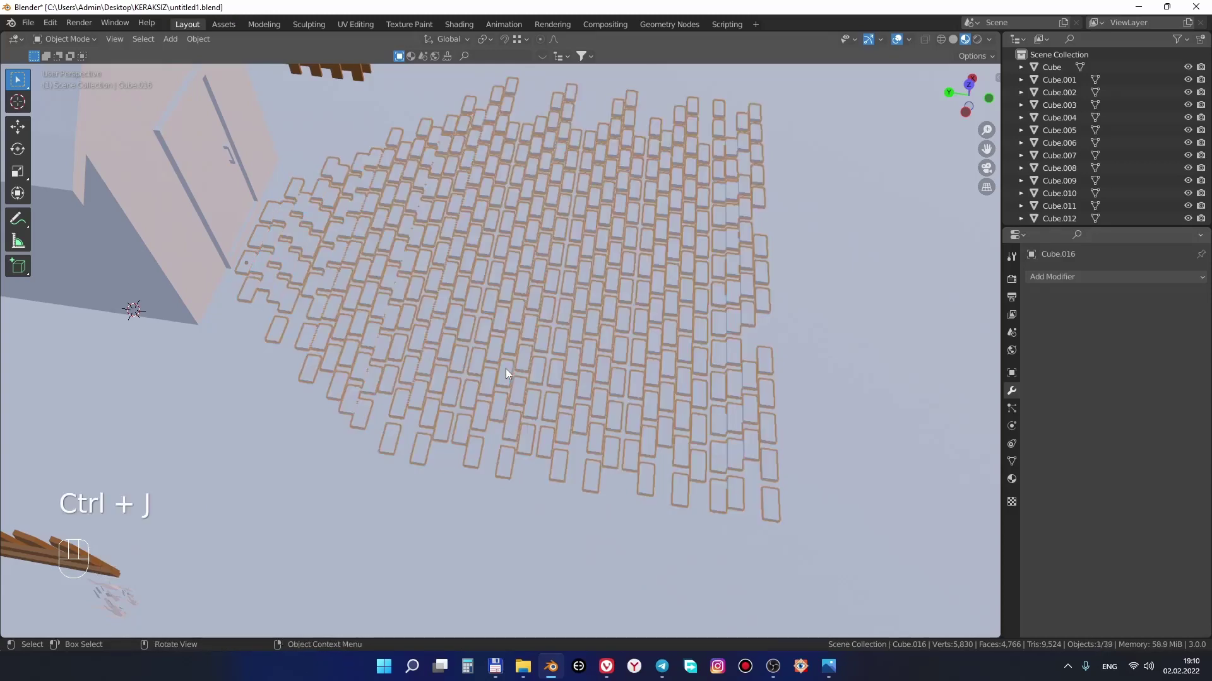
Fuse the joined tiles into a connected cobbled pavement and inspect it from around the diorama
left_click_drag(614, 391, 517, 359)
left_click_drag(478, 286, 602, 404)
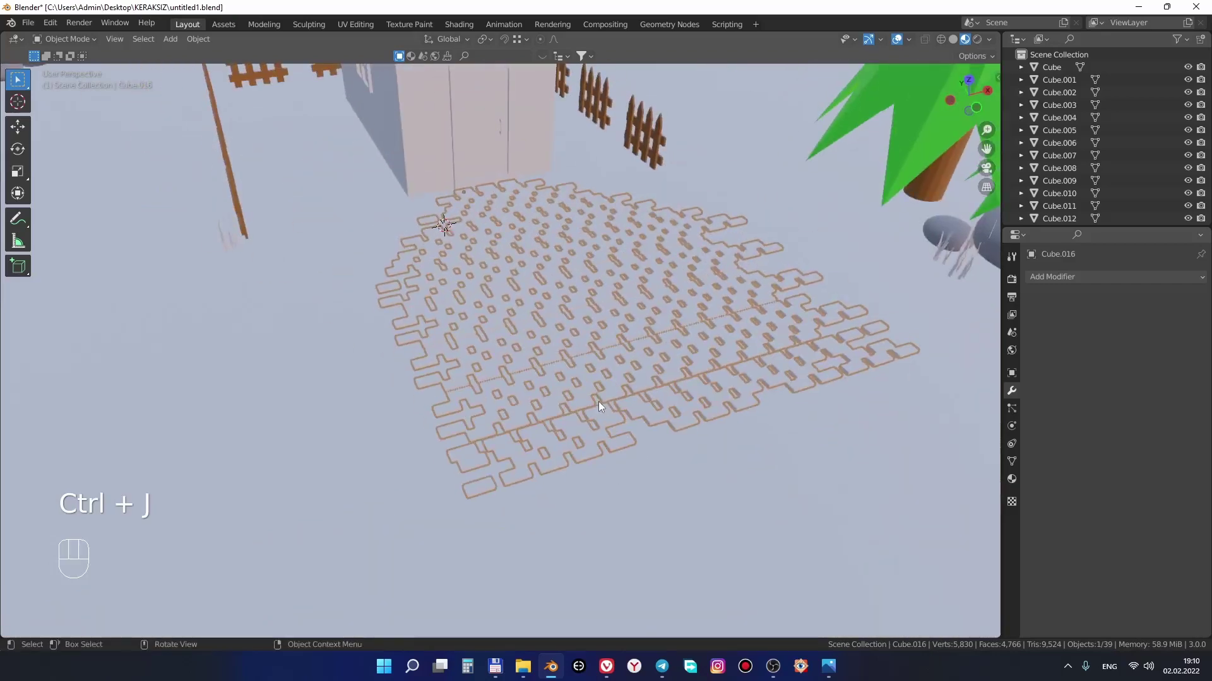
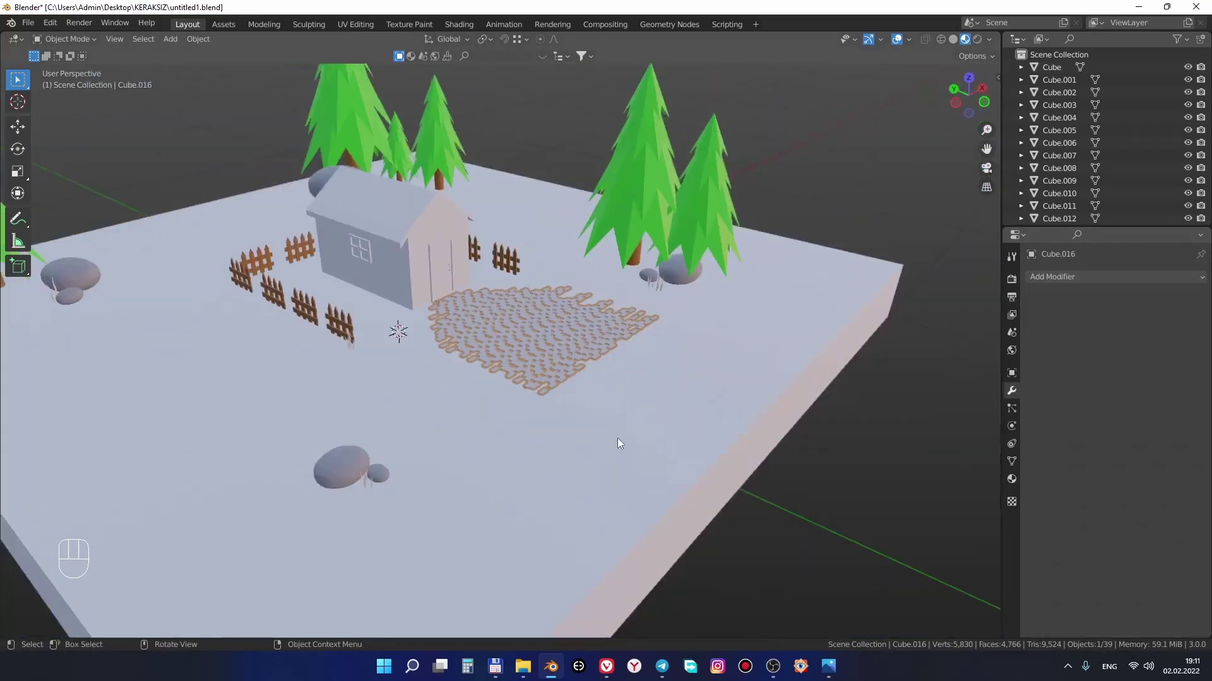
left_click_drag(659, 412, 700, 410)
left_click_drag(686, 423, 677, 439)
left_click_drag(606, 399, 704, 510)
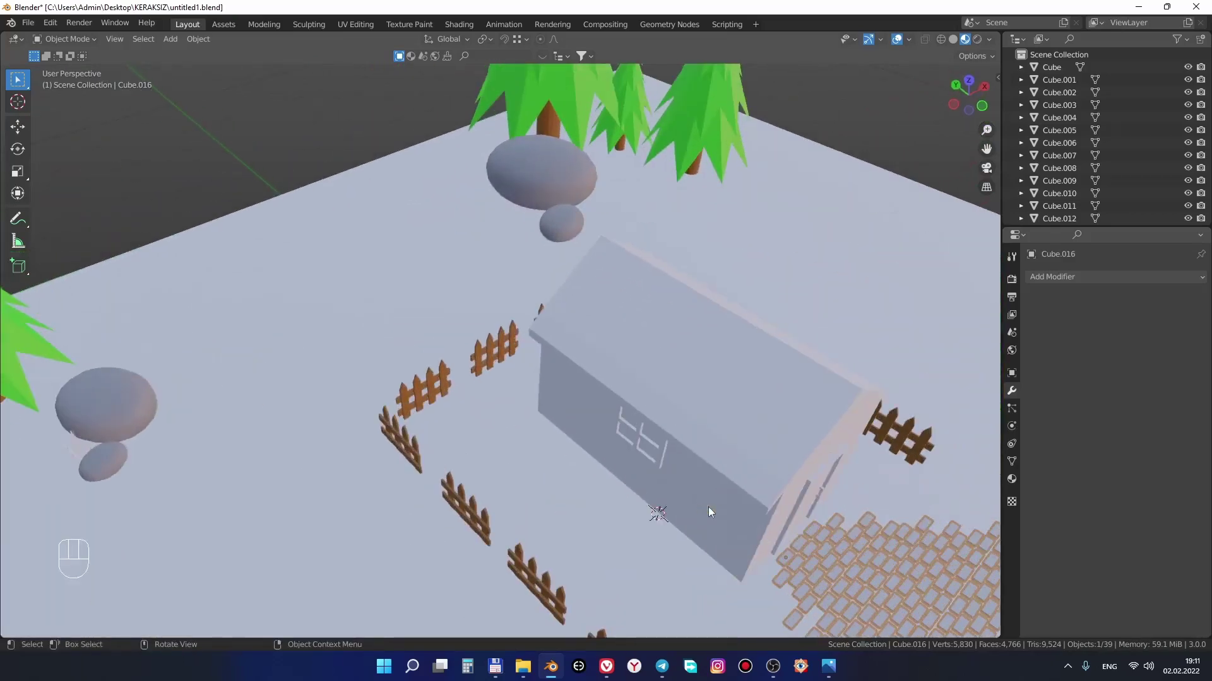
middle_click(711, 496)
middle_click(744, 534)
left_click_drag(742, 506, 719, 466)
Select the diorama's ground base block and orbit around it
left_click(719, 468)
middle_click(722, 478)
middle_click(718, 501)
middle_click(726, 491)
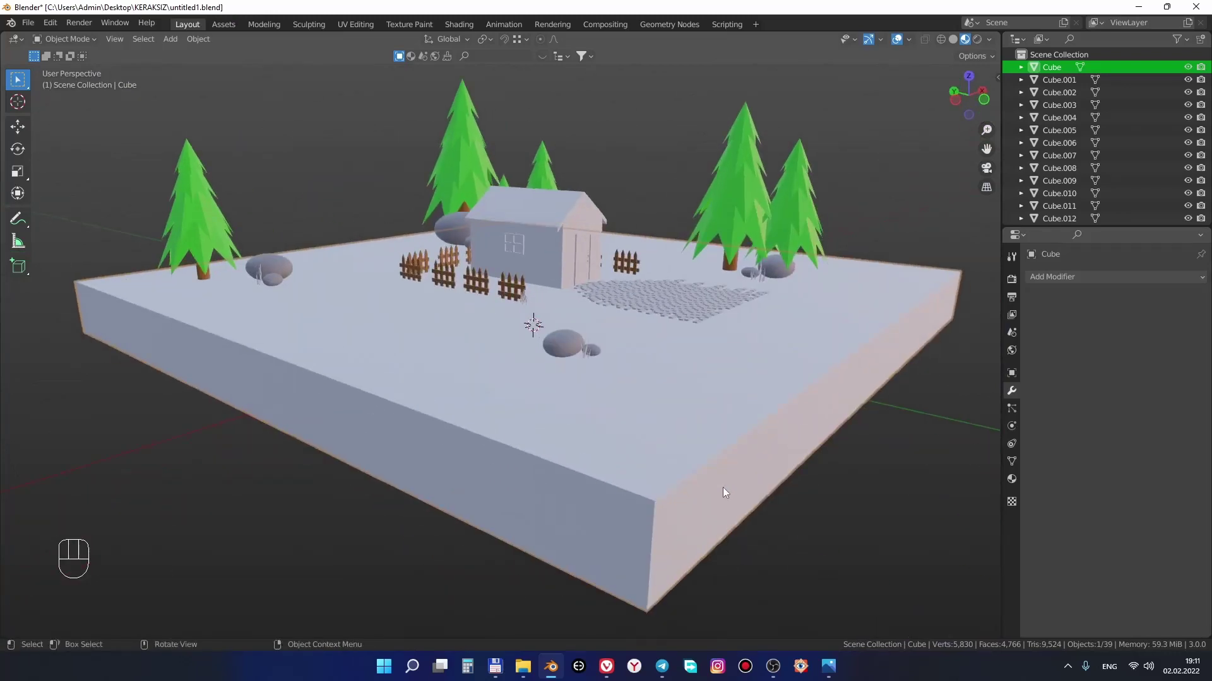
middle_click(712, 489)
middle_click(692, 469)
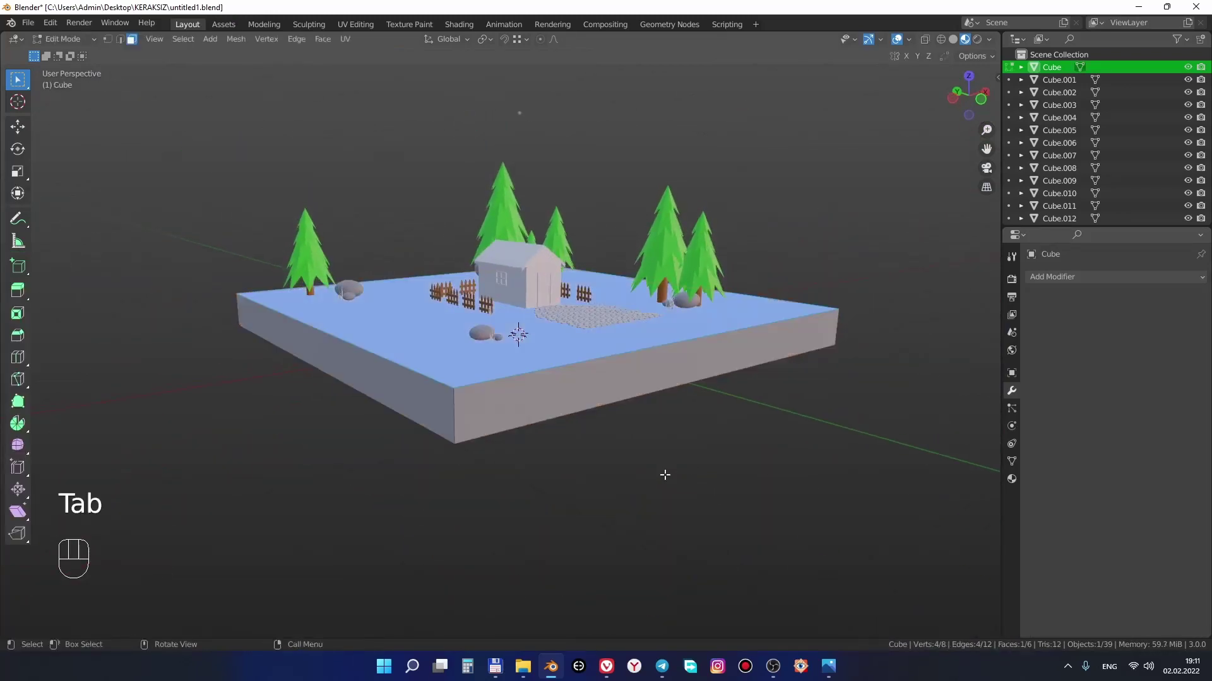
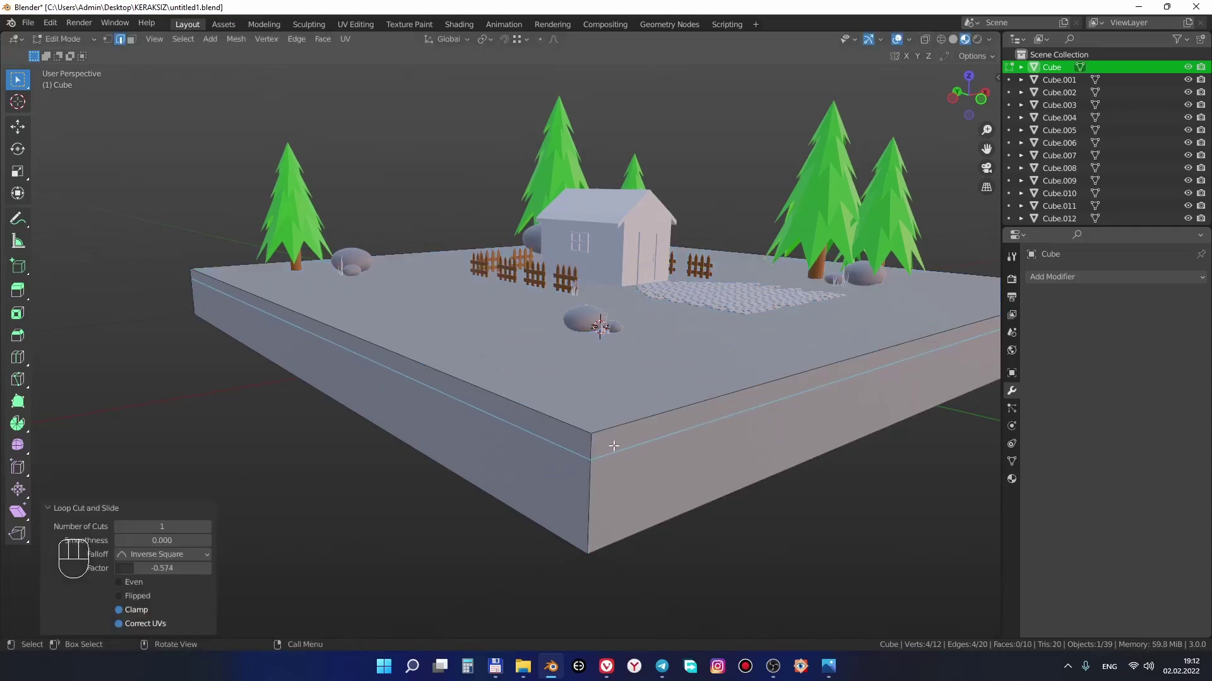
Cut a horizontal edge loop near the block's top and give it a green material named yermaysa
middle_click(610, 308)
left_click_drag(610, 309, 739, 491)
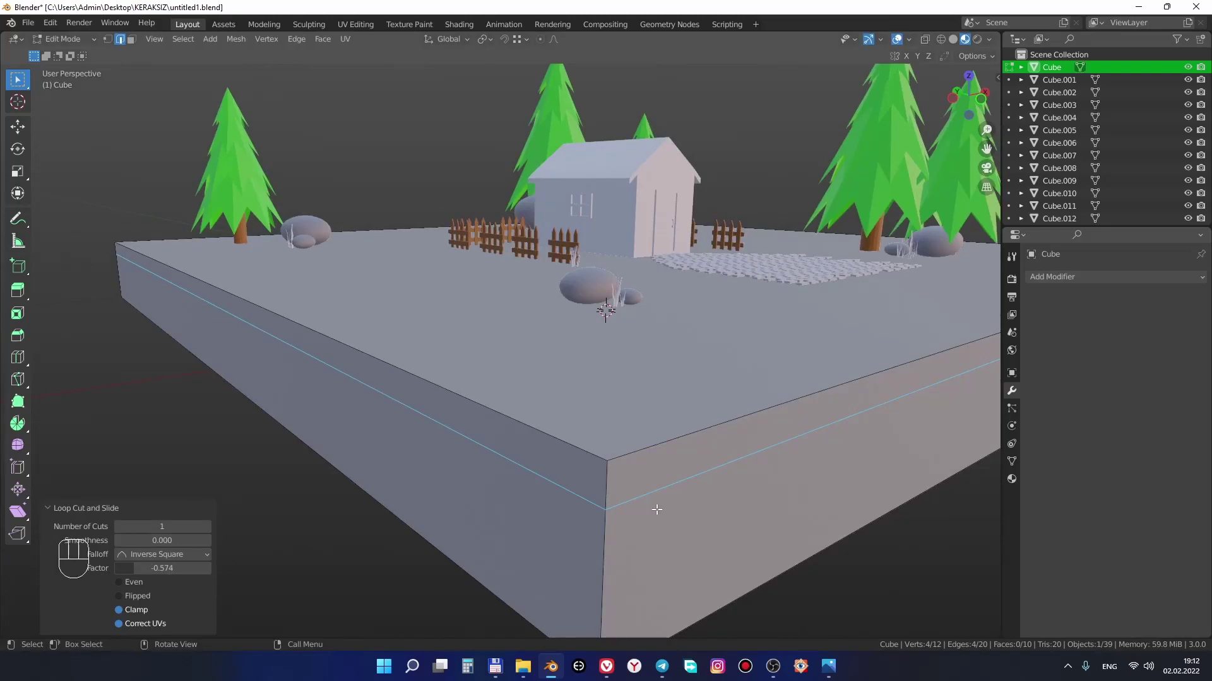
left_click_drag(1016, 480, 1082, 336)
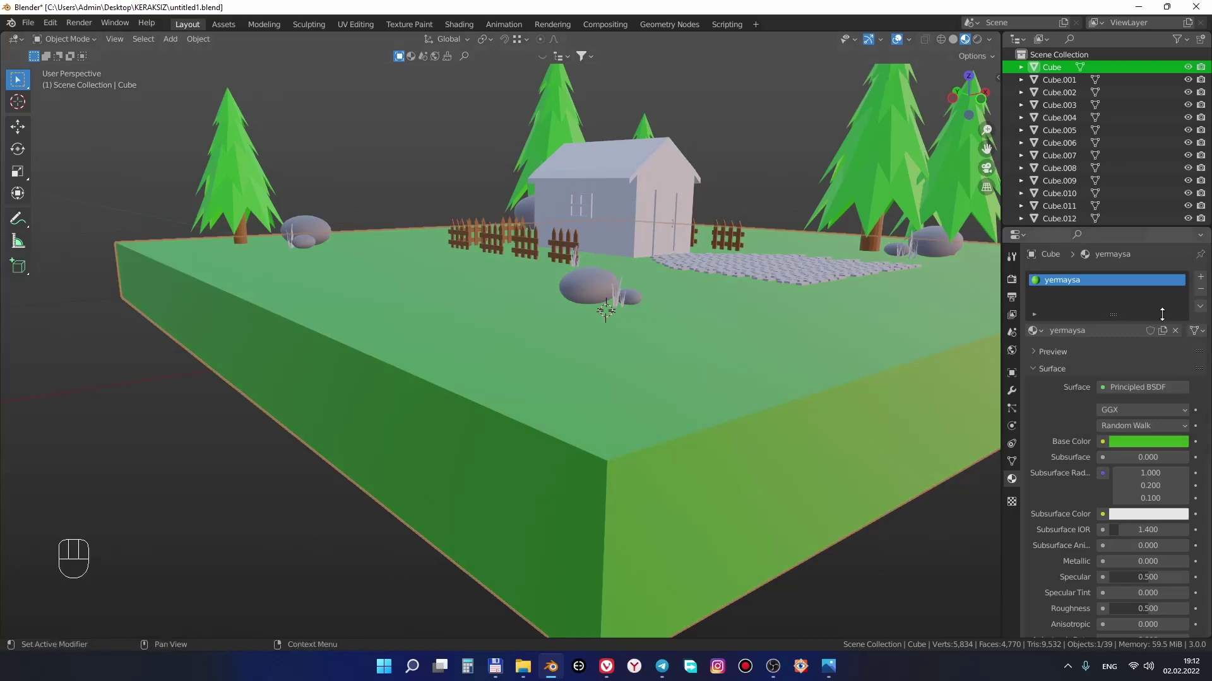
Add a tan yerqum material in a second slot and assign it to the block's lower side faces
left_click(1209, 284)
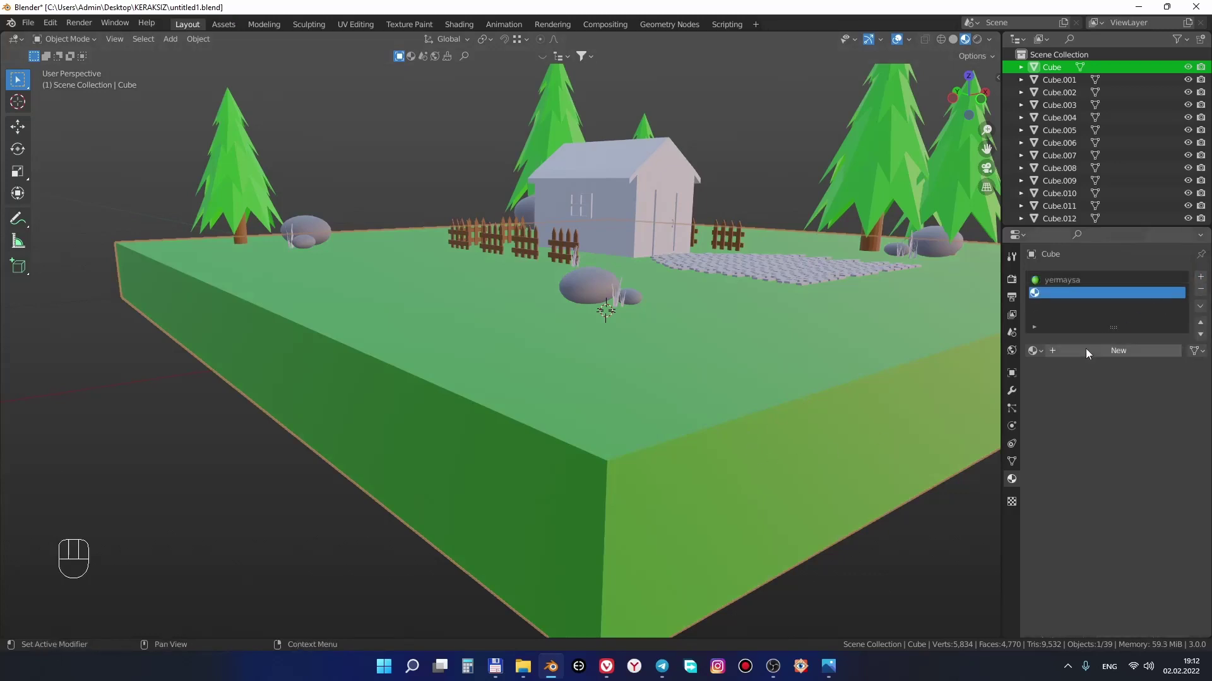
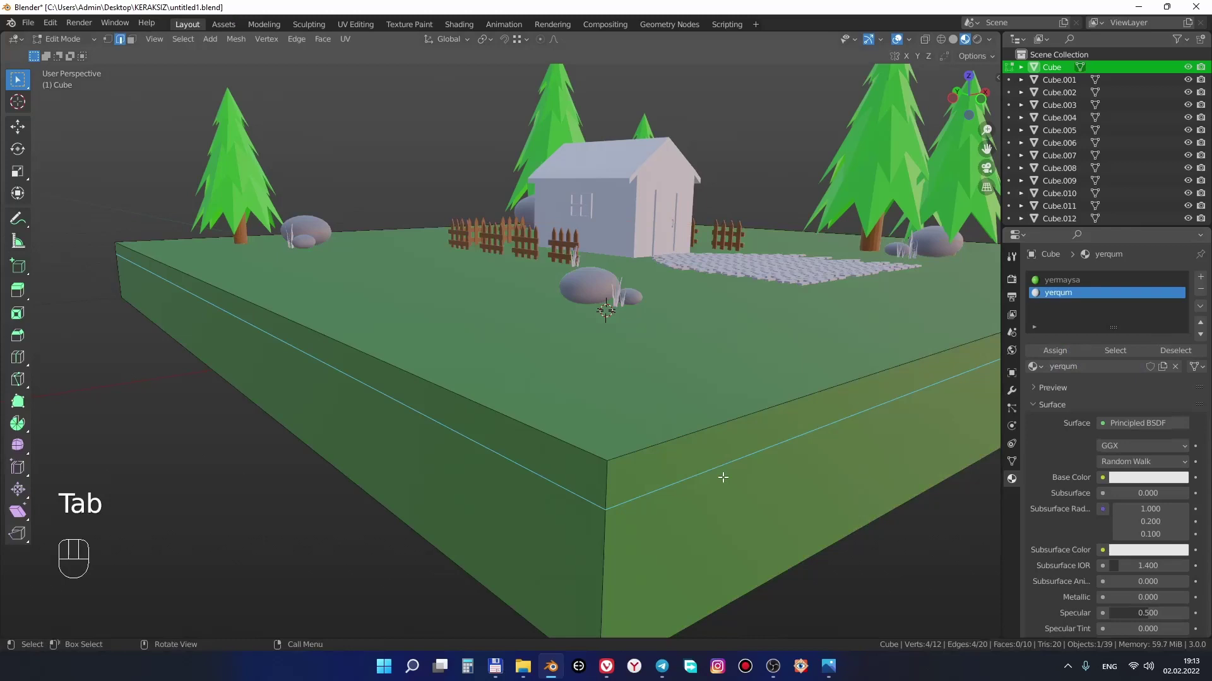
key("3")
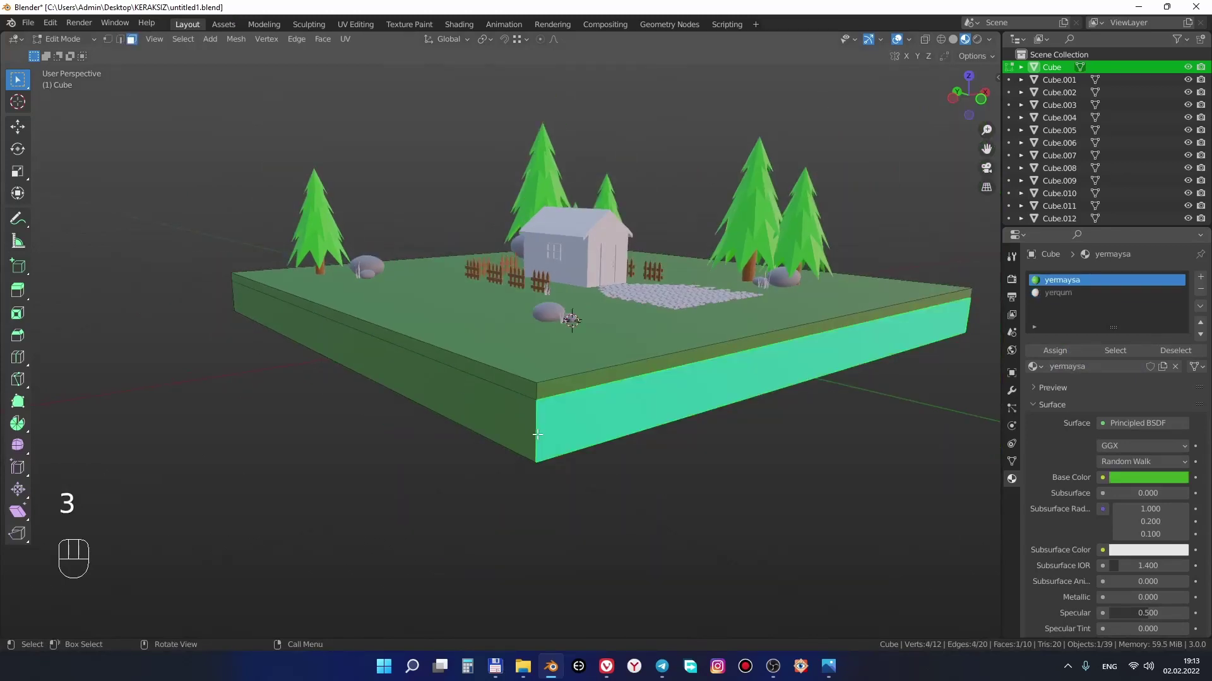
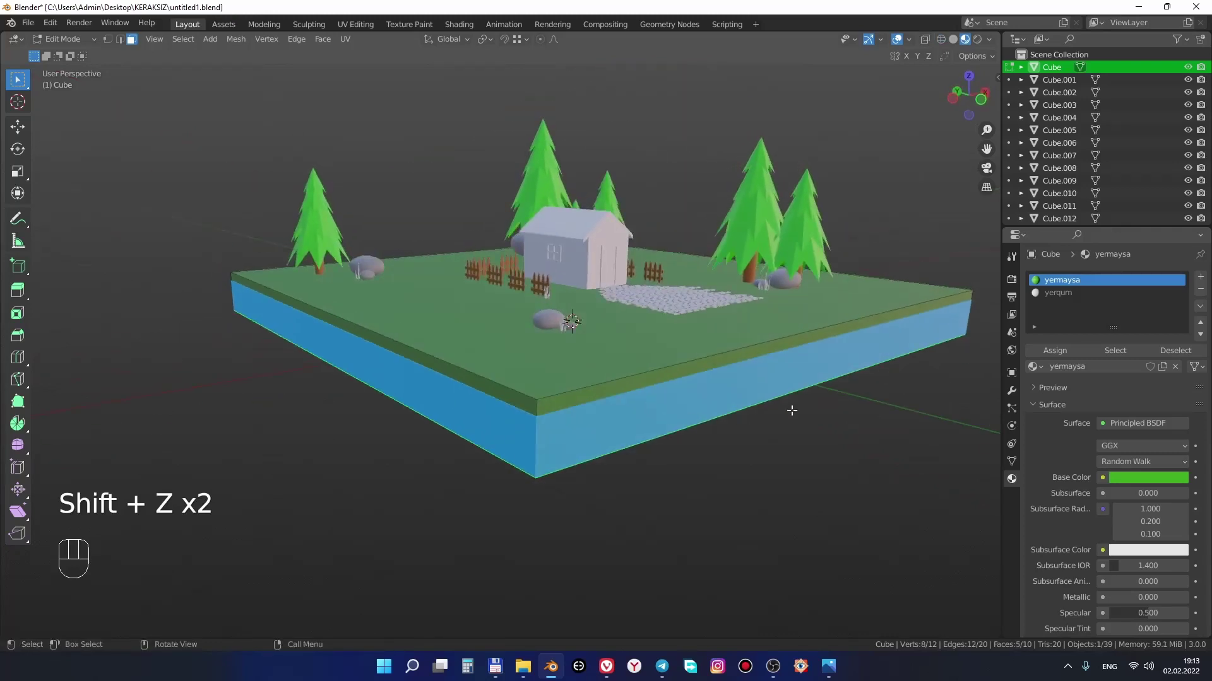
left_click(1092, 295)
left_click(1062, 354)
left_click_drag(733, 487, 715, 467)
middle_click(566, 440)
left_click(1145, 467)
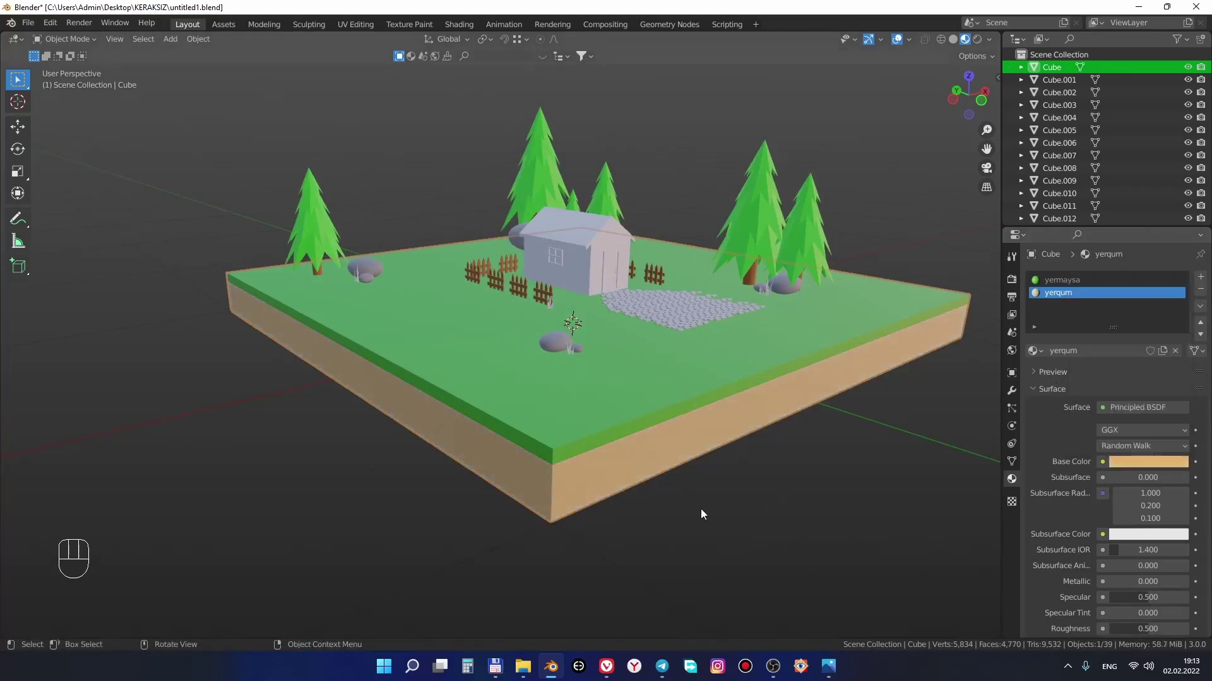
left_click_drag(730, 497, 712, 515)
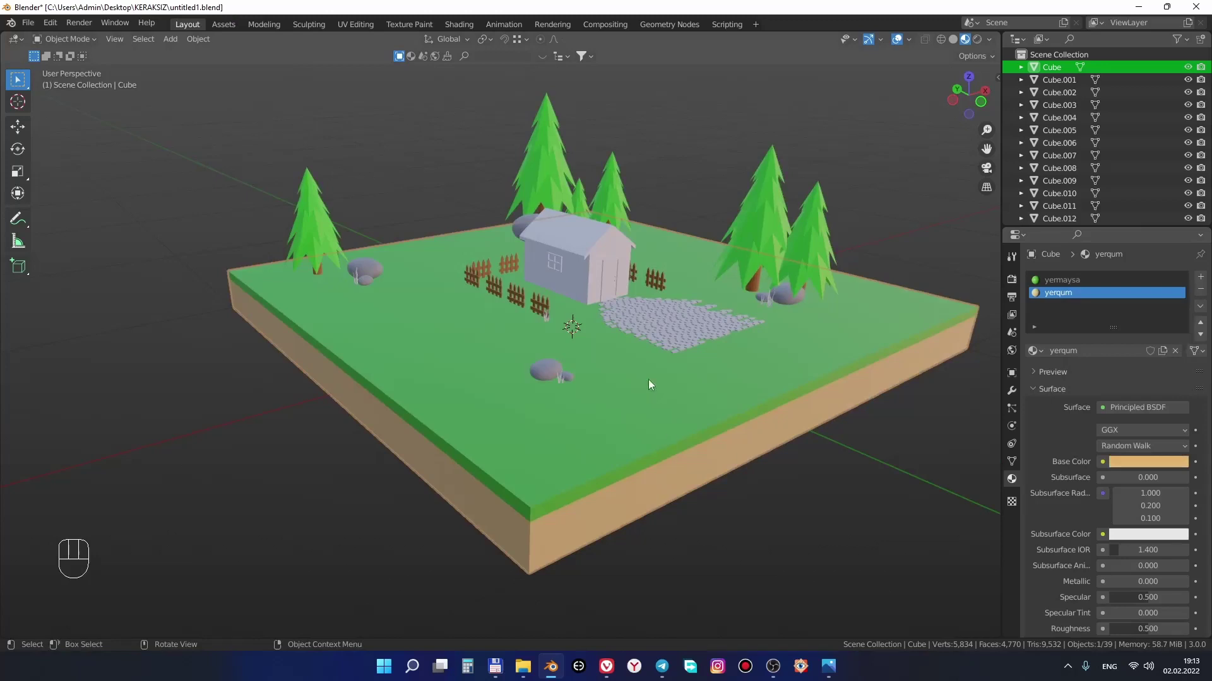
Assign the existing green Archabargi material to the grass tuft beside the fence
left_click_drag(646, 361, 645, 380)
left_click_drag(646, 398, 622, 456)
middle_click(654, 418)
left_click_drag(635, 449, 623, 461)
left_click_drag(580, 459, 619, 418)
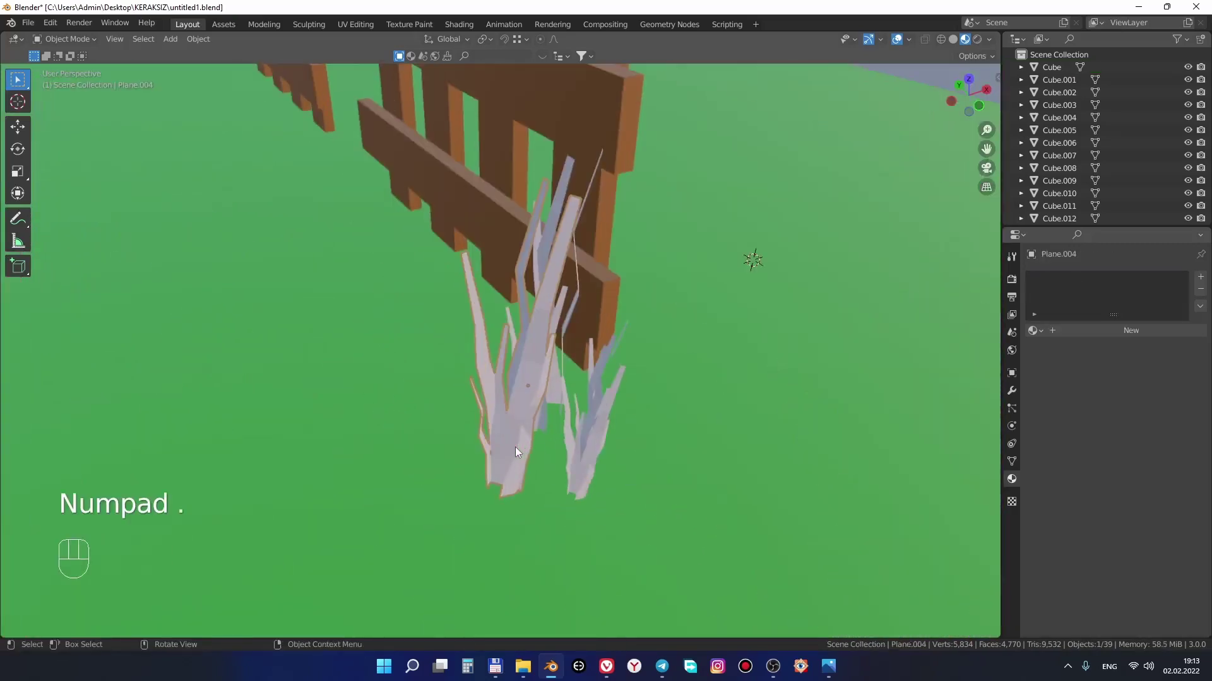
middle_click(570, 431)
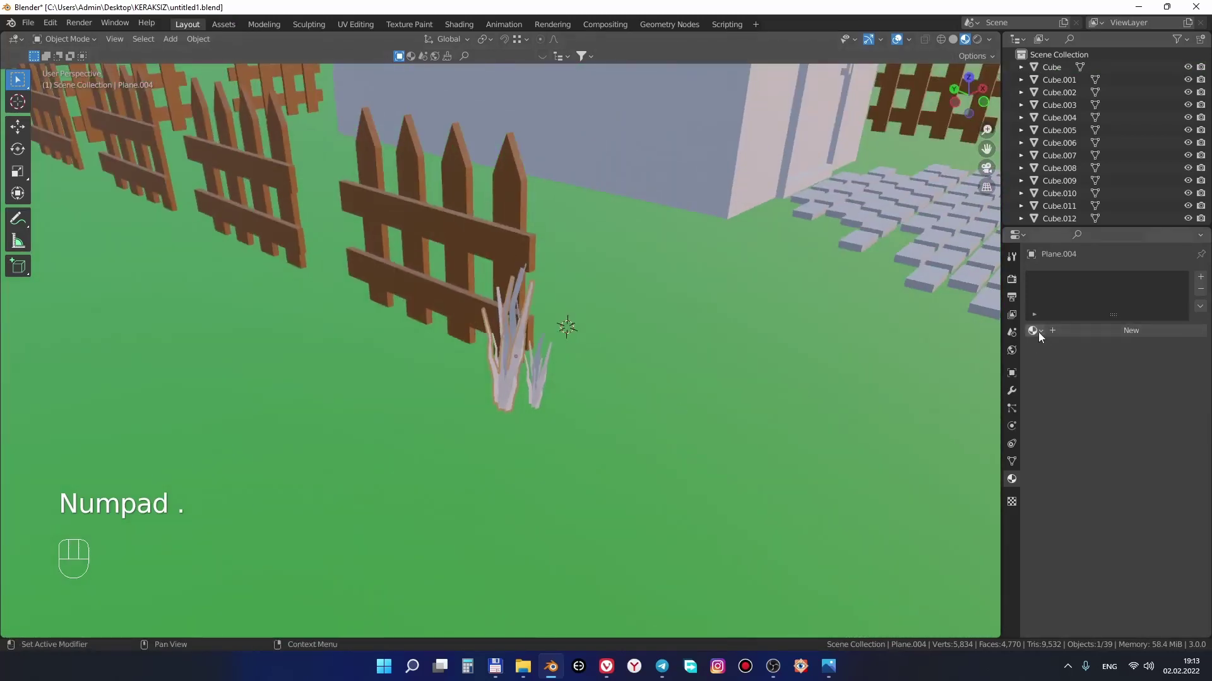
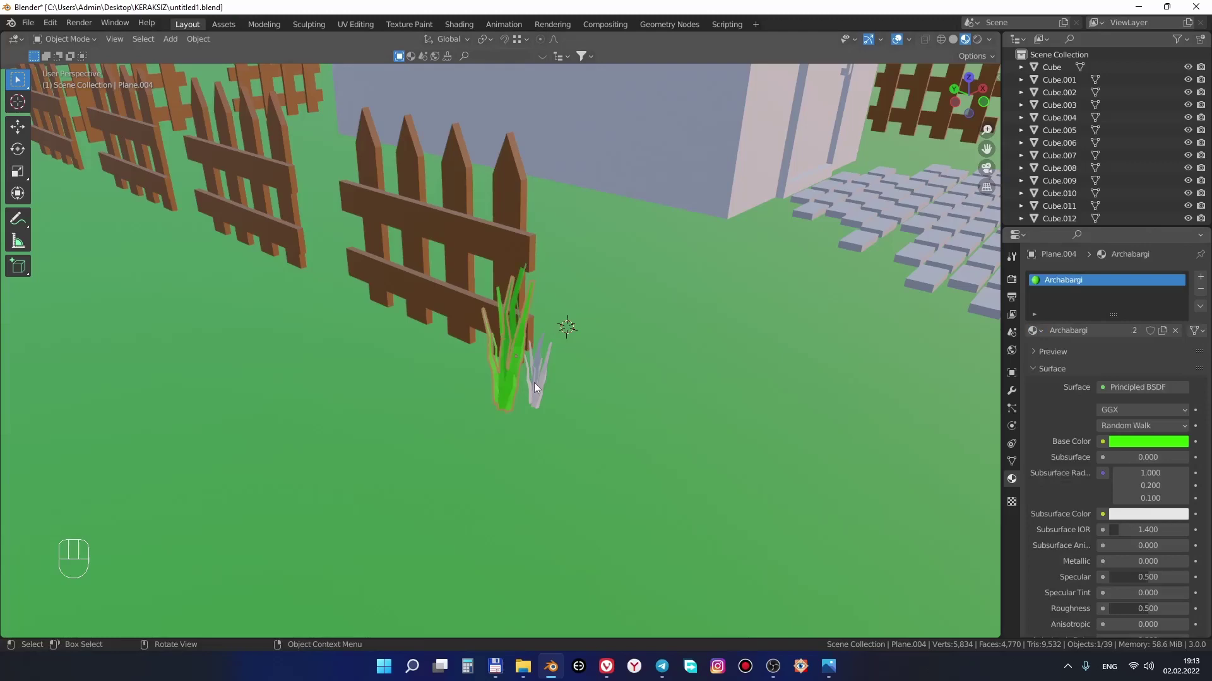
left_click(1044, 335)
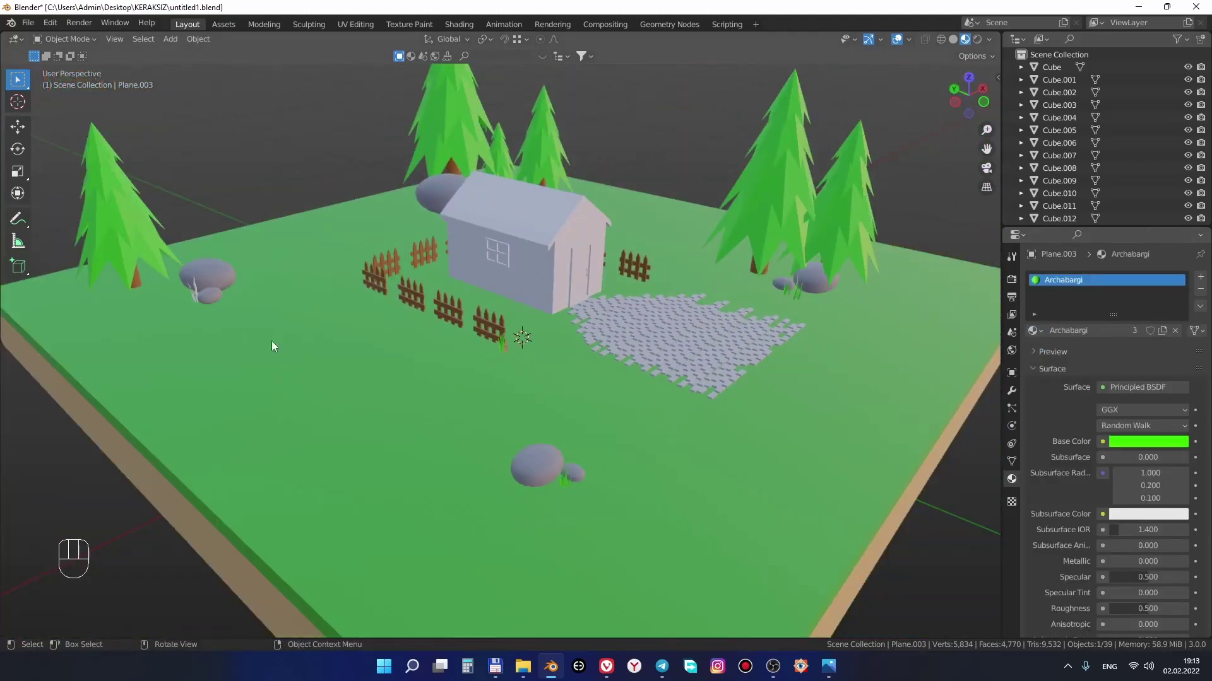
Give the remaining grass tufts around the rocks the same Archabargi material
left_click_drag(372, 340, 546, 391)
middle_click(467, 404)
left_click_drag(379, 413, 627, 400)
left_click_drag(614, 413, 687, 385)
left_click_drag(983, 347, 545, 397)
left_click_drag(1037, 329, 568, 419)
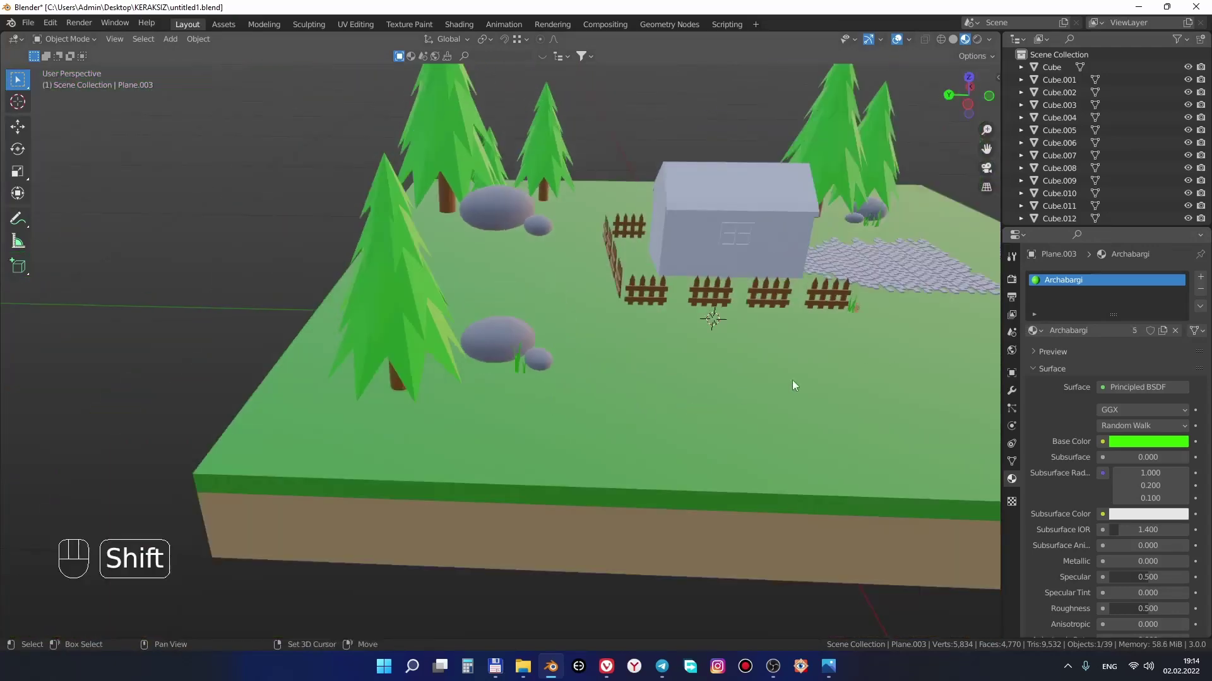
Create a new yellow material named tom on the house (Cube.001)
left_click_drag(734, 386, 456, 467)
left_click_drag(688, 418, 606, 422)
left_click(747, 330)
left_click_drag(579, 403, 615, 382)
middle_click(618, 386)
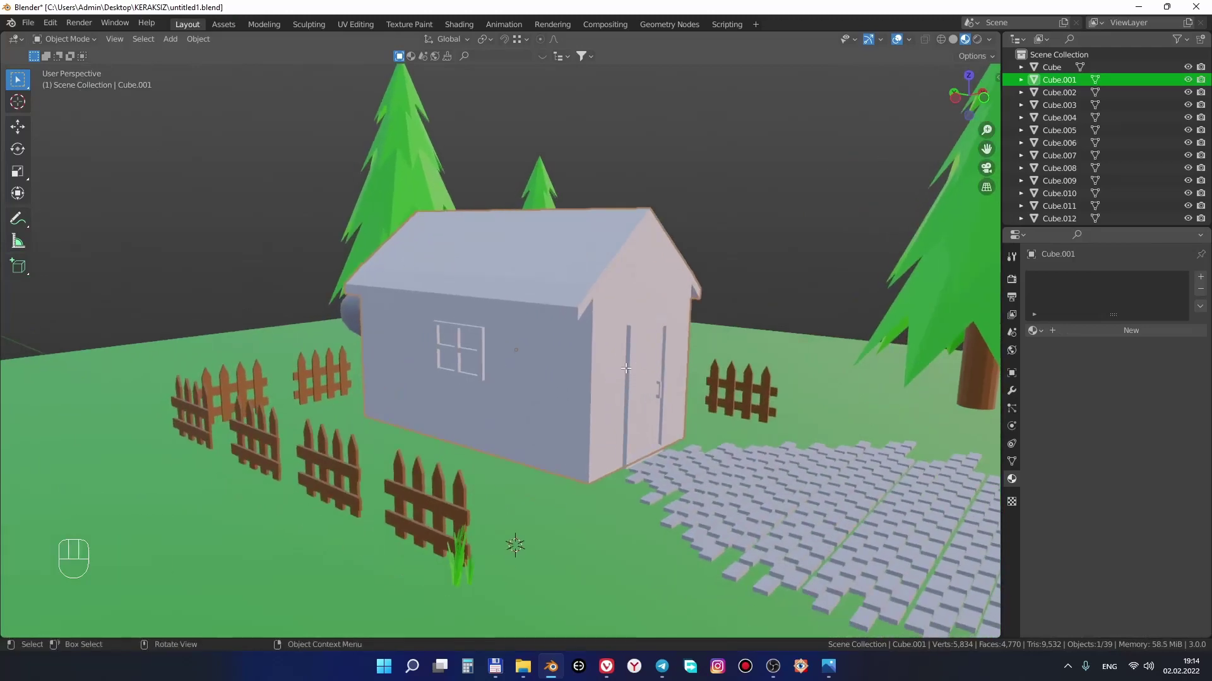
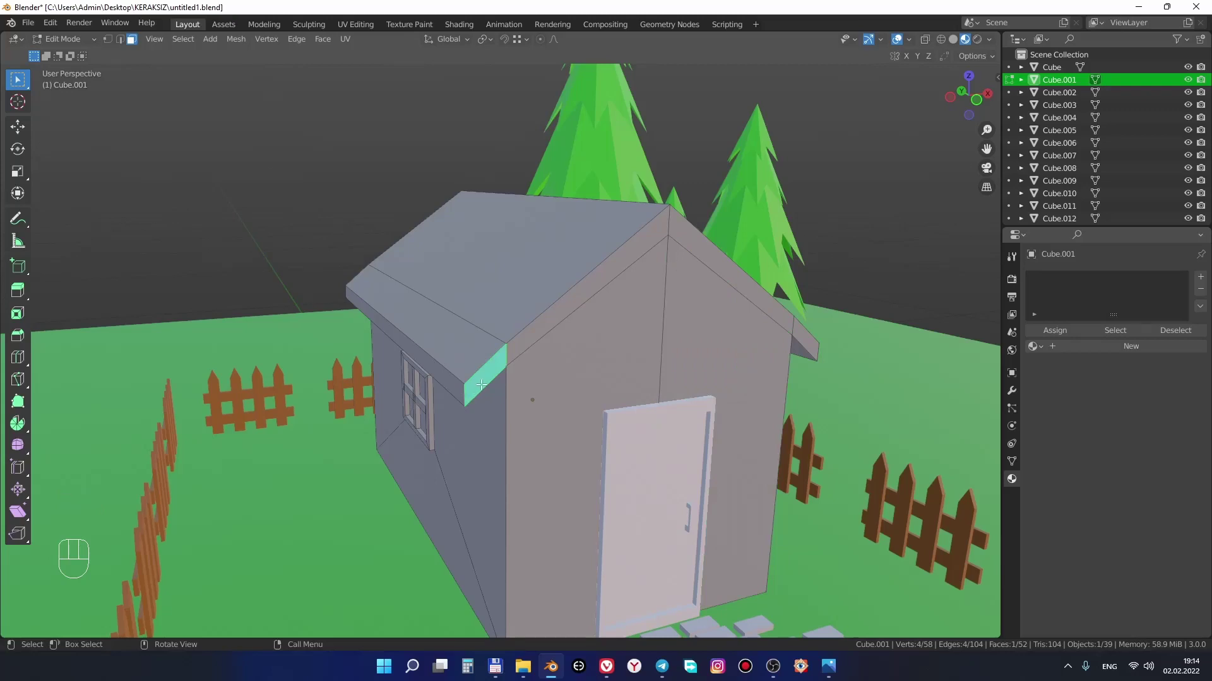
left_click_drag(1141, 358, 1086, 348)
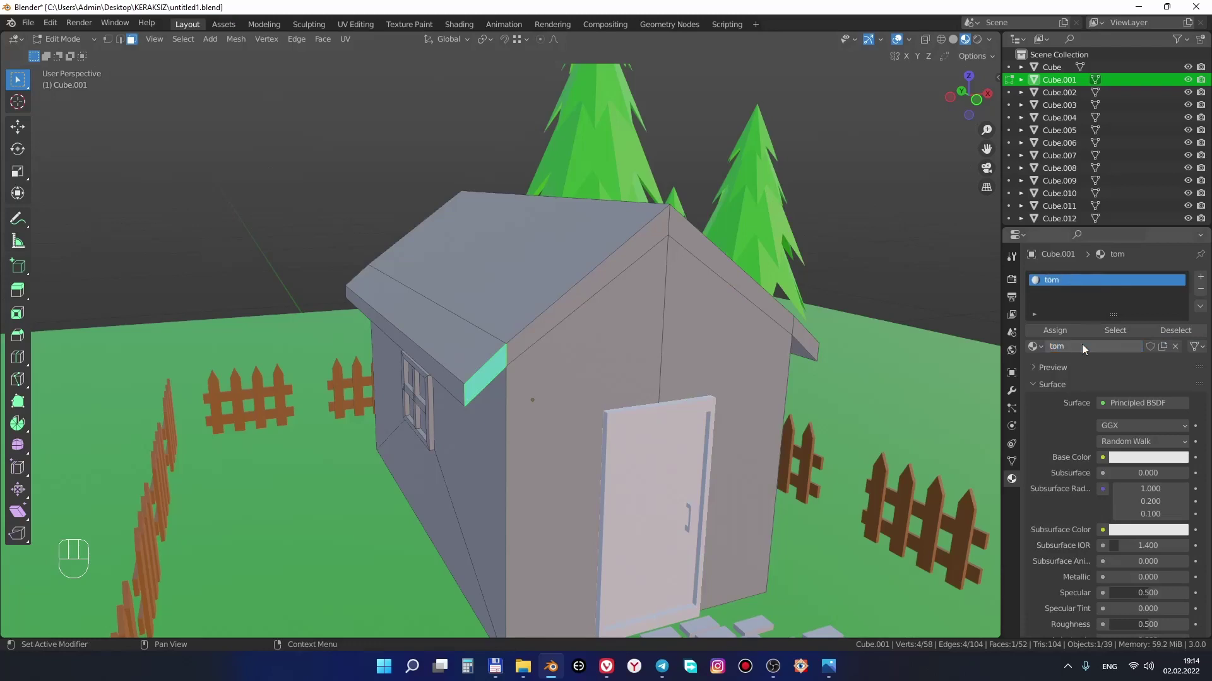
left_click(1147, 459)
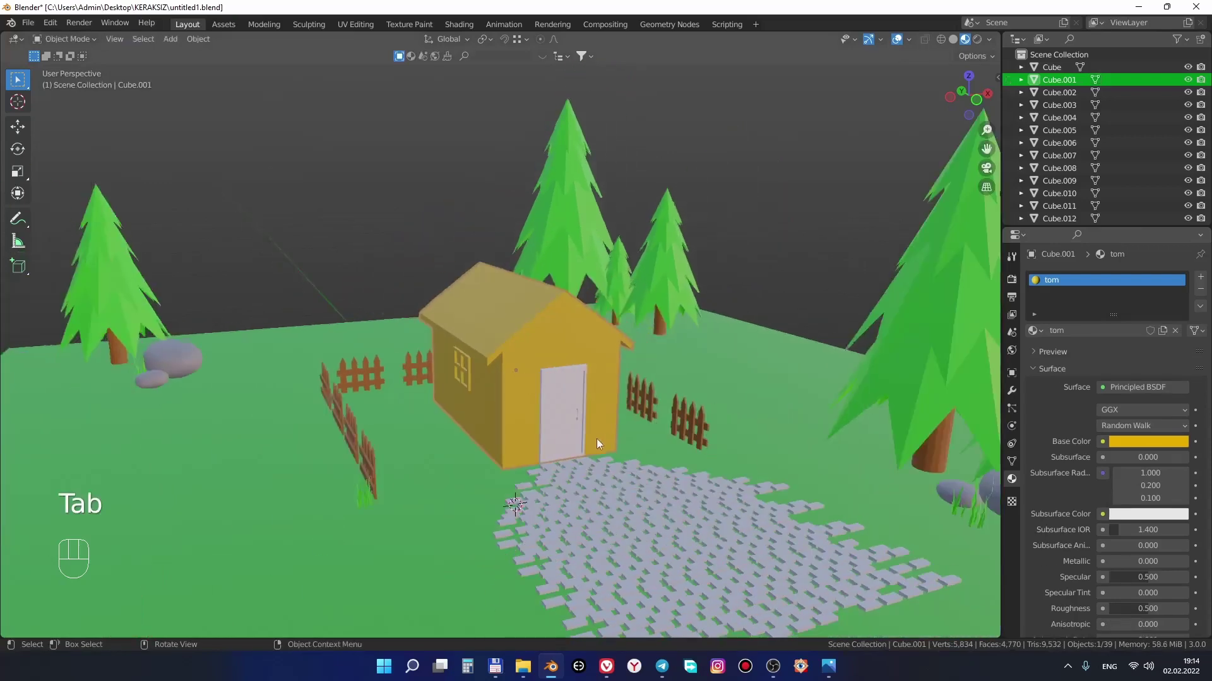
left_click_drag(646, 442, 650, 452)
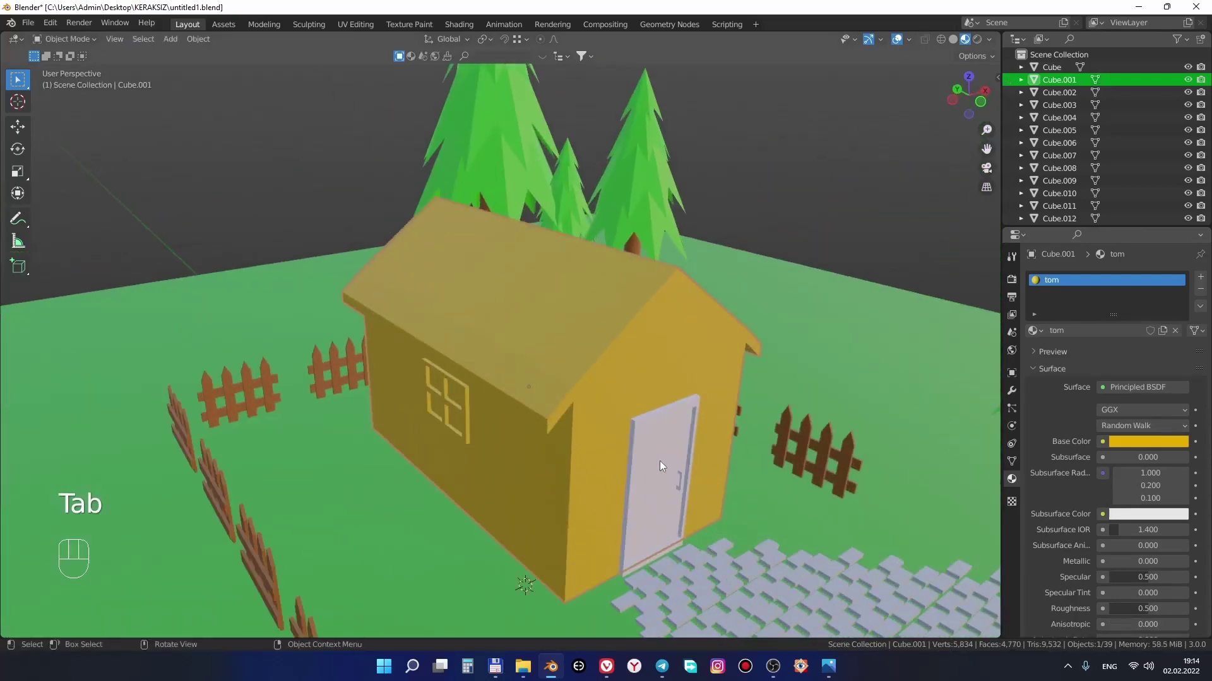
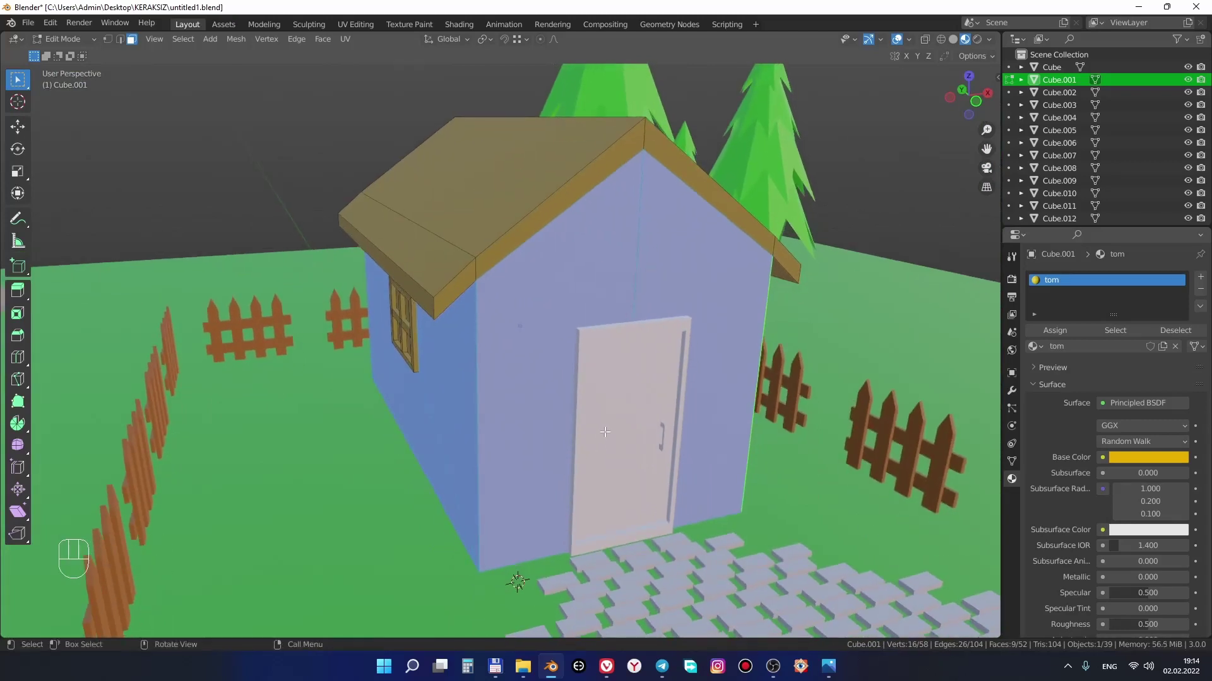
Add a brown devor material slot for the walls and a third new material slot for the window
left_click(1201, 280)
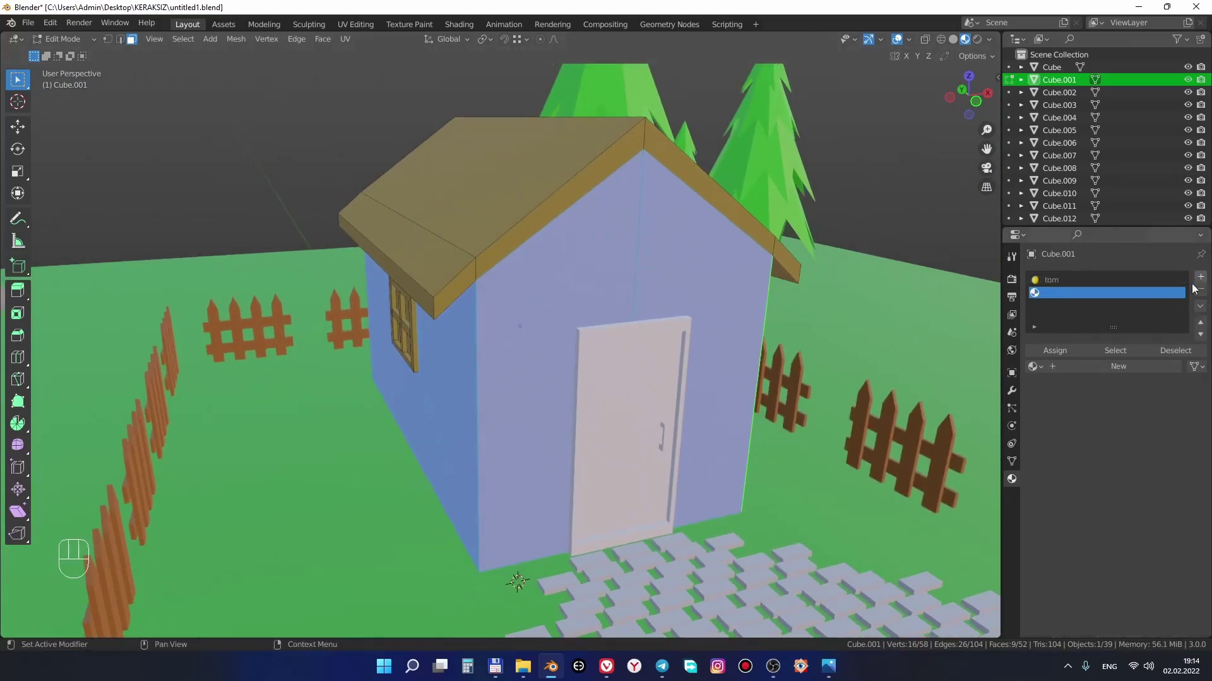
left_click(1116, 372)
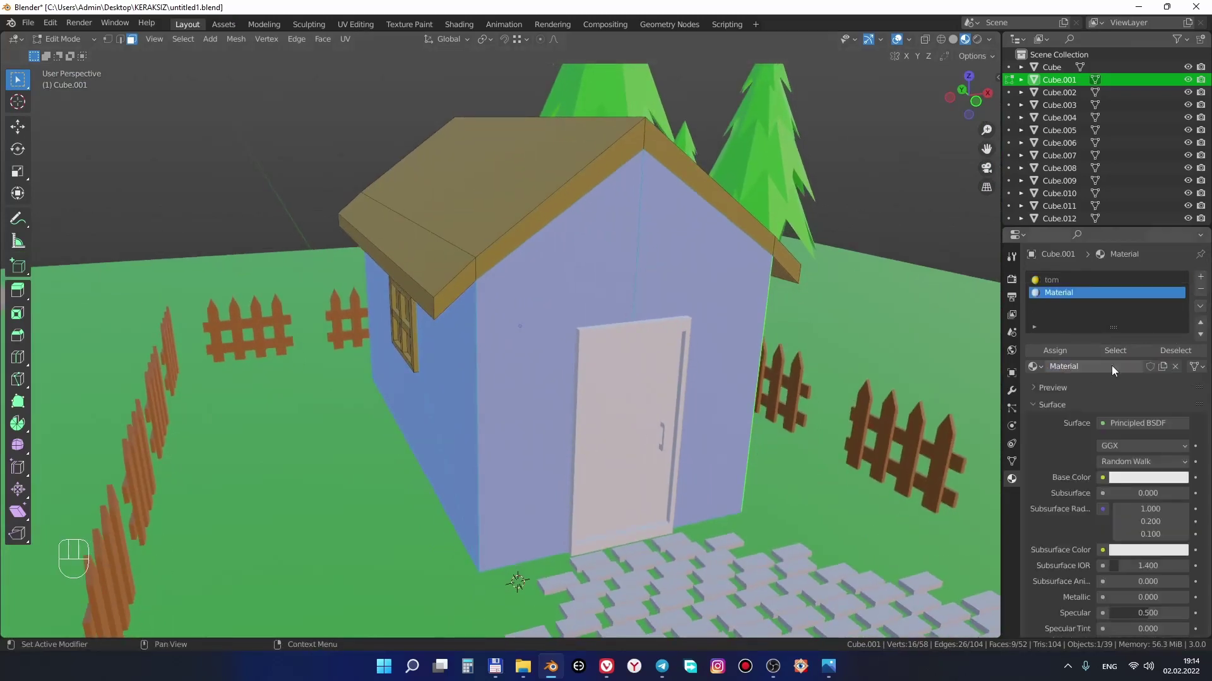
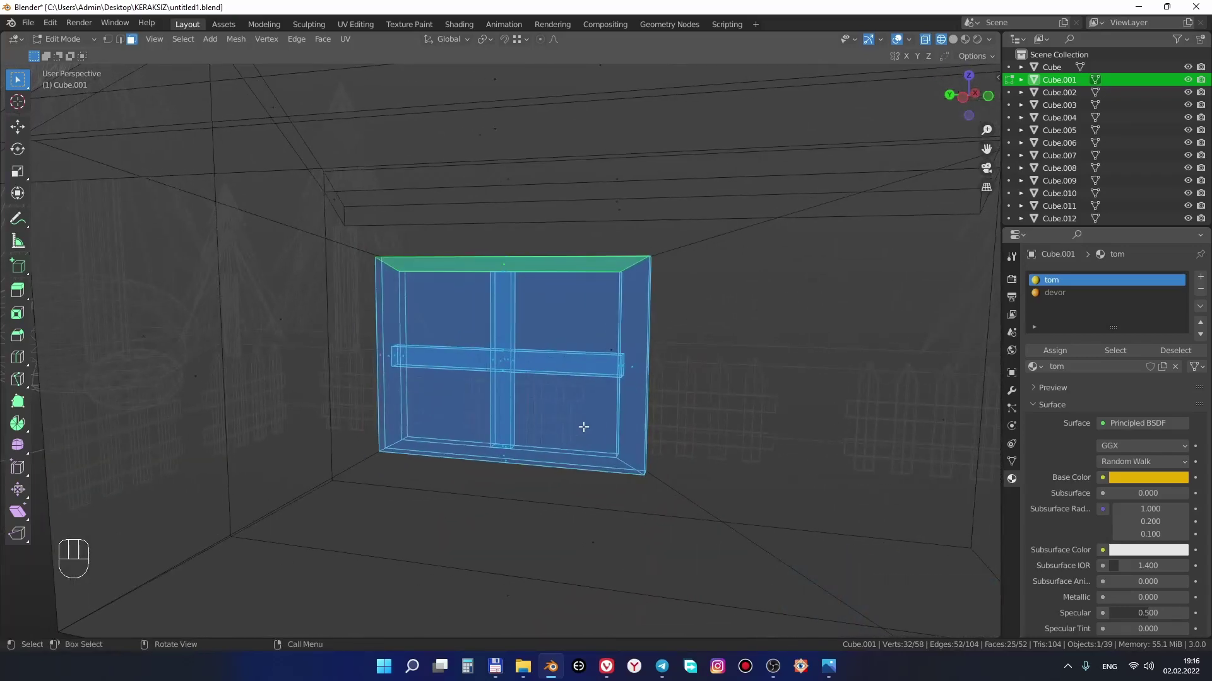
key("shift+z")
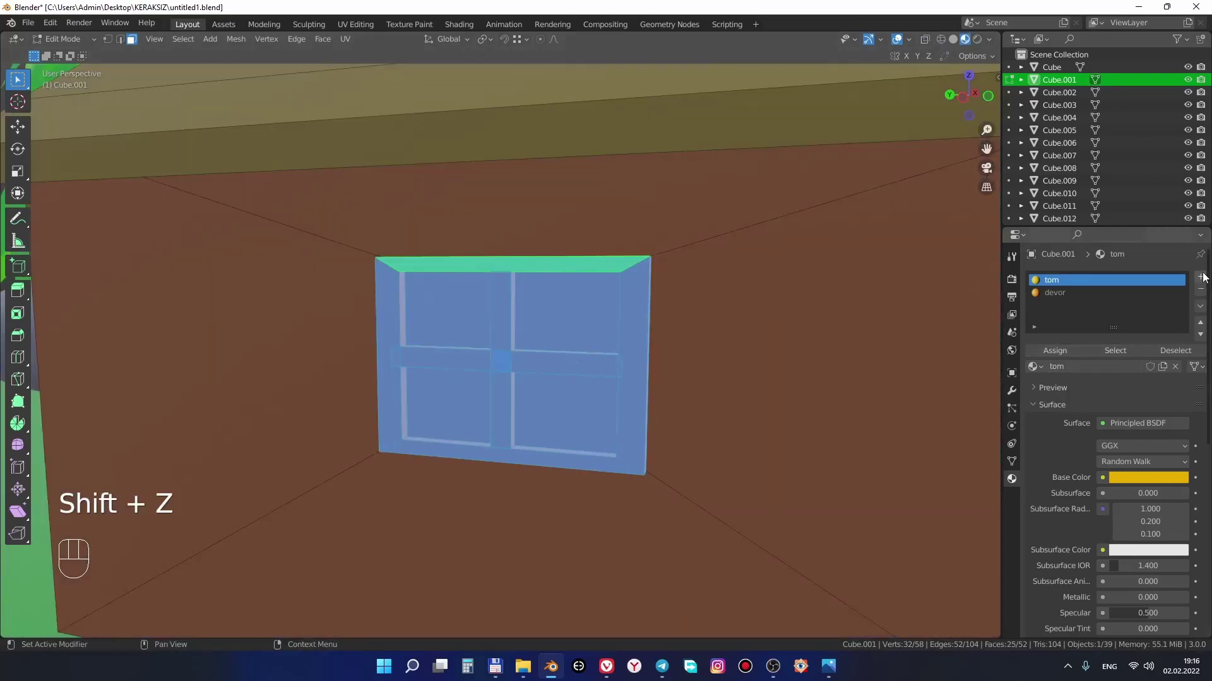
left_click(1204, 279)
left_click(1101, 374)
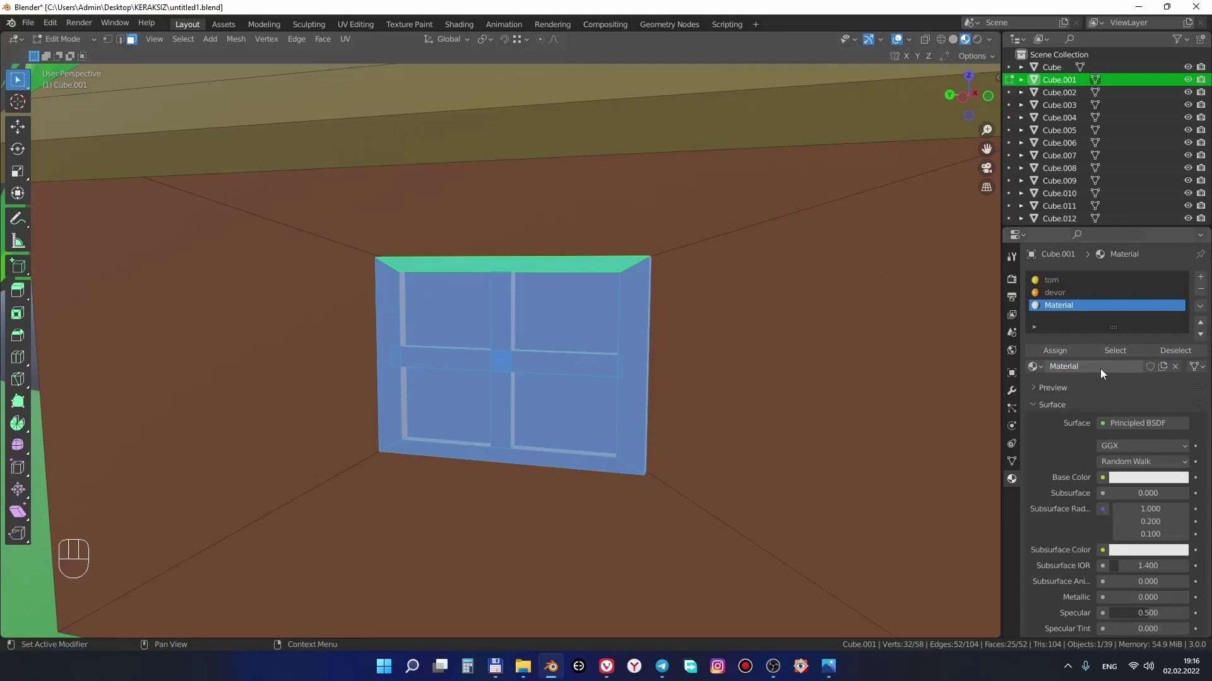
Name the window material deraza and set its base color to a light sky blue
key("e")
key("a")
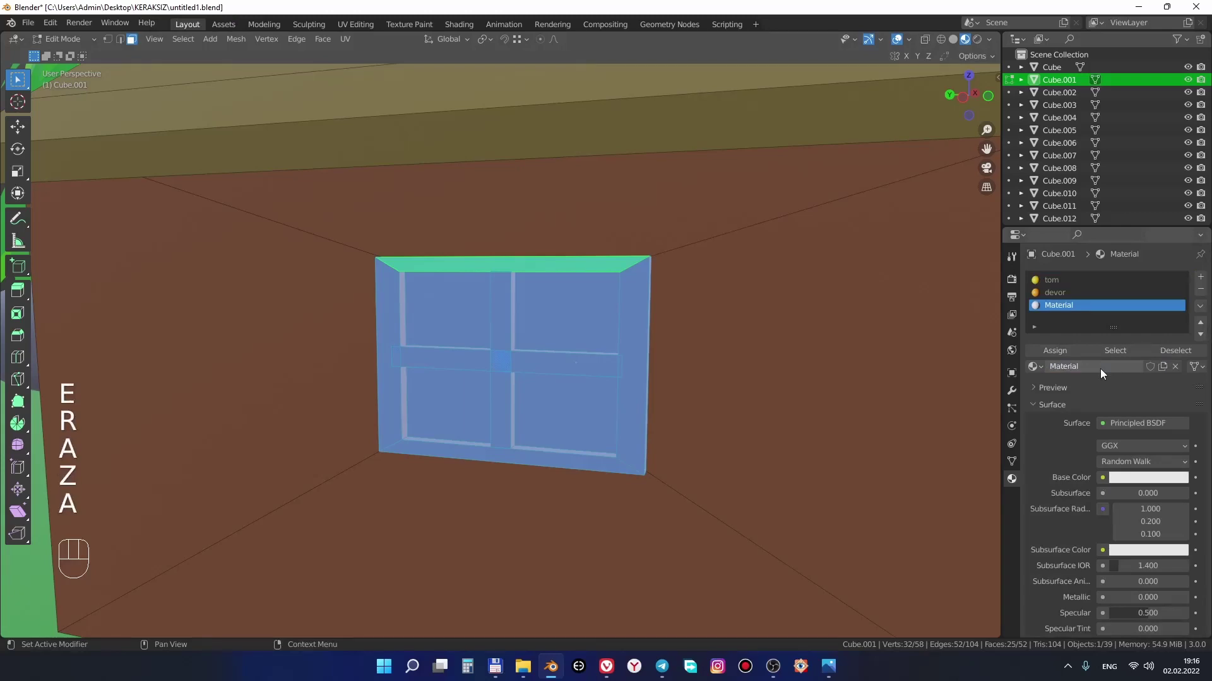
left_click_drag(1102, 375, 1110, 373)
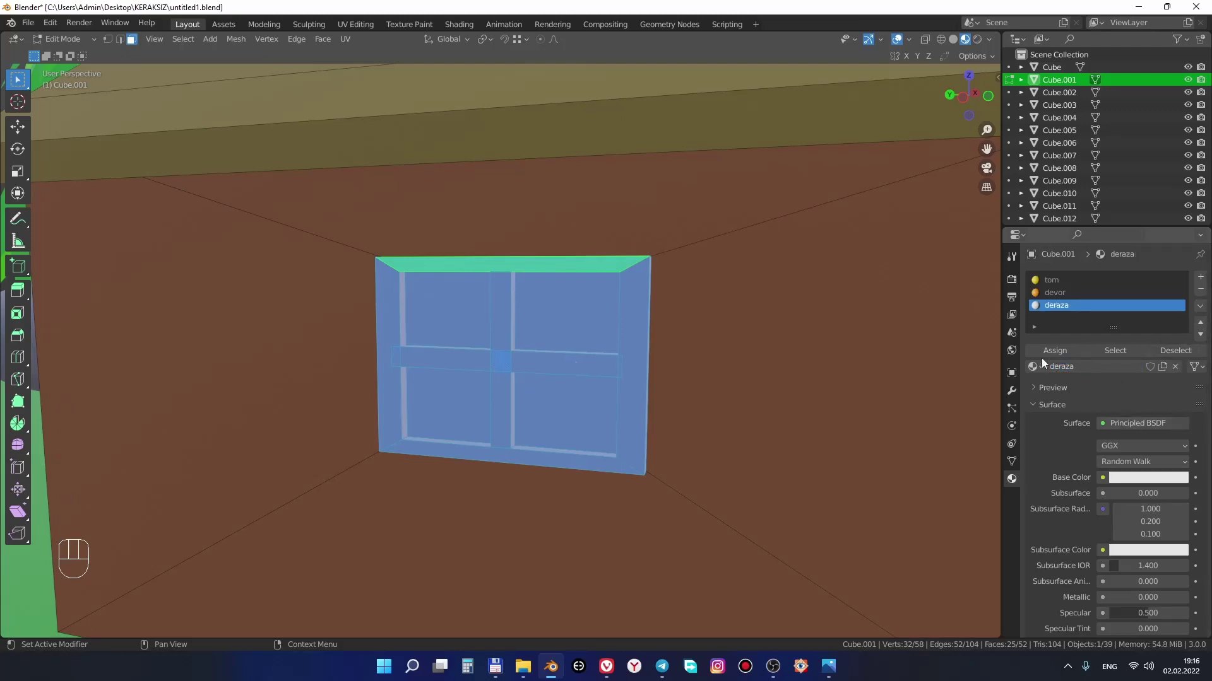
left_click_drag(1049, 359, 1143, 485)
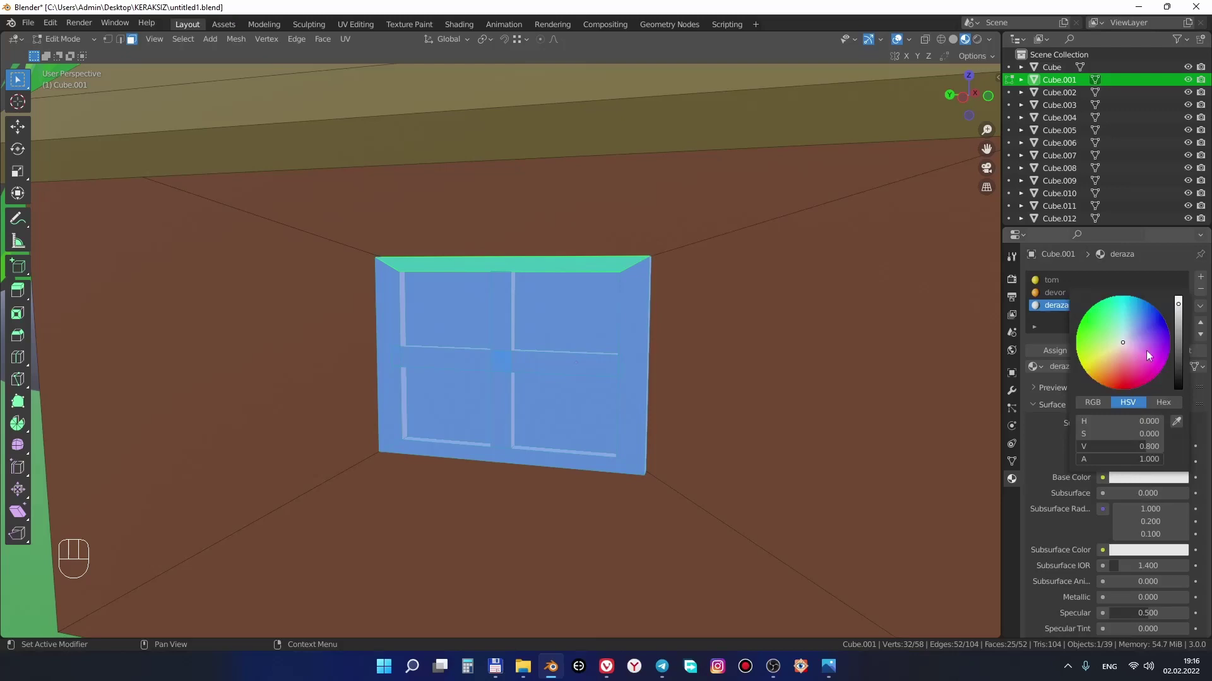
left_click(1151, 487)
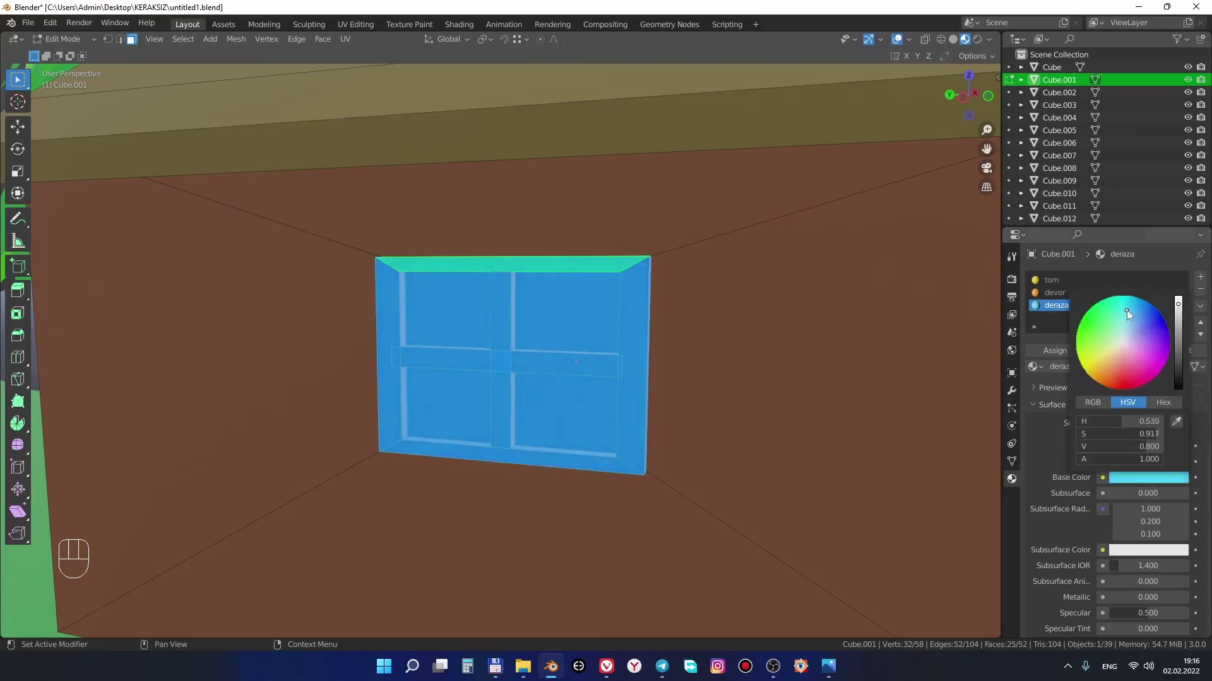
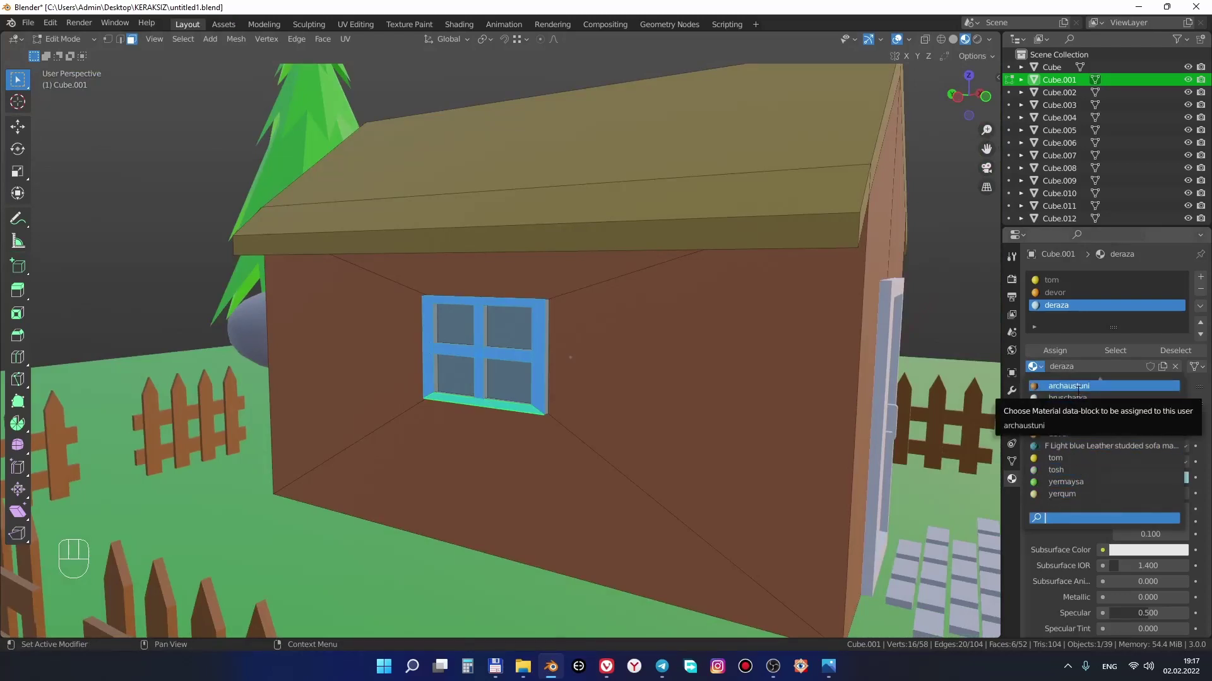
Make the window frame brown archaustuni and assign deraza to the four pane faces
left_click_drag(594, 458, 616, 457)
middle_click(565, 464)
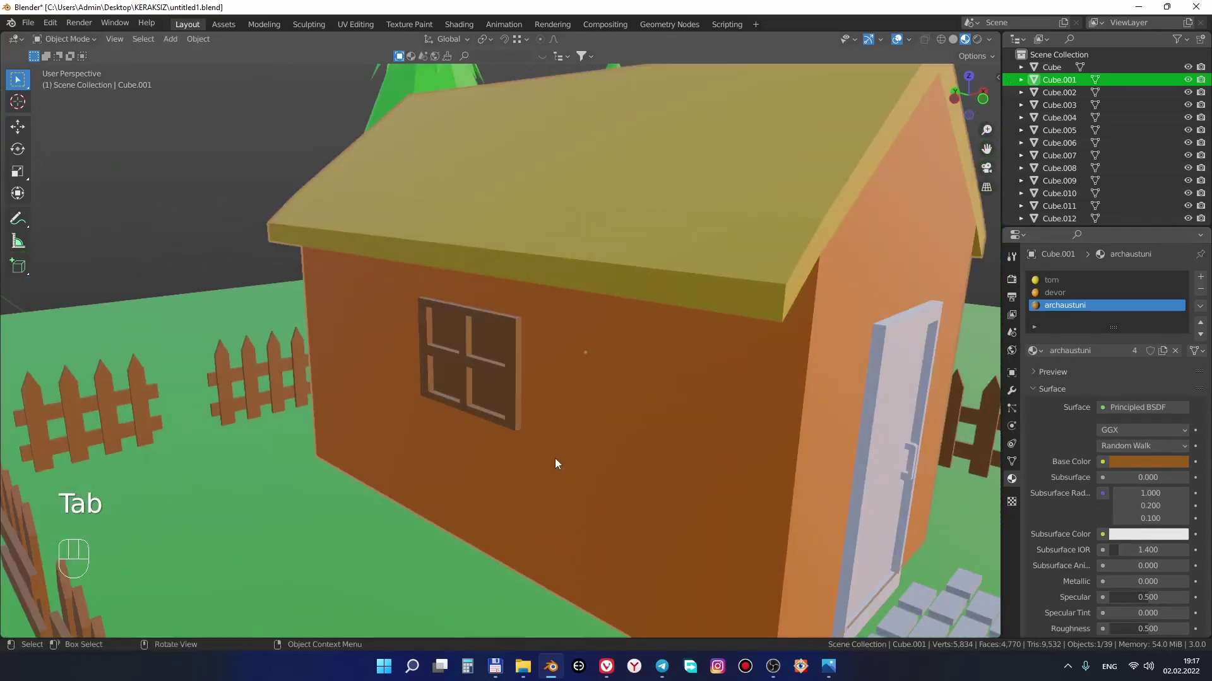
left_click_drag(580, 461, 635, 437)
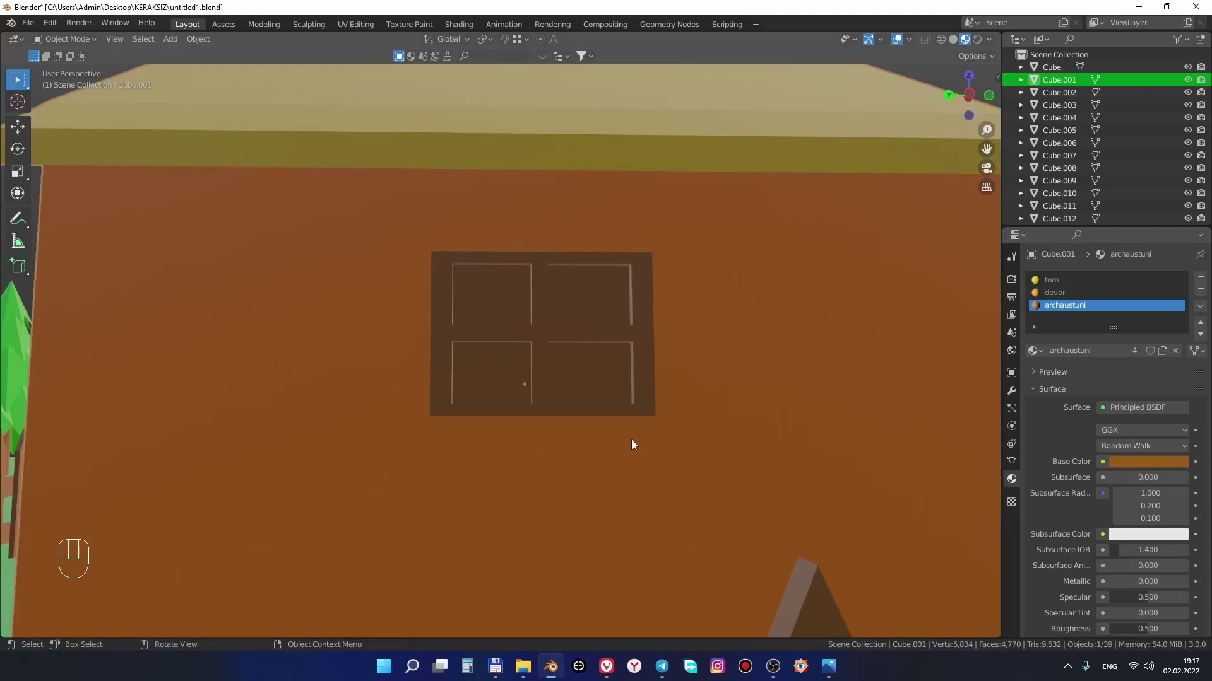
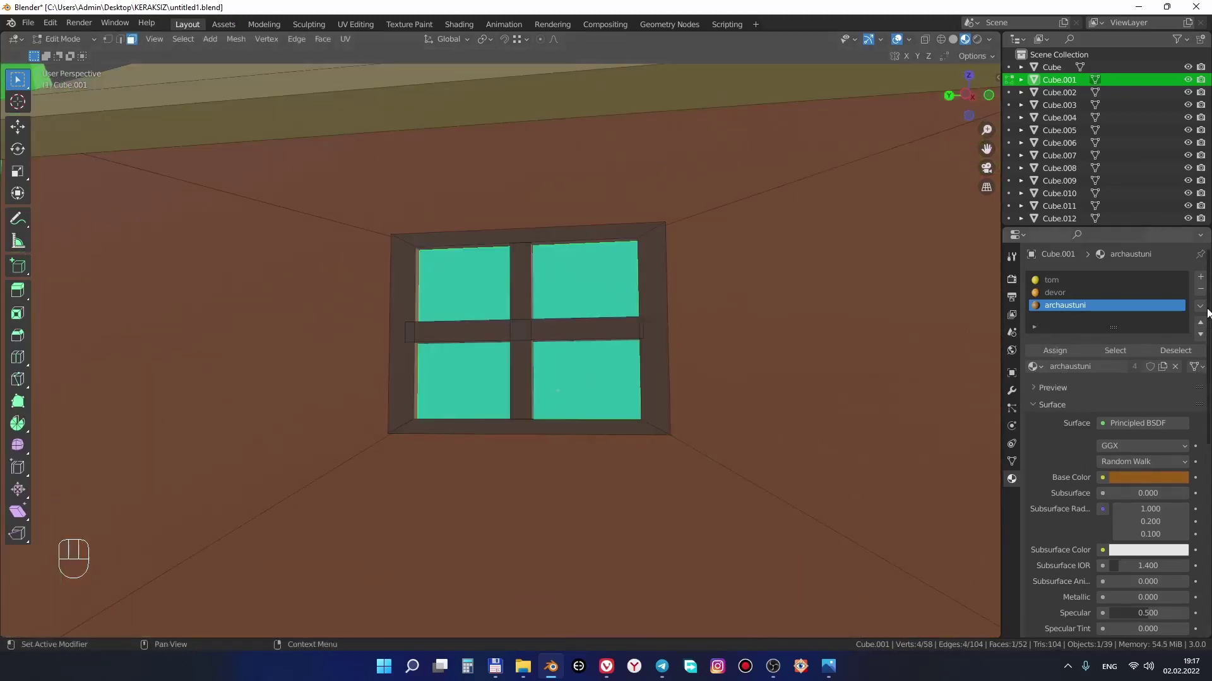
left_click_drag(1200, 286, 1073, 358)
left_click_drag(1079, 368, 1071, 358)
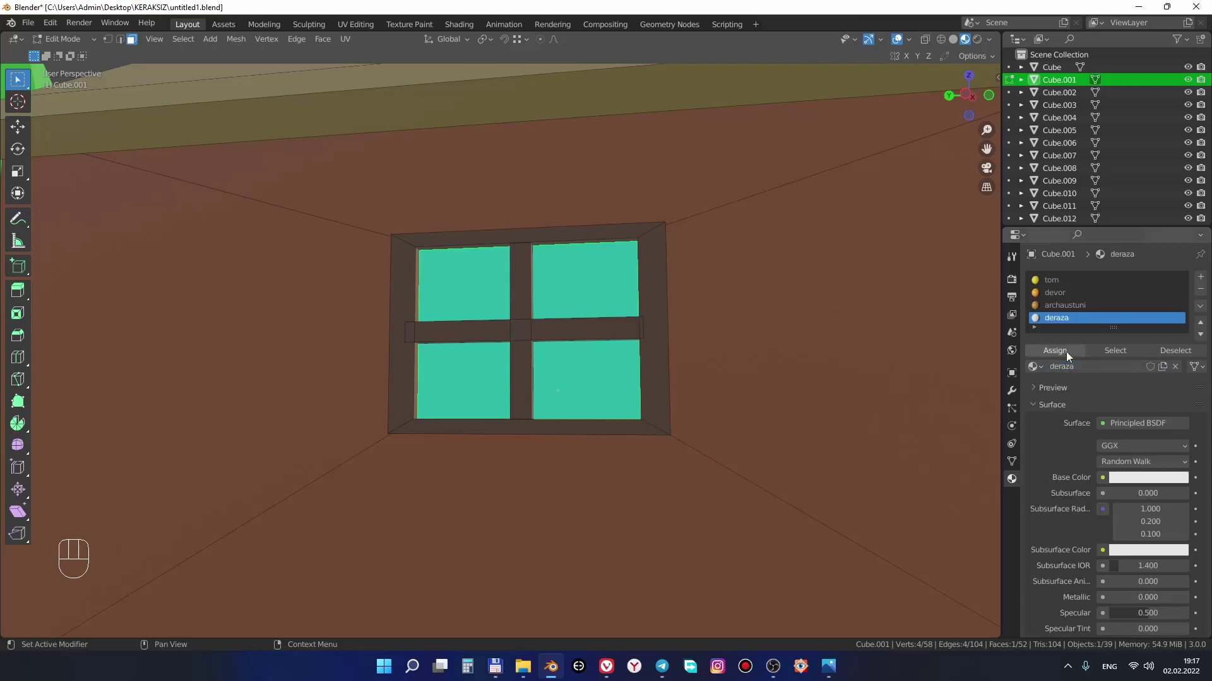
left_click(1062, 354)
Pull back to view the whole house and select it
left_click_drag(668, 425, 639, 450)
left_click(535, 416)
left_click(520, 398)
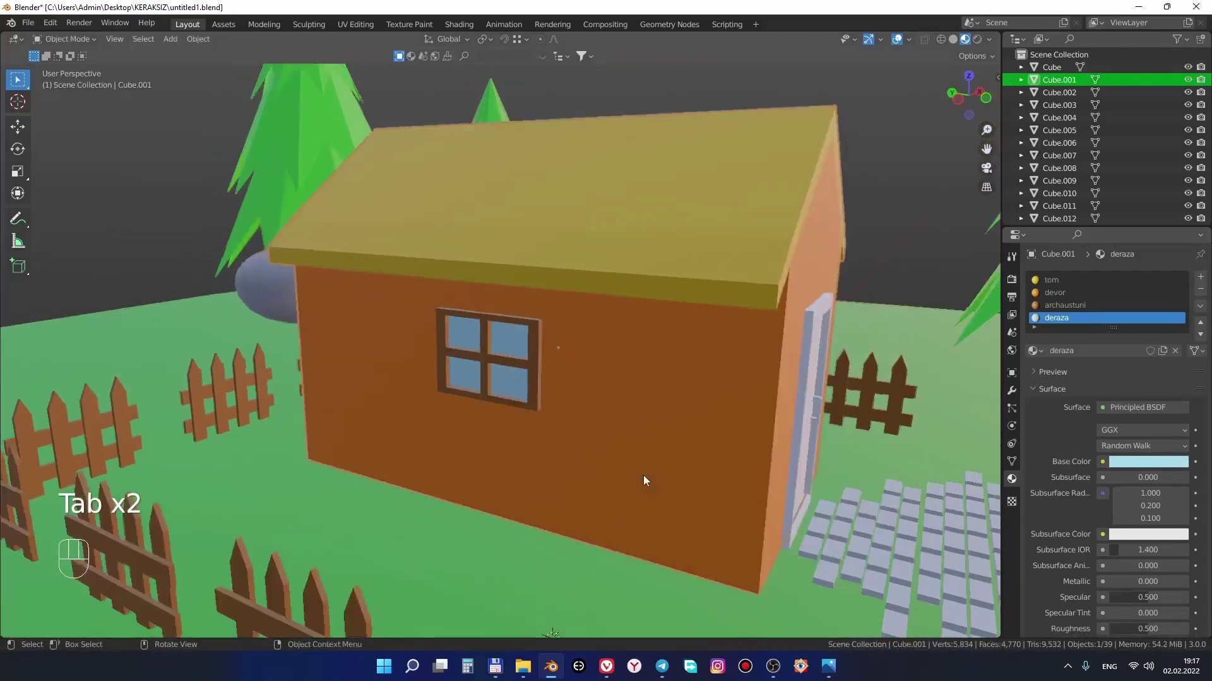
Give the door and its handle the brown archaustuni wall material
left_click_drag(667, 476, 653, 467)
left_click_drag(663, 467, 638, 426)
left_click_drag(633, 420, 614, 429)
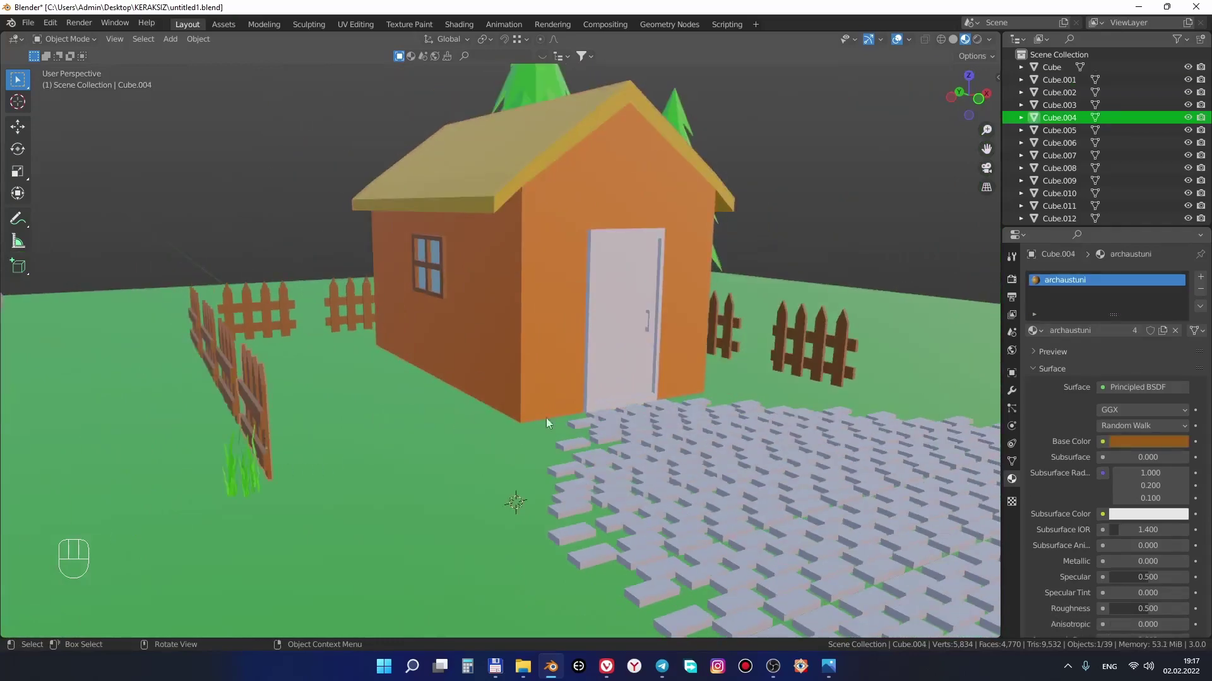
left_click_drag(1033, 336, 595, 353)
left_click_drag(649, 404, 624, 405)
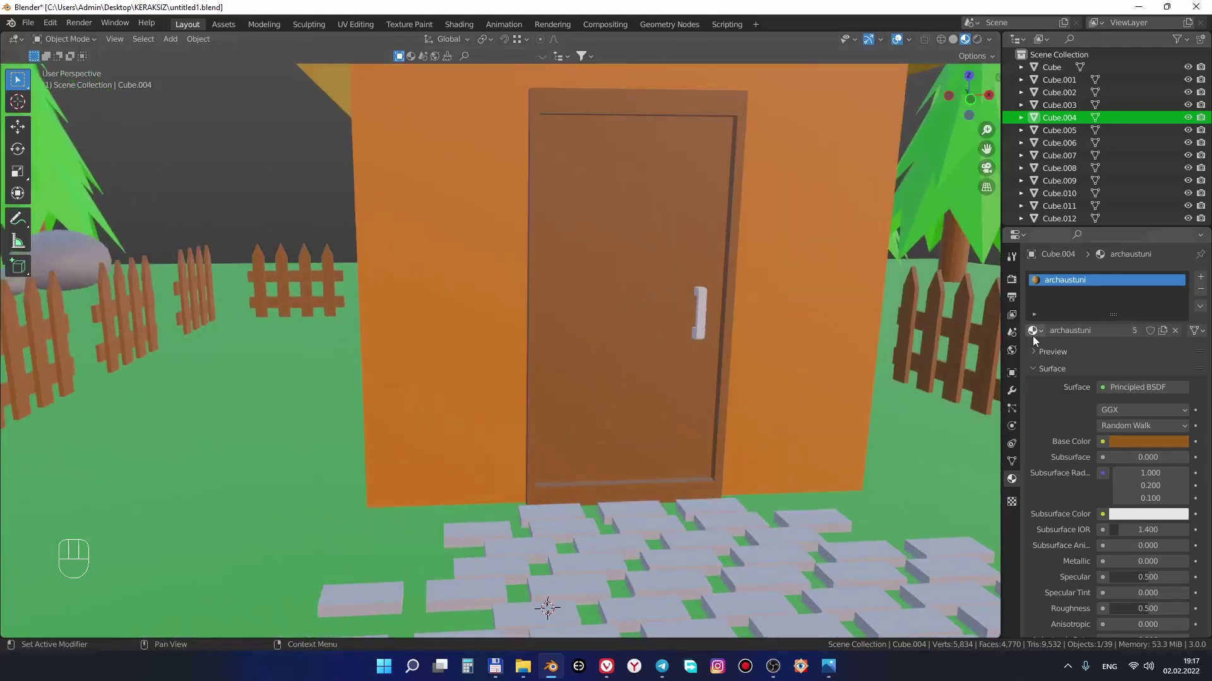
left_click_drag(1030, 336, 707, 330)
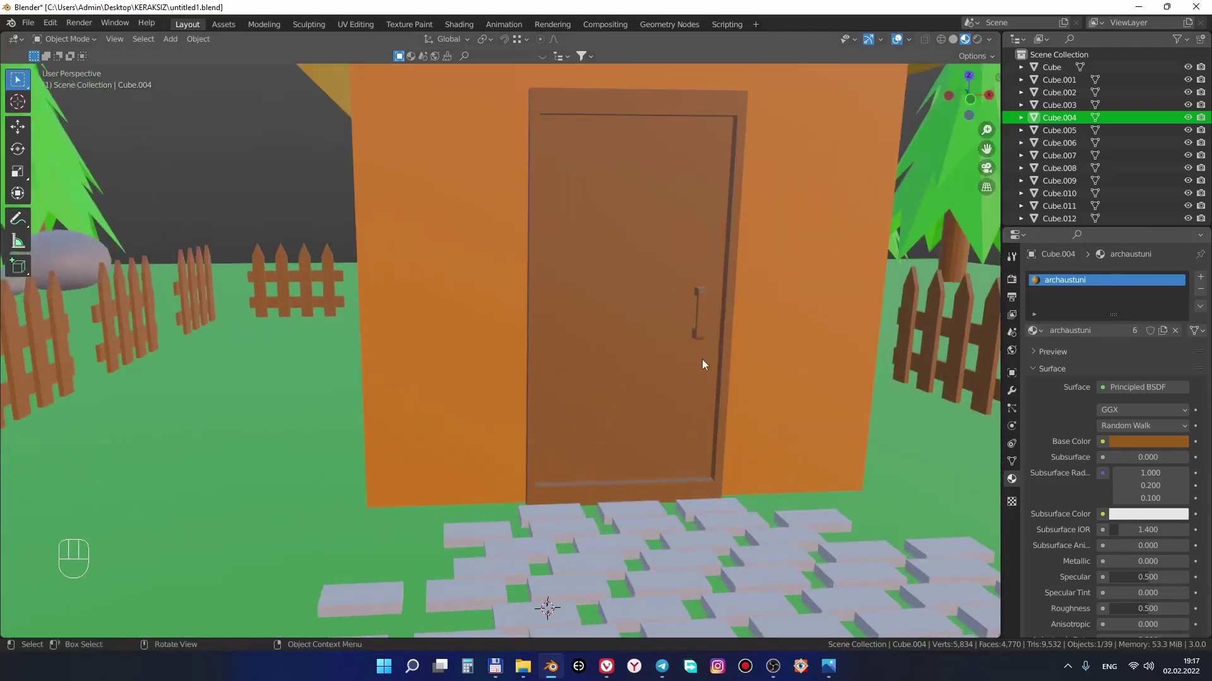
Zoom out over the whole diorama and add a metaball sphere from the Shift+A menu
left_click_drag(716, 438, 733, 454)
left_click_drag(736, 477, 713, 407)
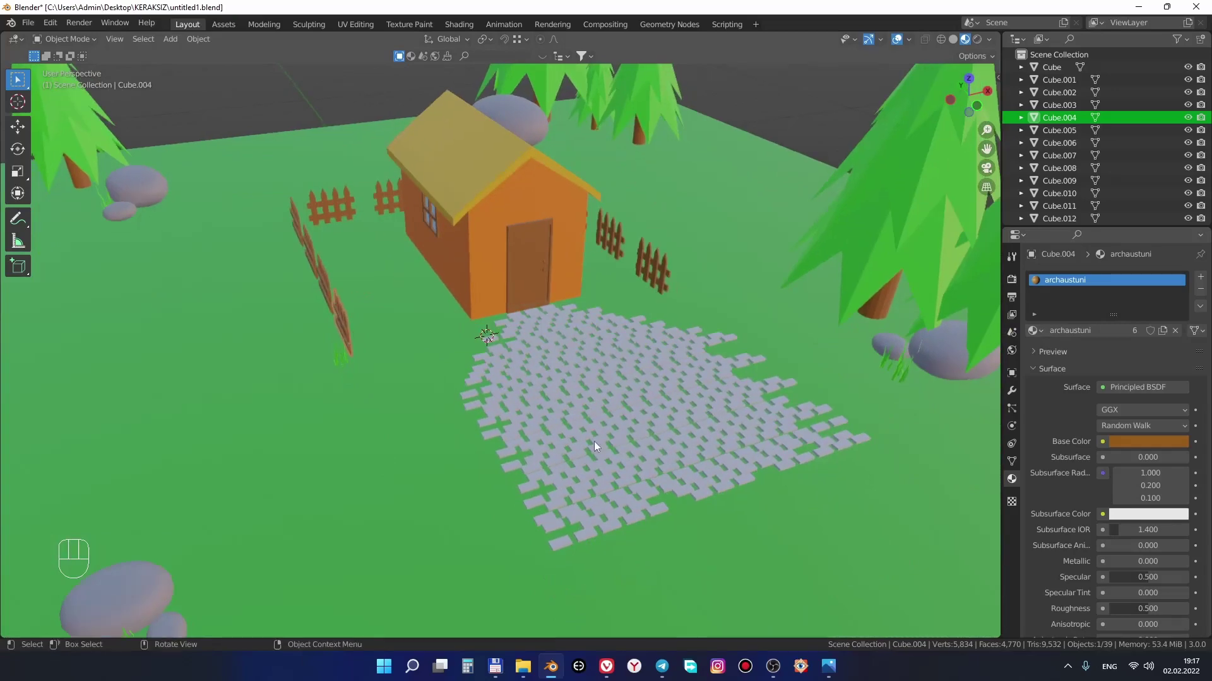
left_click(579, 438)
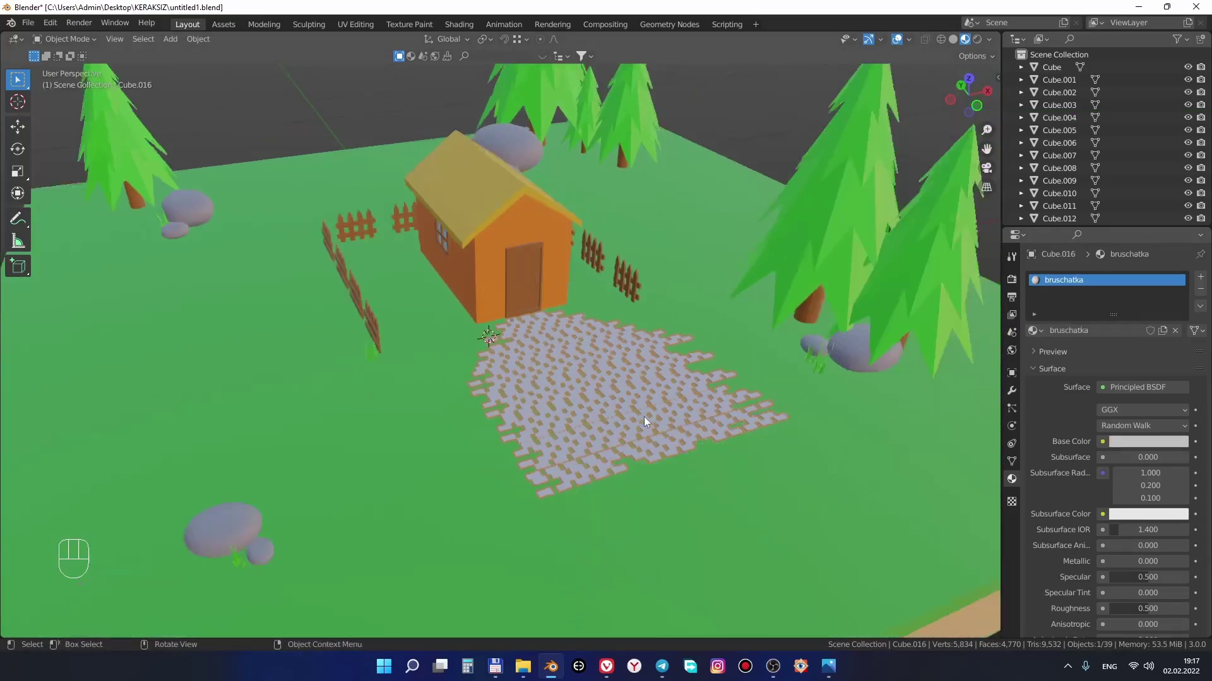
left_click_drag(621, 409, 603, 395)
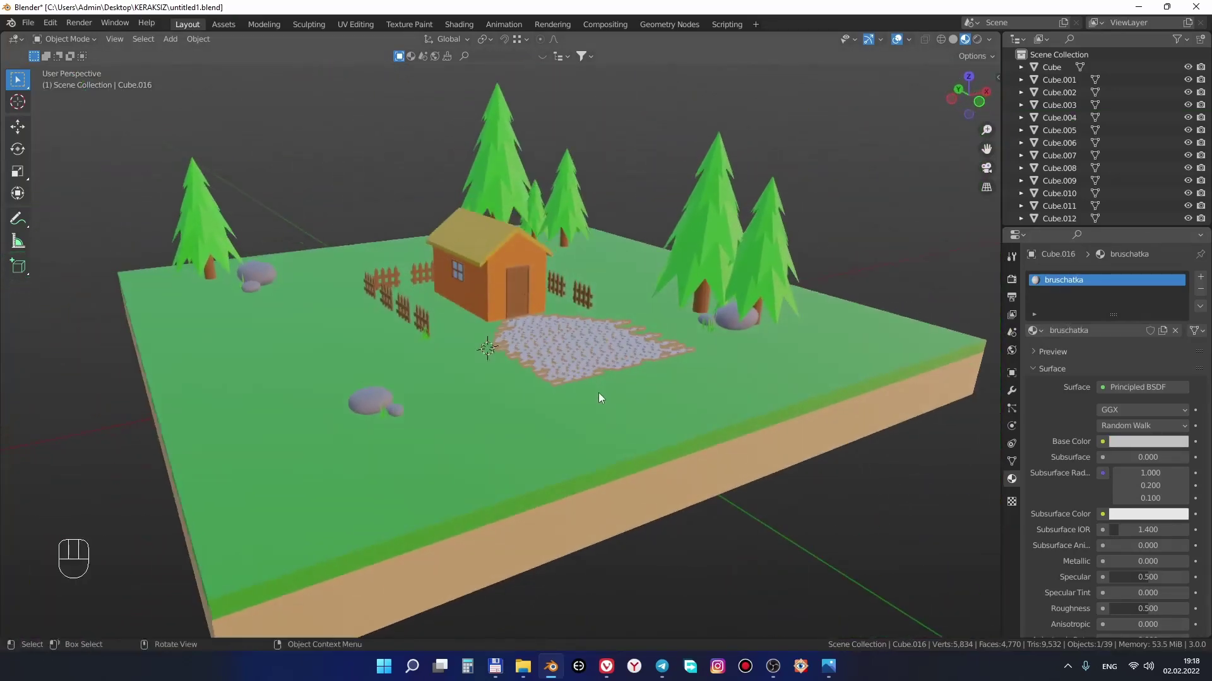
left_click_drag(649, 376, 735, 387)
left_click_drag(742, 408, 803, 447)
middle_click(767, 431)
left_click_drag(728, 401, 734, 427)
middle_click(736, 438)
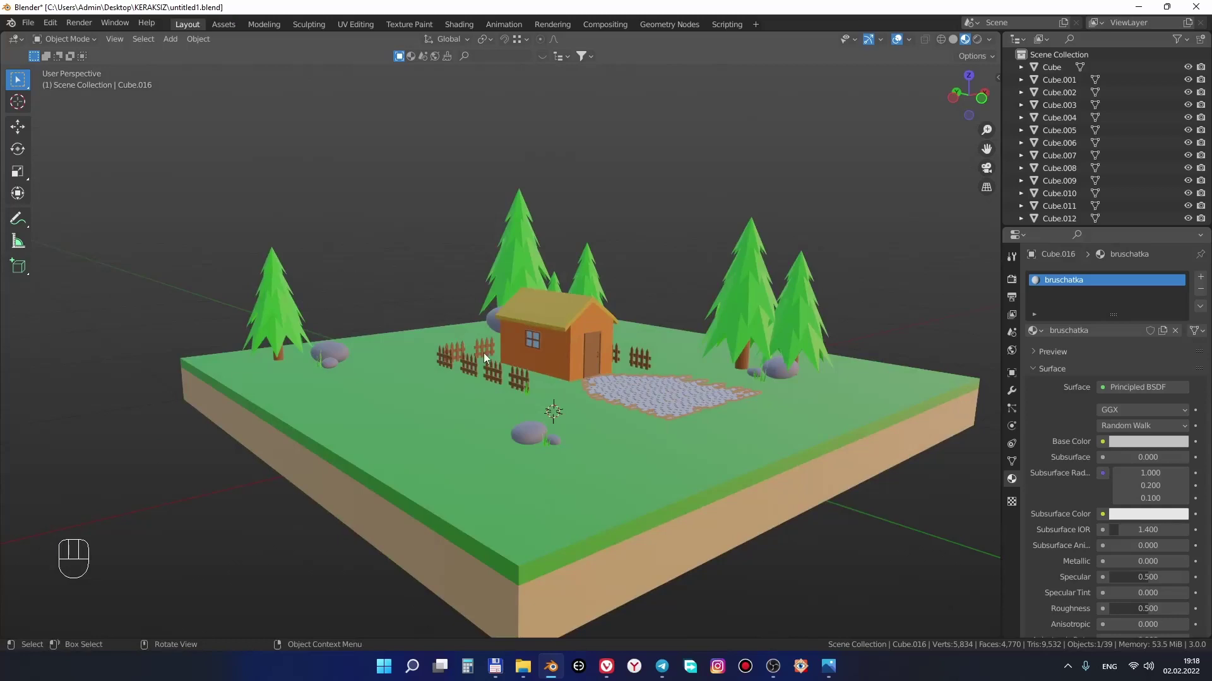
middle_click(551, 345)
middle_click(554, 389)
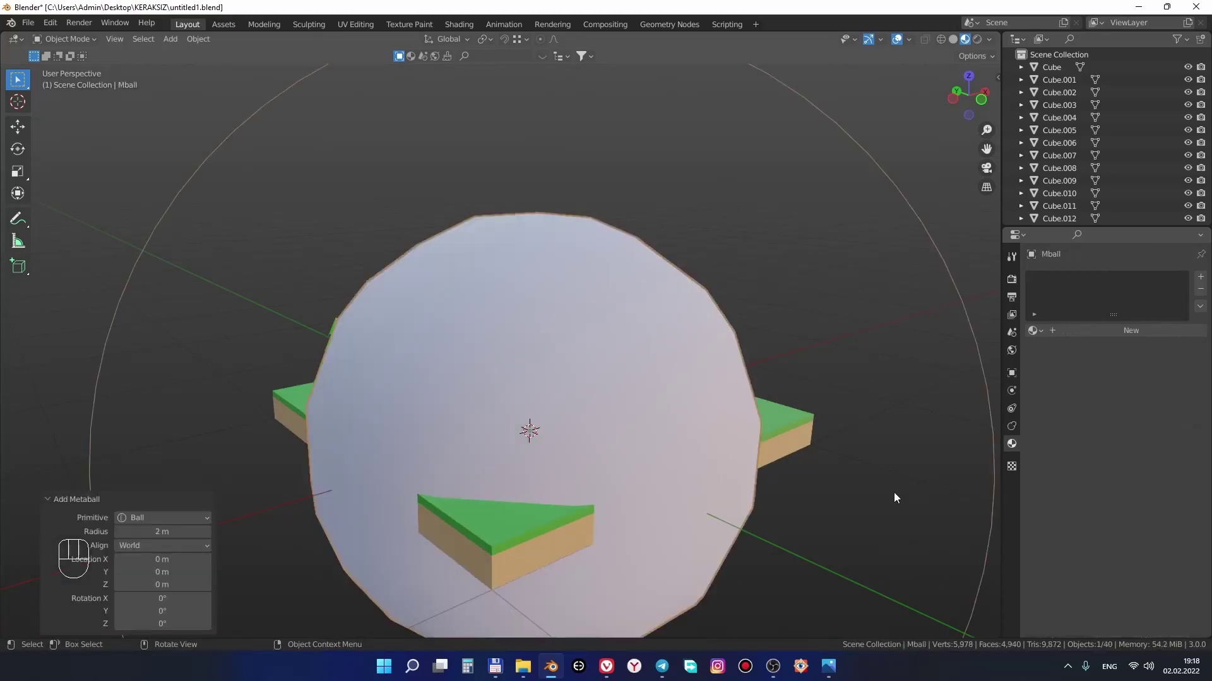
Shrink and raise the metaball, then duplicate balls to form the first cloud
key("g")
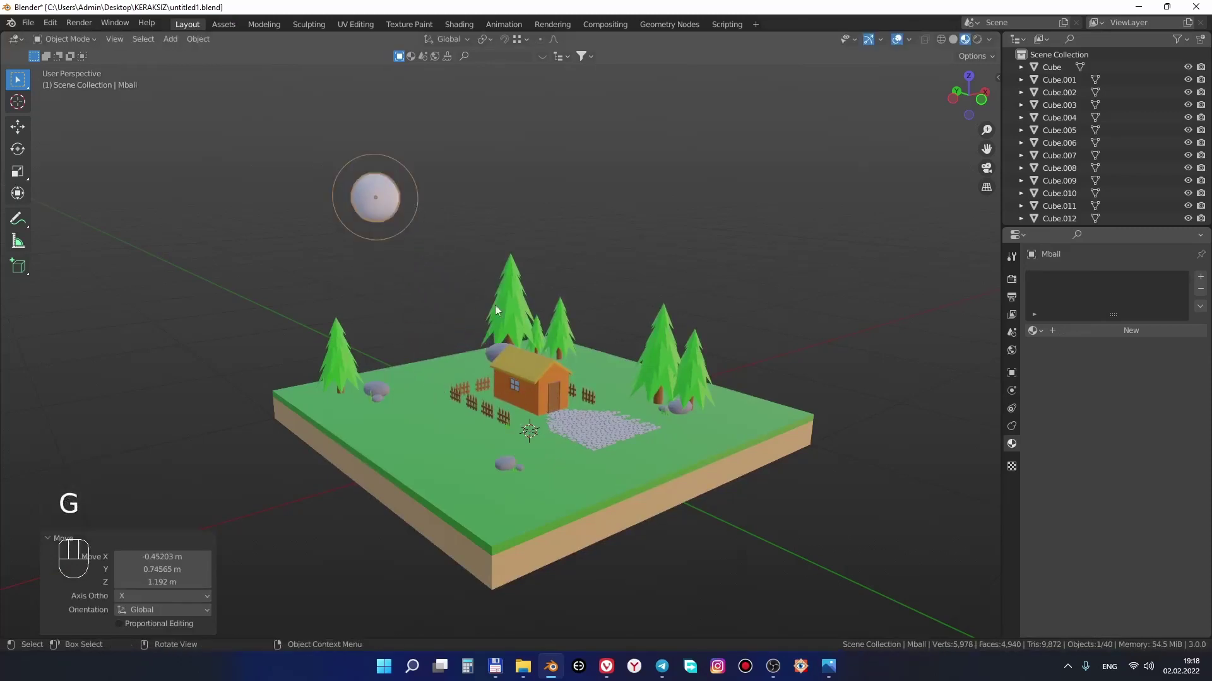
key("s")
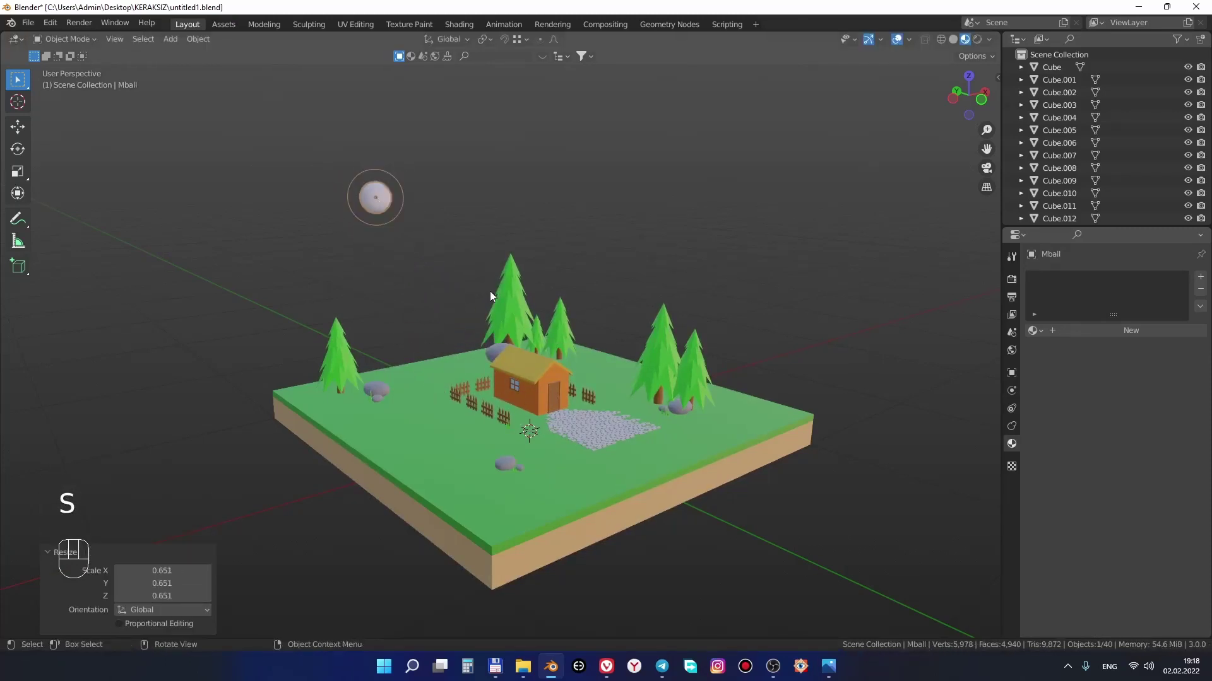
key("shift+d")
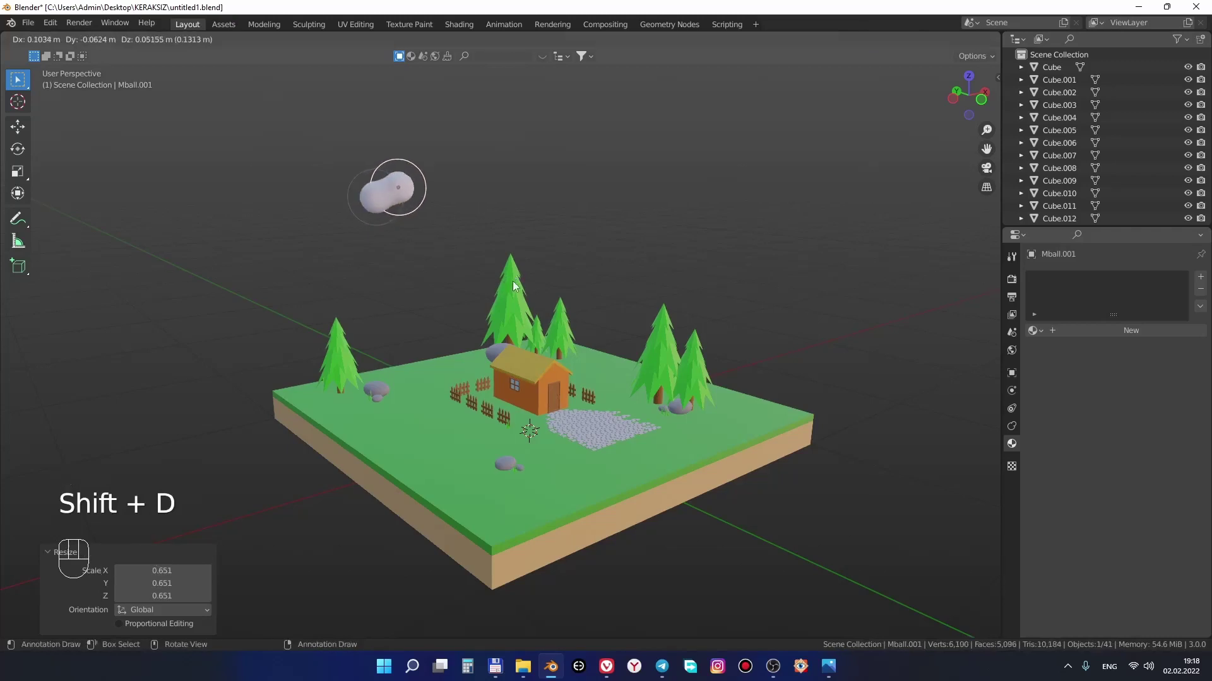
key("s")
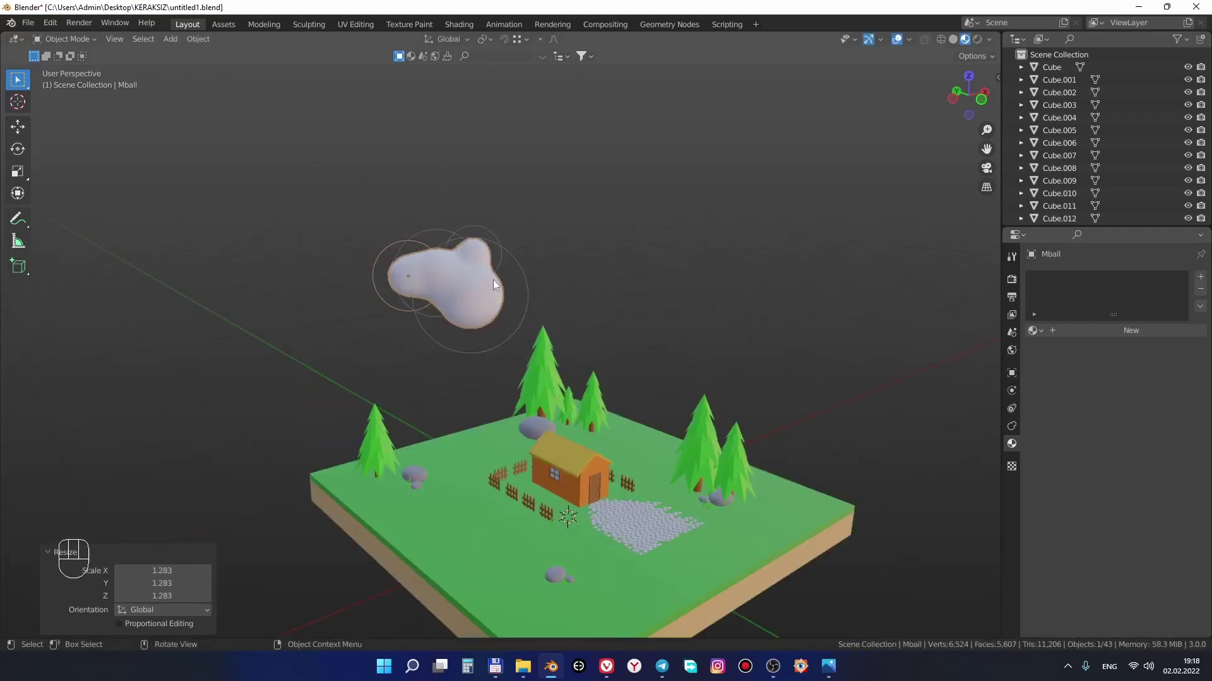
left_click(523, 343)
left_click_drag(576, 327, 462, 364)
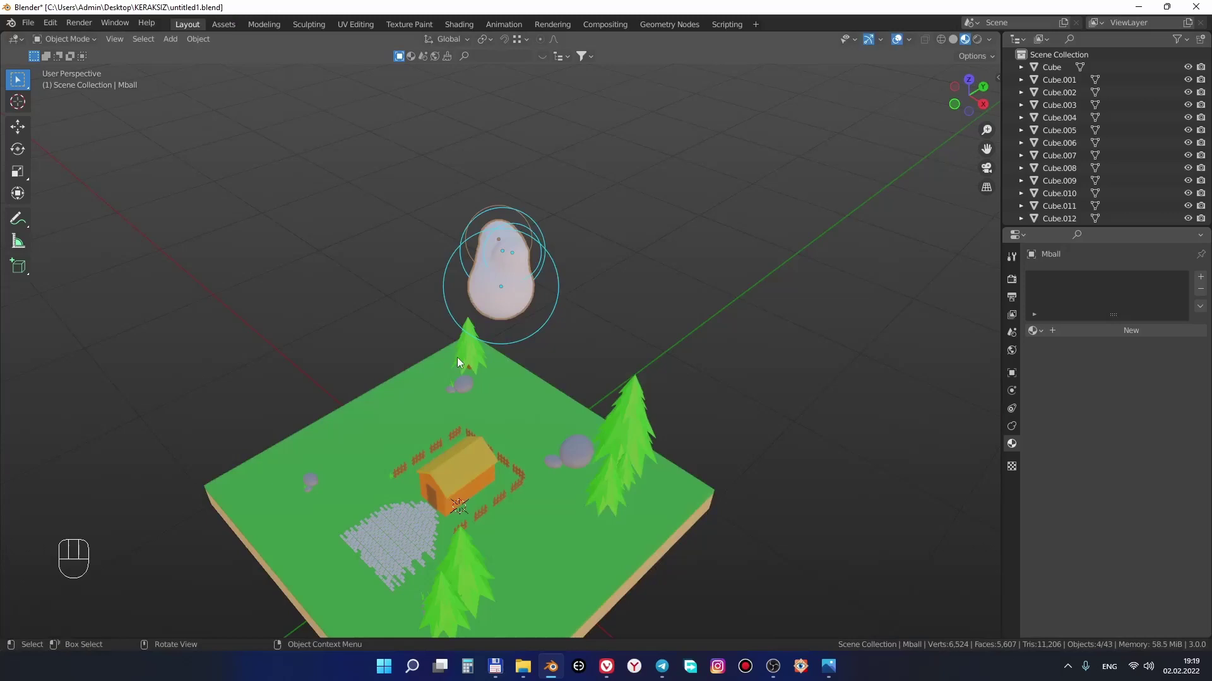
Duplicate the cloud and place a reshaped second cloud beside the first
key("shift+d")
key("r")
left_click_drag(658, 395, 701, 275)
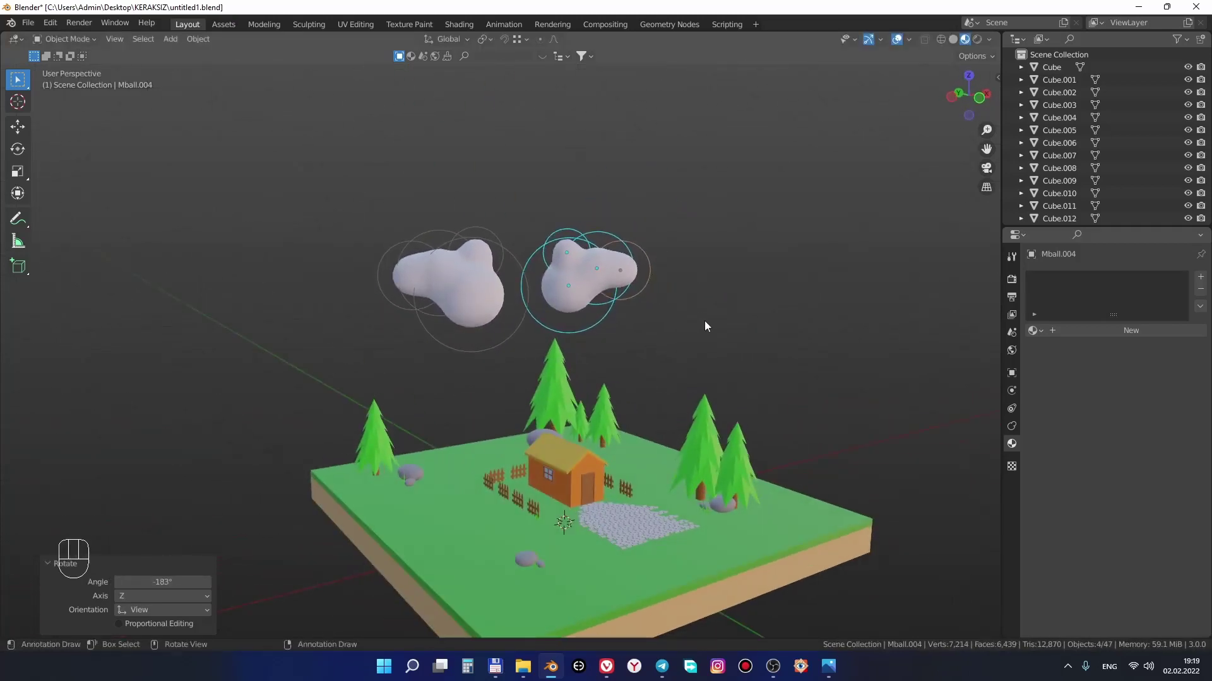
key("g")
key("r")
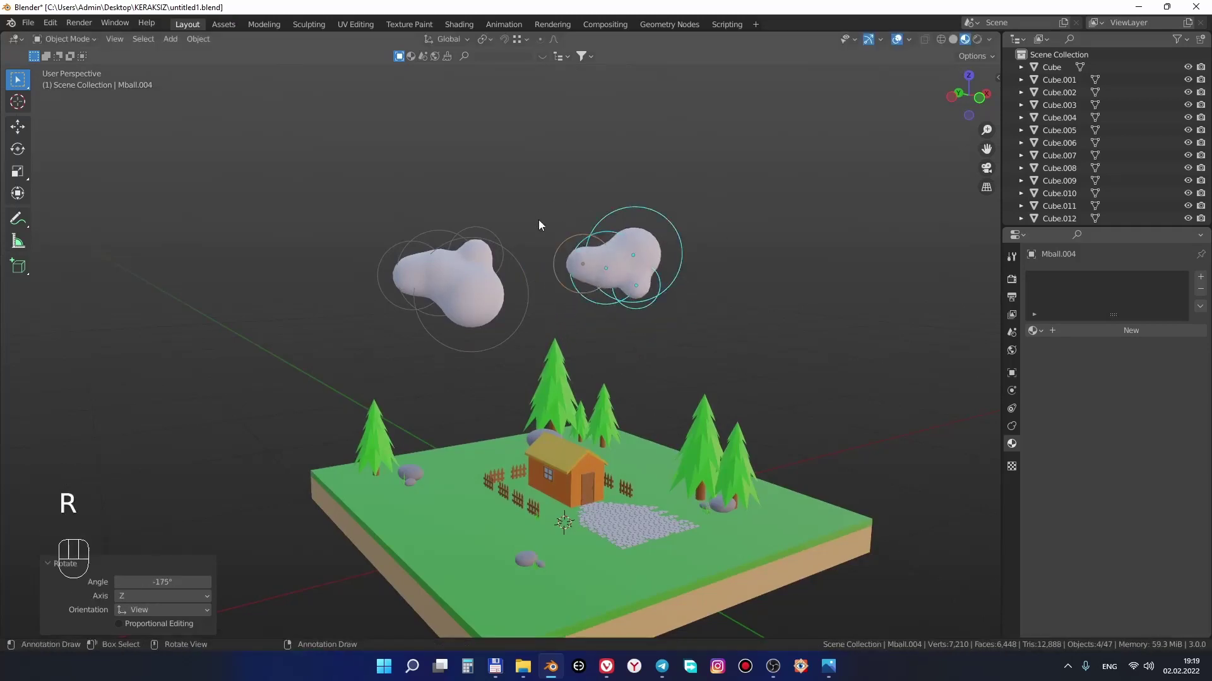
middle_click(596, 341)
middle_click(753, 366)
middle_click(760, 377)
Bulk up the first cloud with extra duplicated balls on its left side
left_click(435, 251)
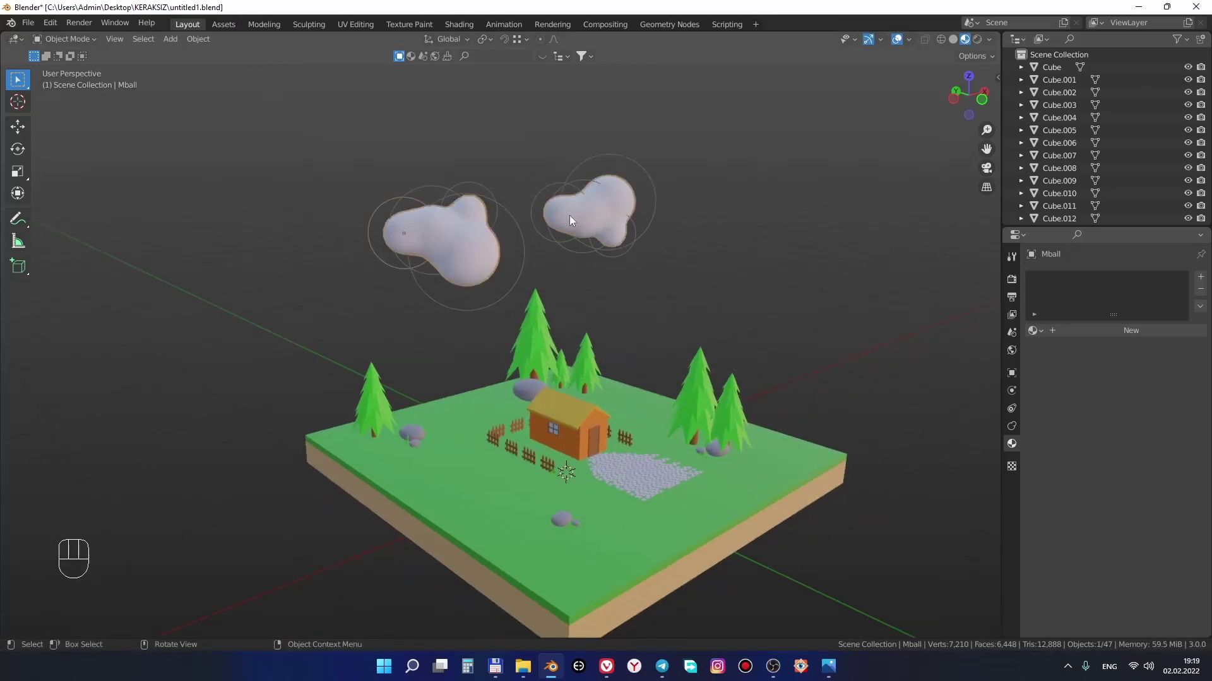
left_click(635, 231)
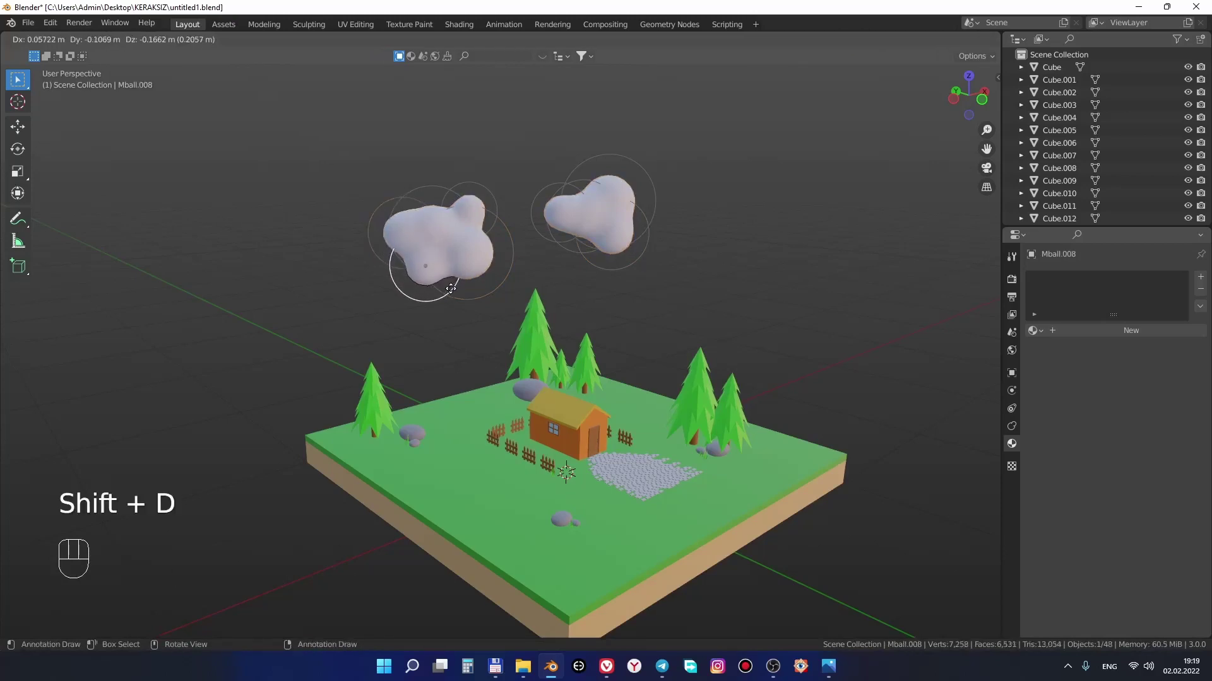
key("shift+s")
key("shift+d")
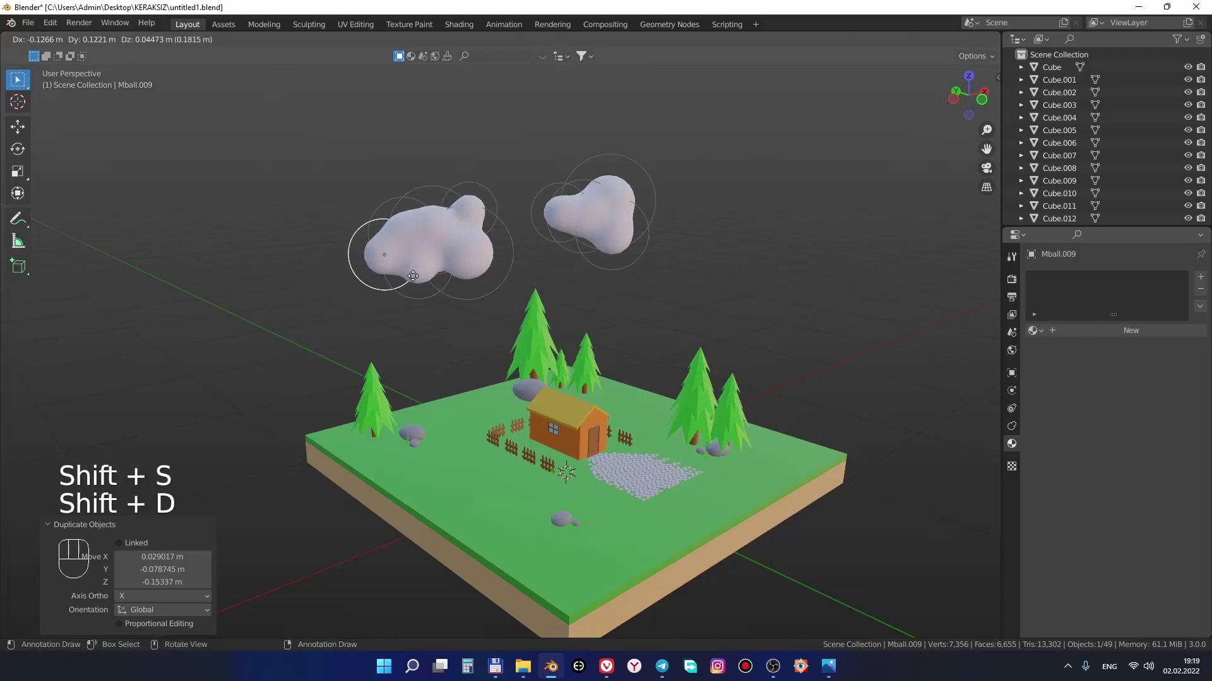
left_click(586, 256)
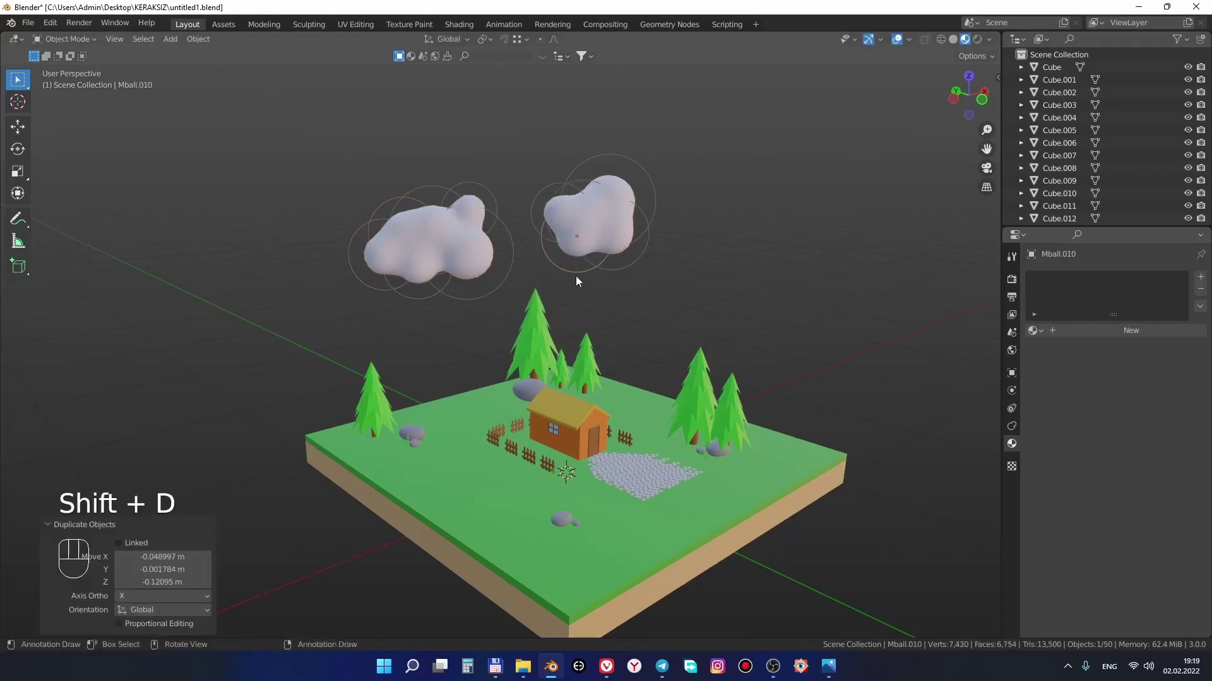
left_click(721, 323)
middle_click(718, 365)
left_click(786, 356)
Shrink the left cloud and shift the right cloud further right above the island
left_click_drag(606, 226, 691, 265)
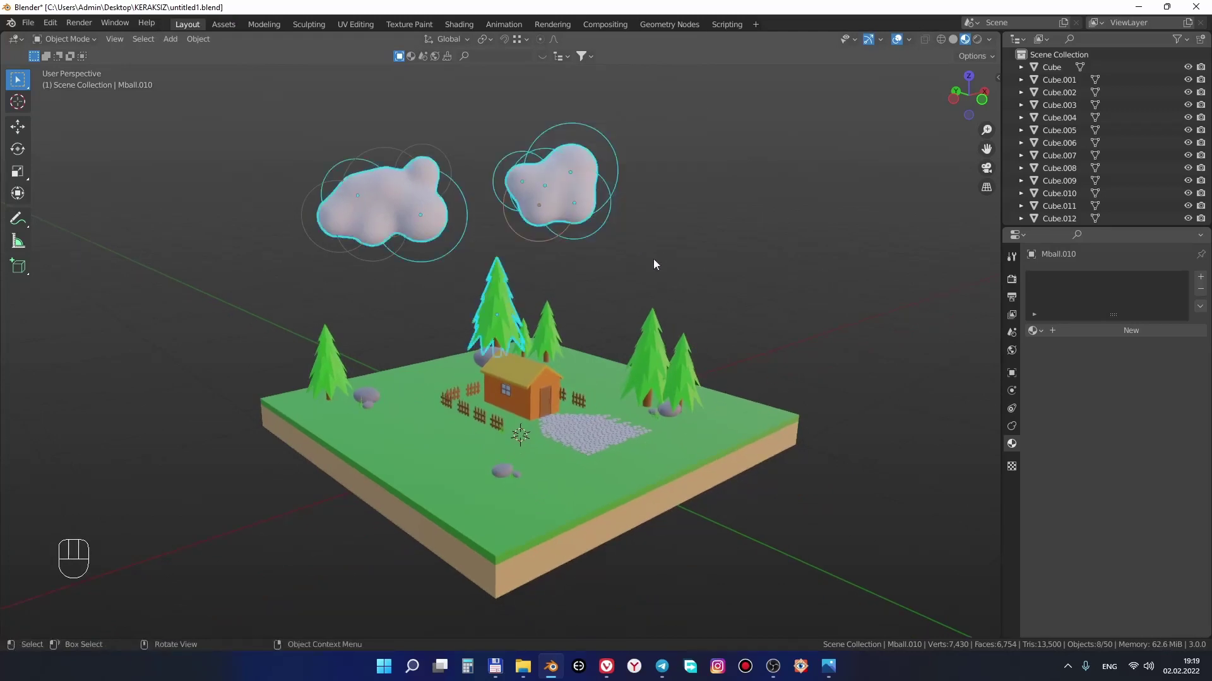
left_click_drag(301, 155, 685, 260)
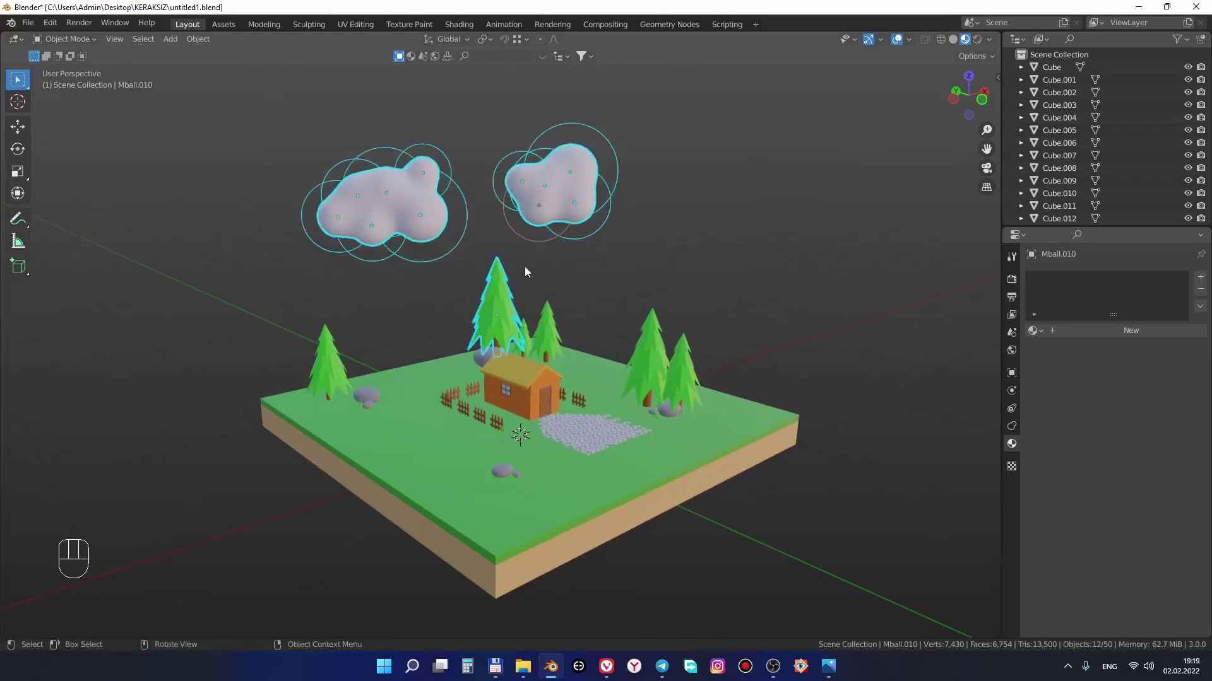
left_click(487, 301)
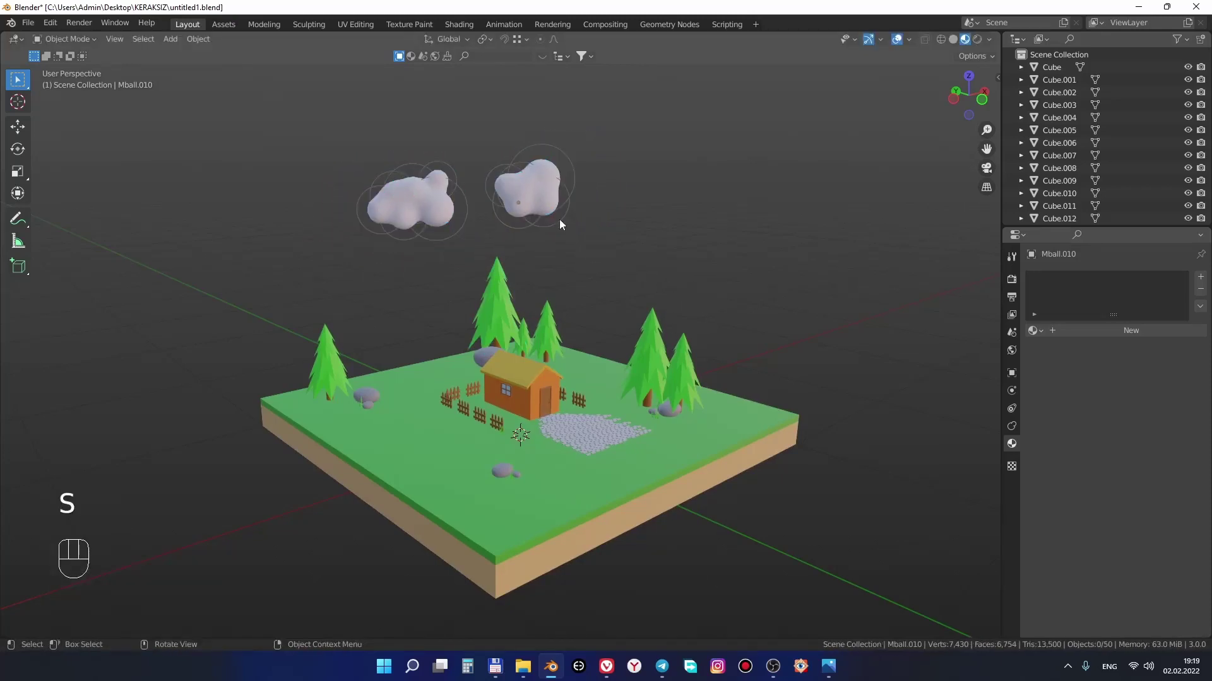
left_click_drag(485, 158, 606, 250)
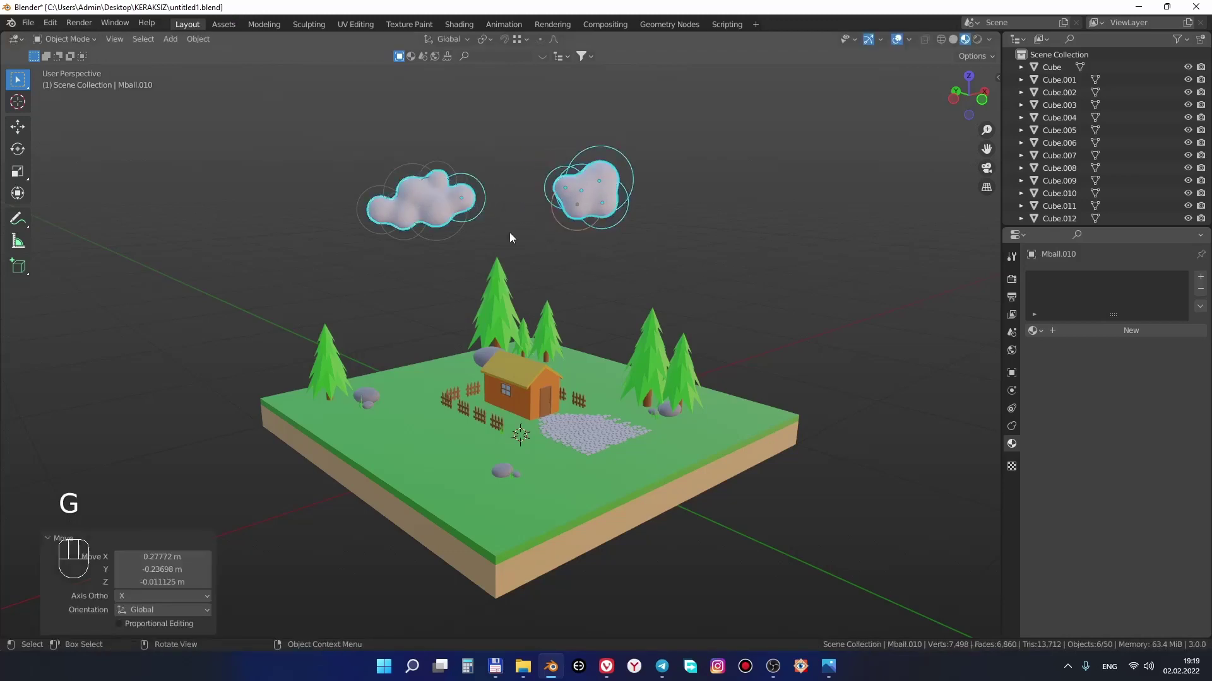
left_click(473, 193)
Orbit around the diorama and add a camera to the scene
left_click(488, 193)
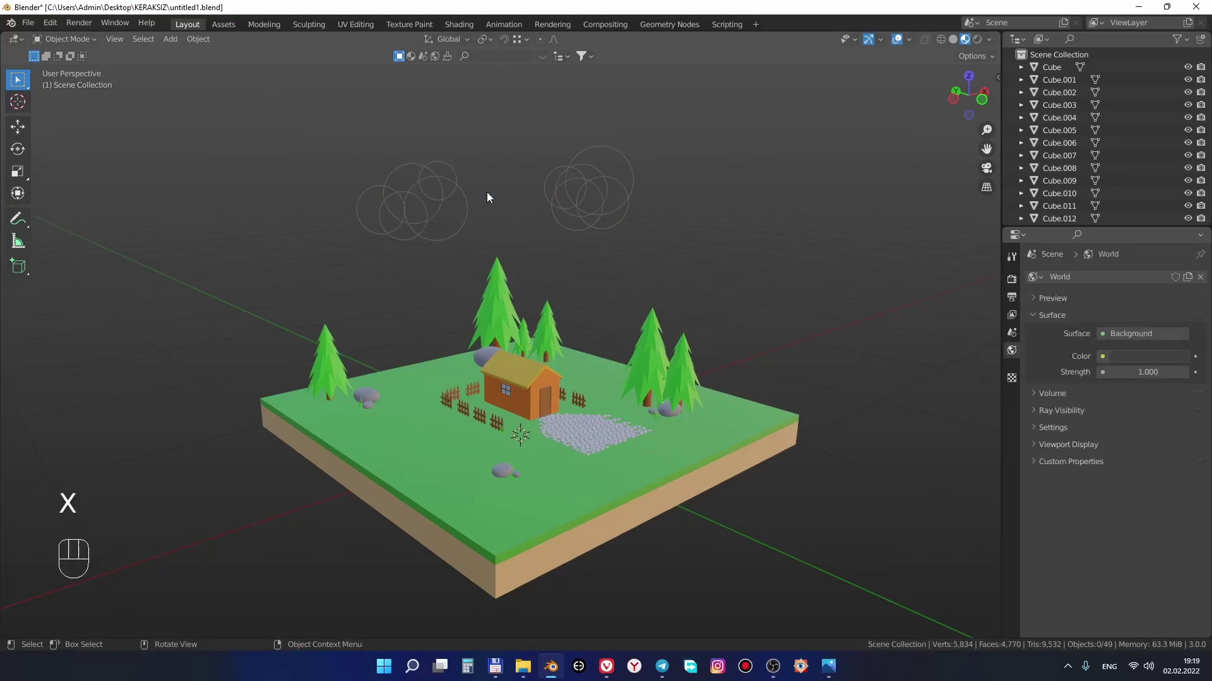
key("ctrl+z")
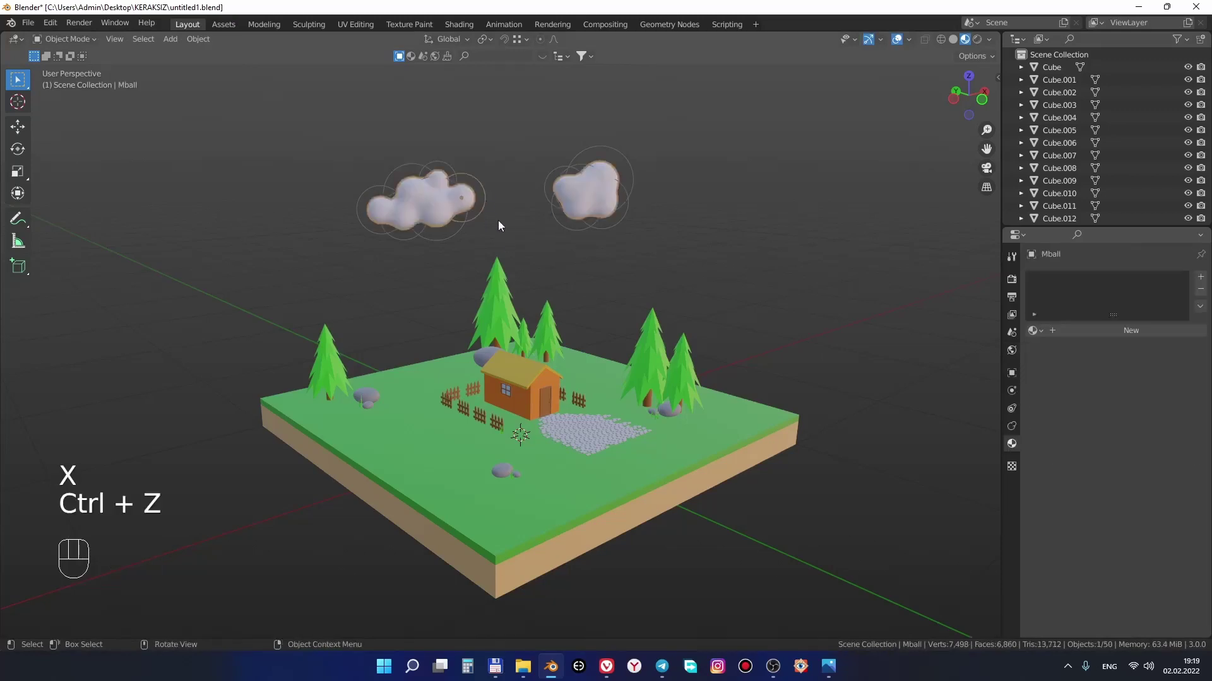
left_click(494, 217)
middle_click(574, 229)
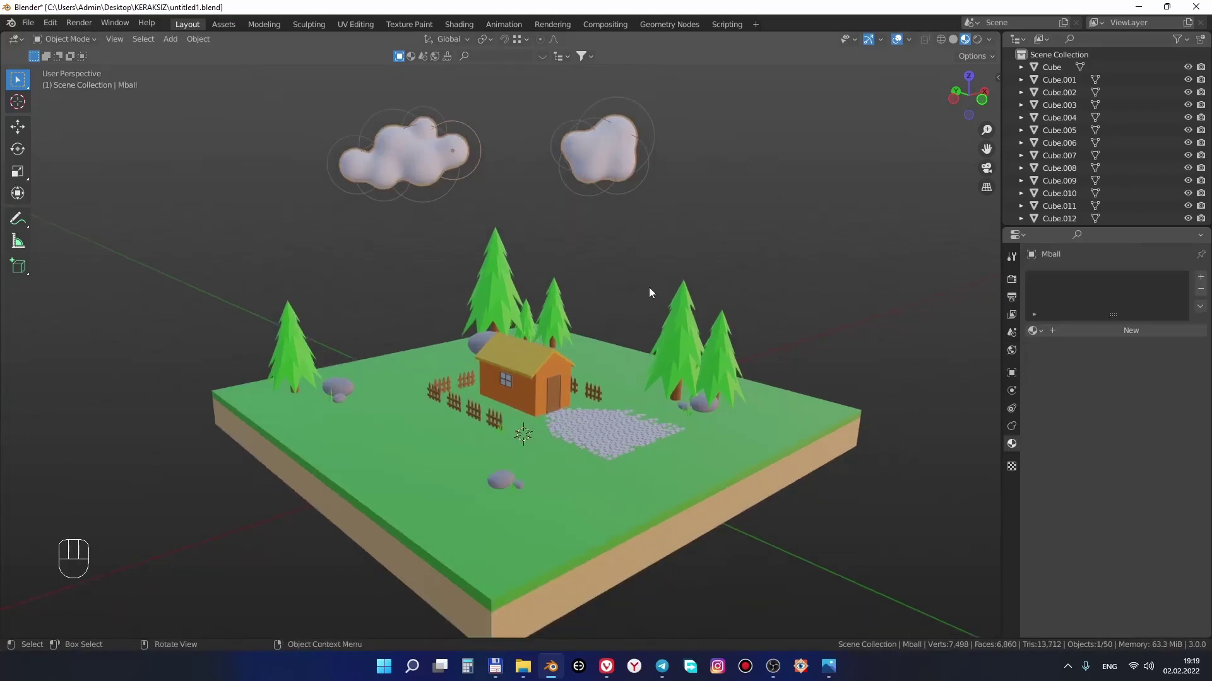
middle_click(668, 316)
middle_click(686, 336)
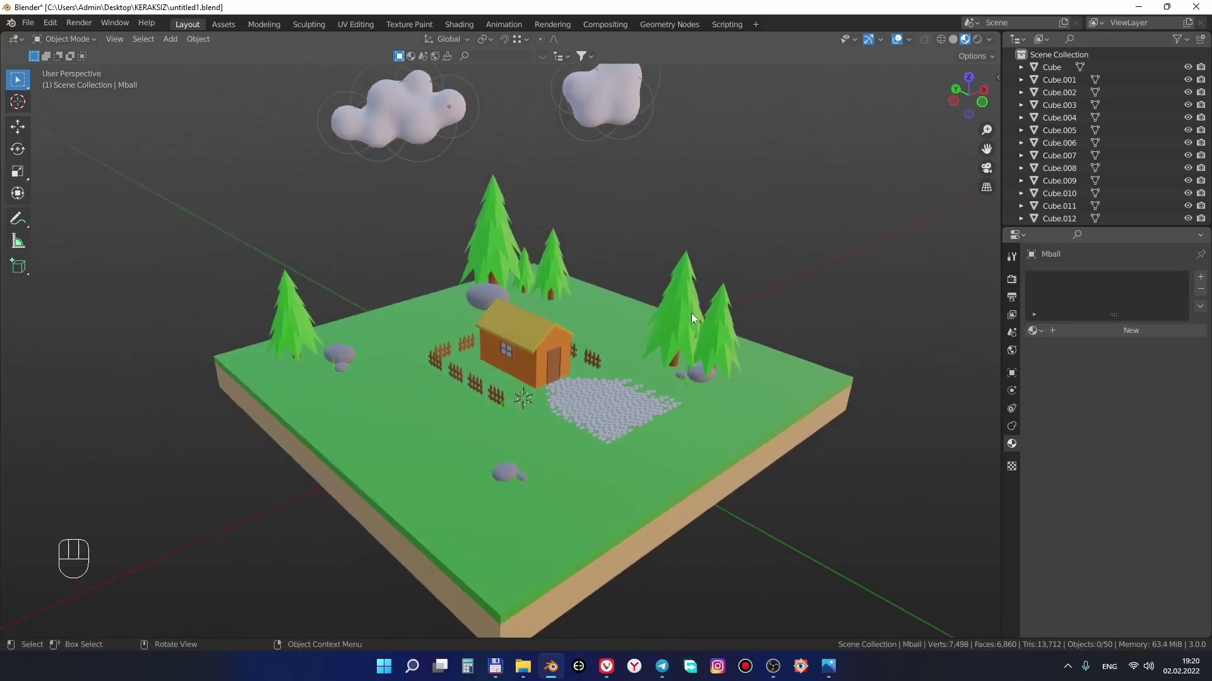
key("shift+a")
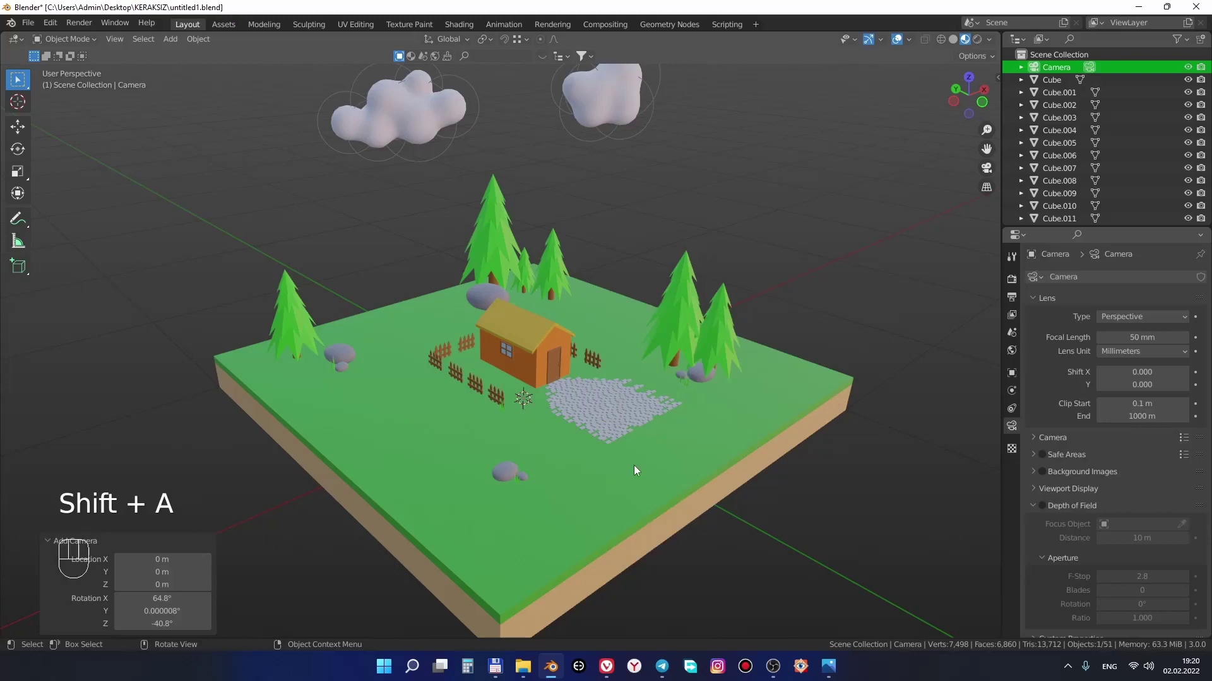
Navigate the view to a lower angle framing the diorama for the camera
left_click_drag(665, 415, 758, 427)
left_click_drag(713, 406, 652, 428)
left_click_drag(694, 398, 642, 432)
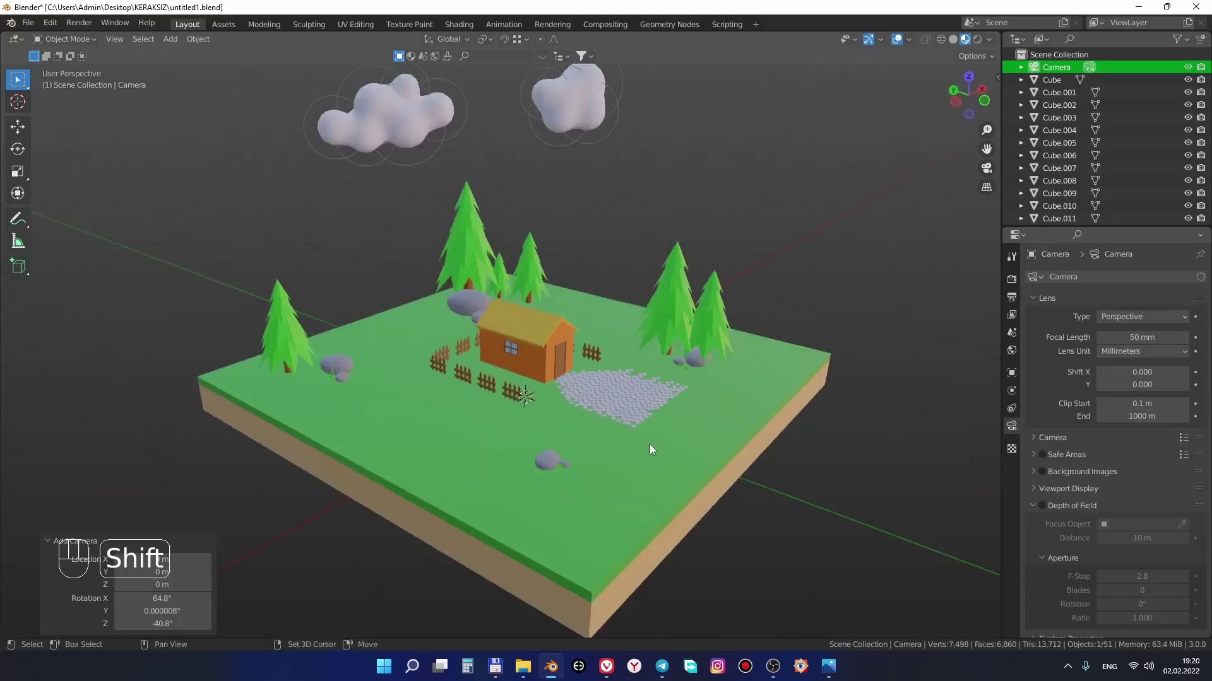
middle_click(610, 410)
left_click_drag(600, 396, 599, 418)
middle_click(620, 439)
left_click_drag(632, 458, 632, 440)
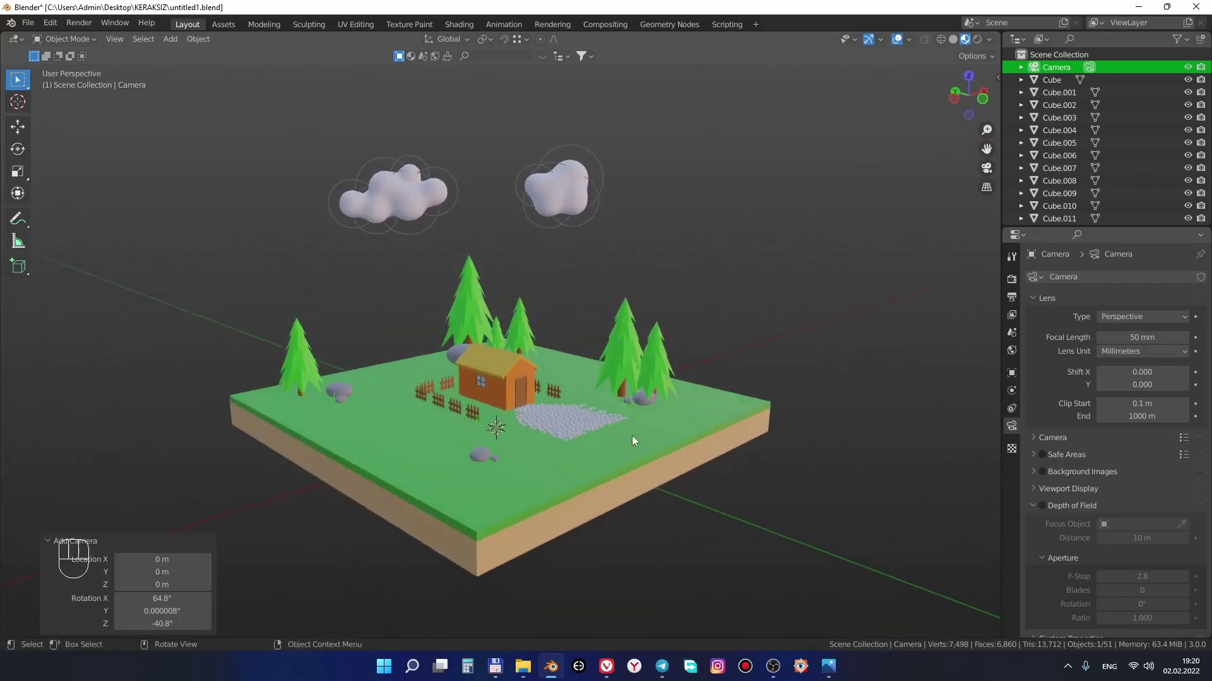
middle_click(641, 412)
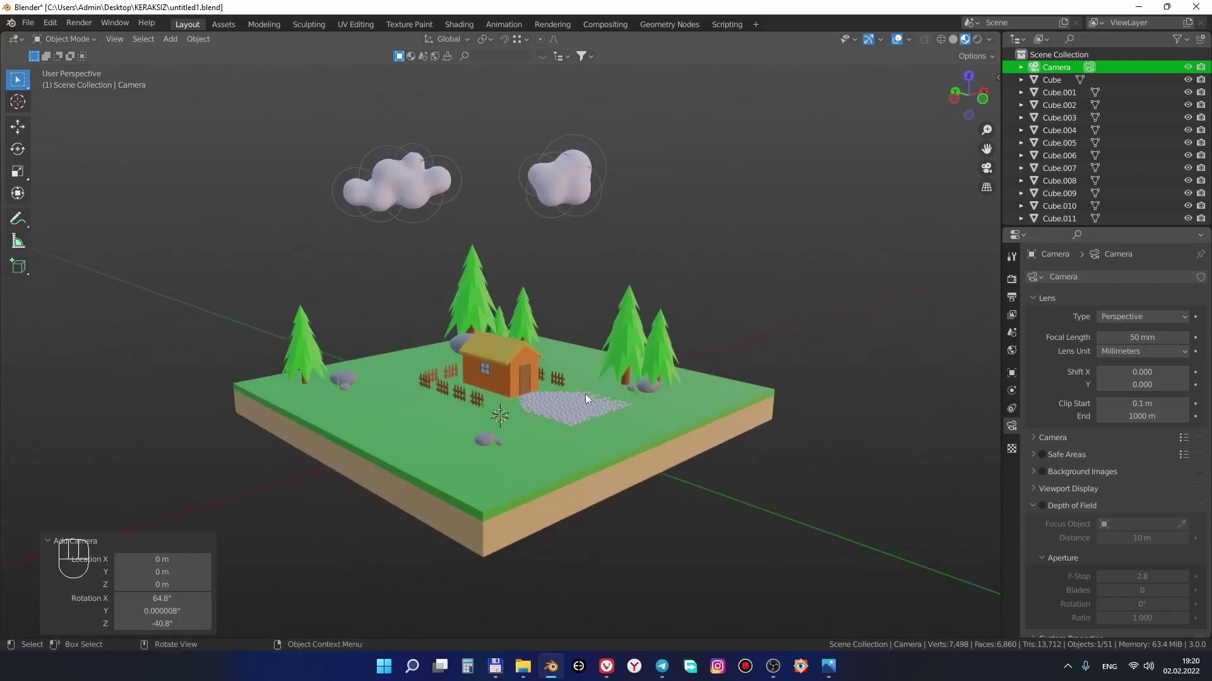
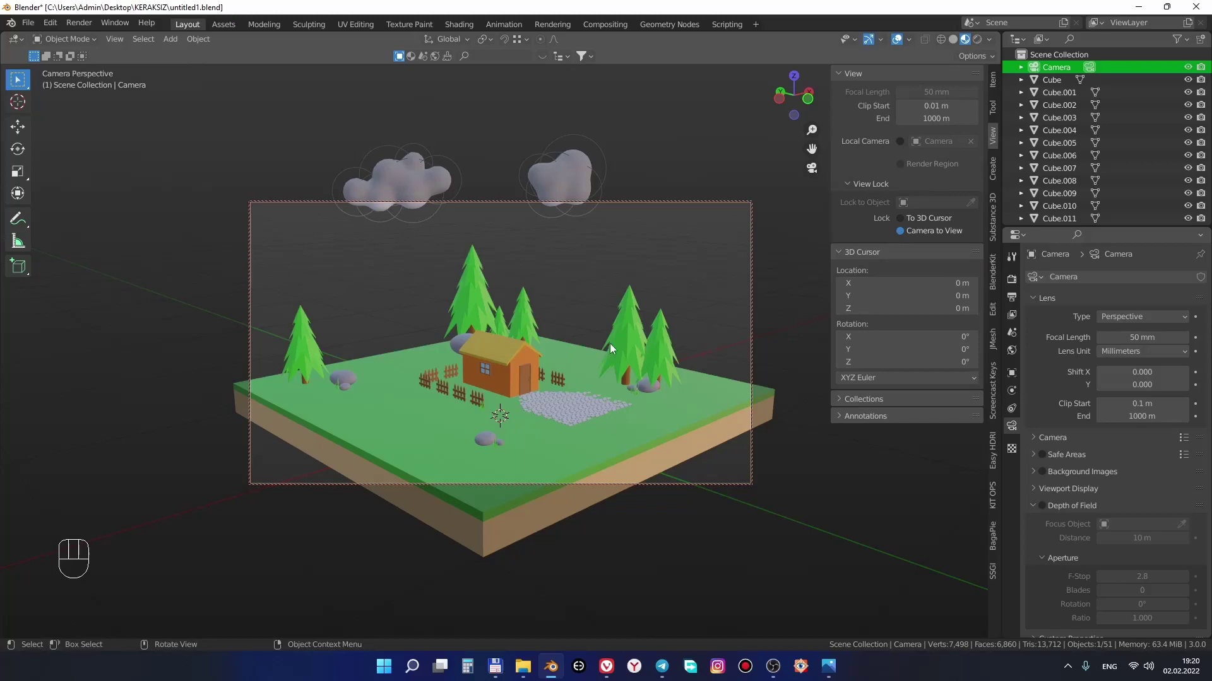
Pull the camera back so the whole diorama and both clouds sit centred in frame
left_click_drag(599, 371, 600, 371)
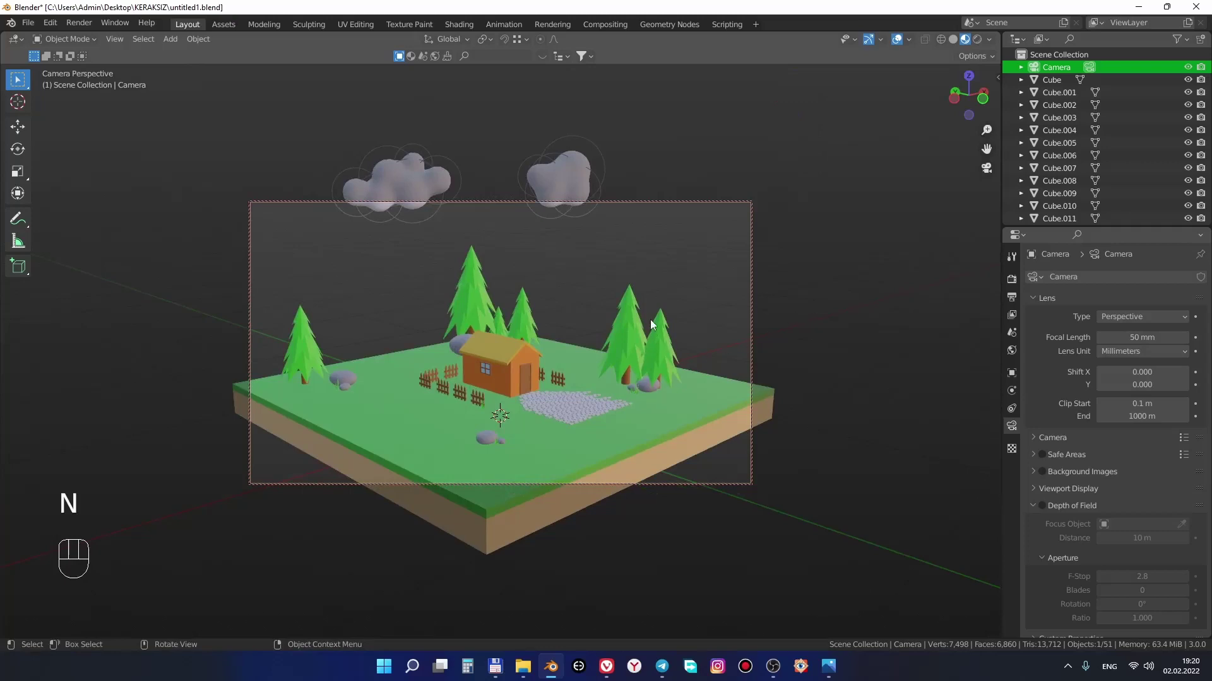
left_click_drag(651, 322, 652, 355)
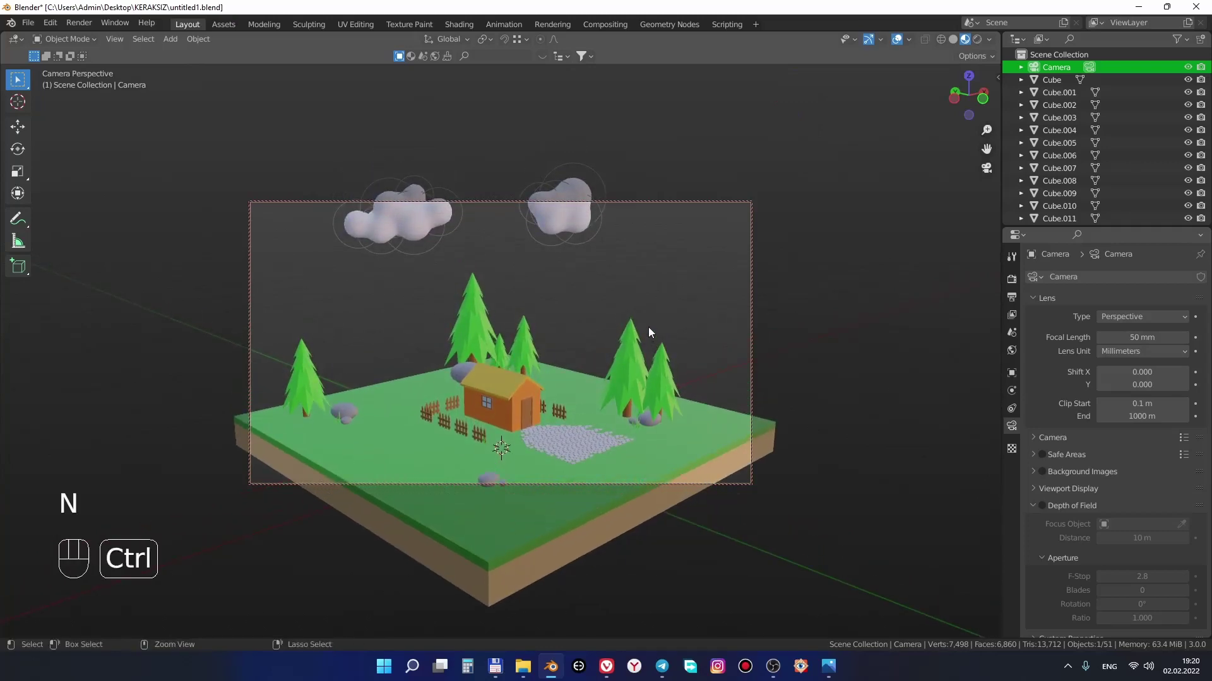
left_click_drag(649, 330, 651, 370)
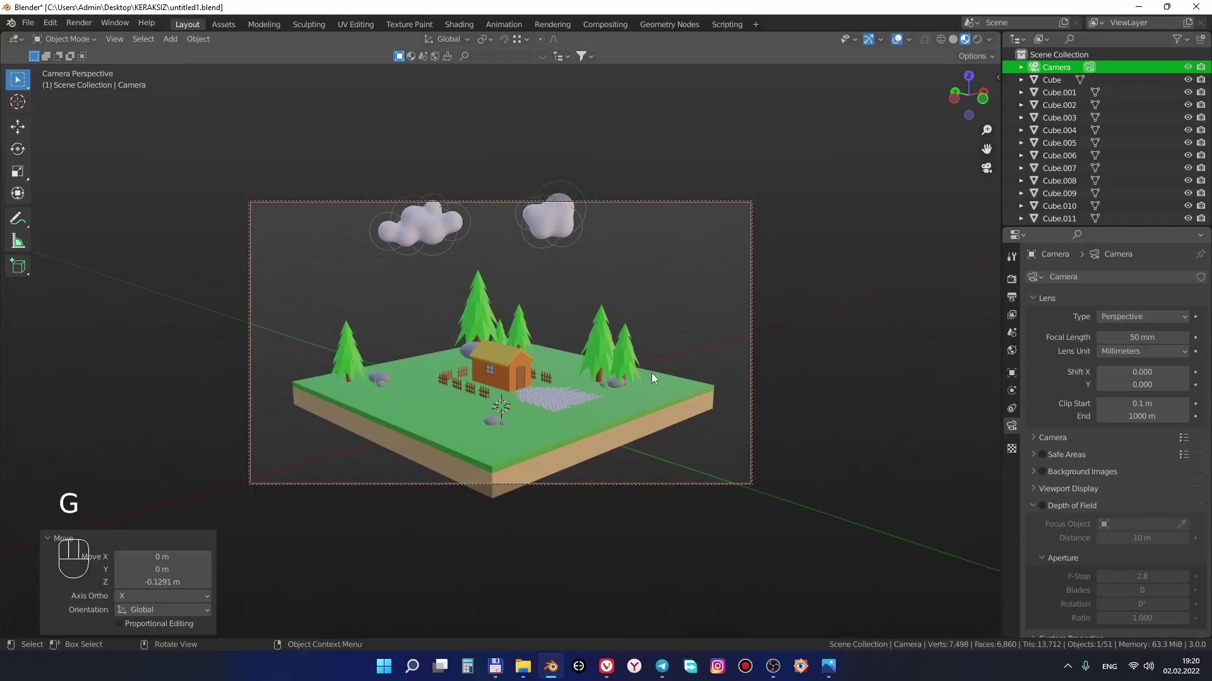
left_click_drag(658, 365, 661, 377)
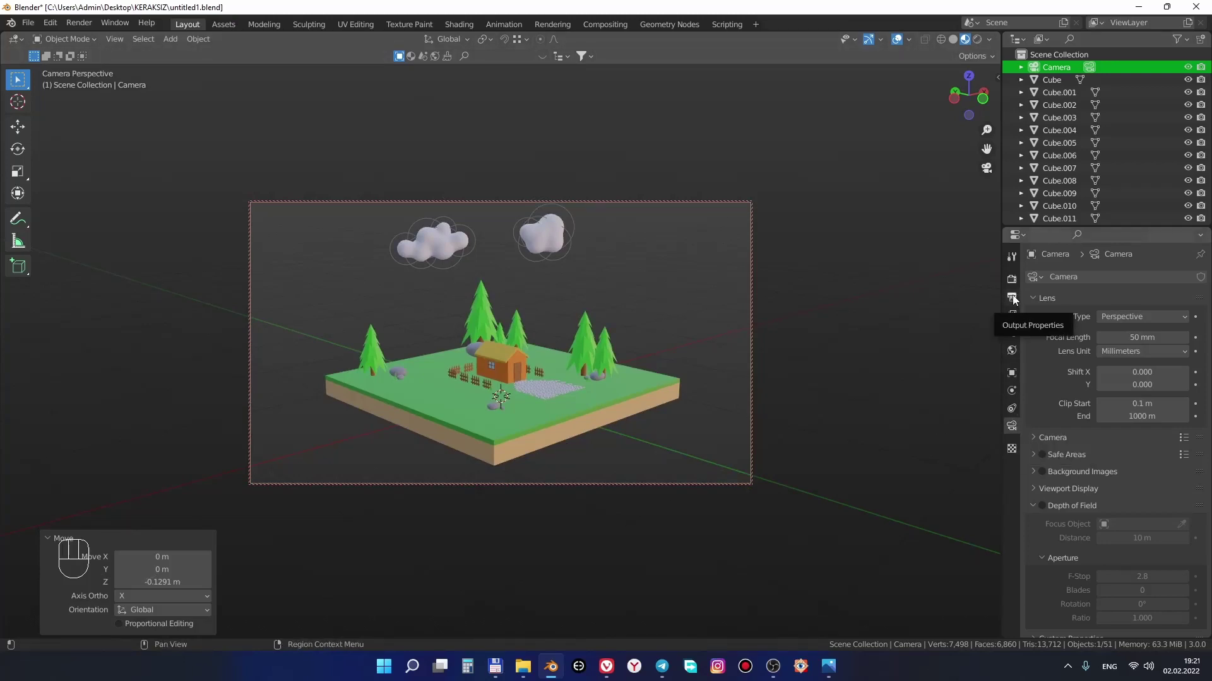
Show the Output Properties with the 1920×1080 resolution settings
left_click(1019, 285)
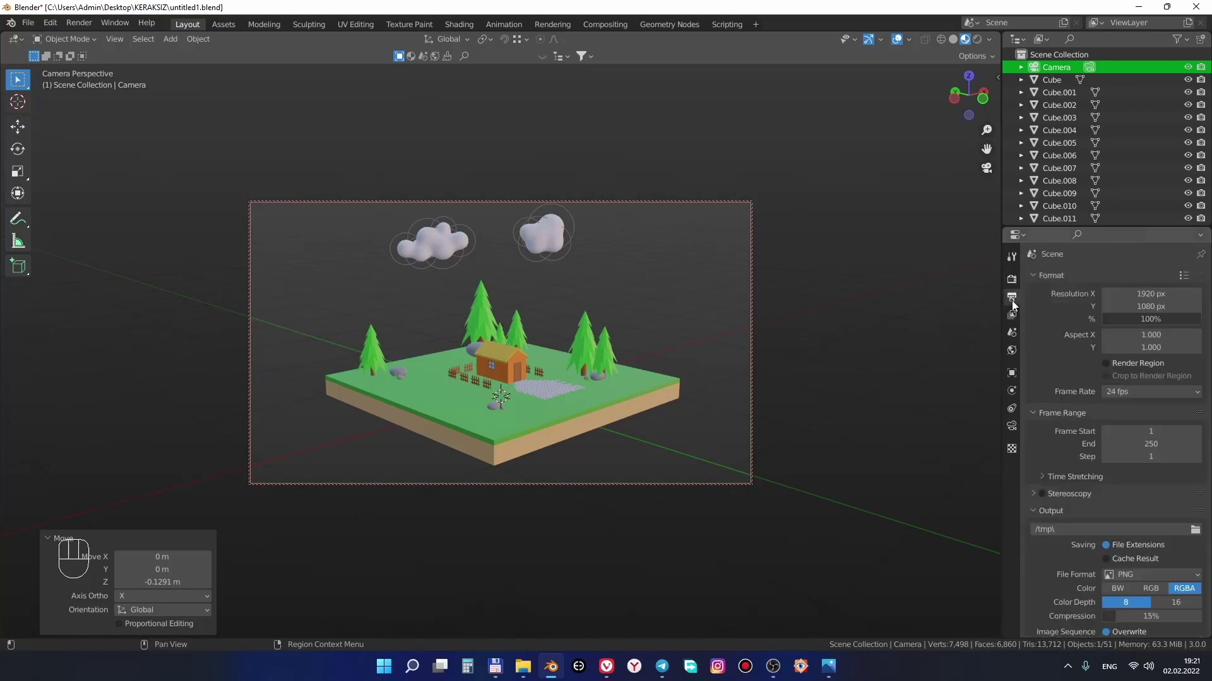
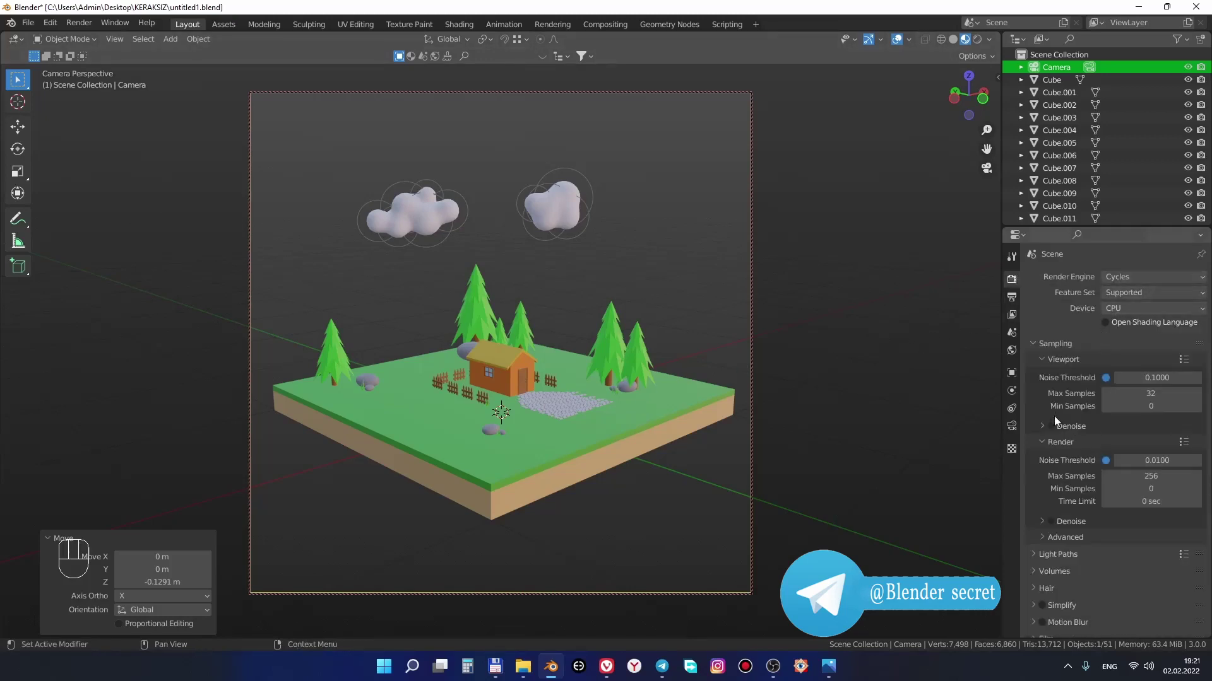
Set the render engine to Cycles and the device to GPU Compute
left_click(1040, 449)
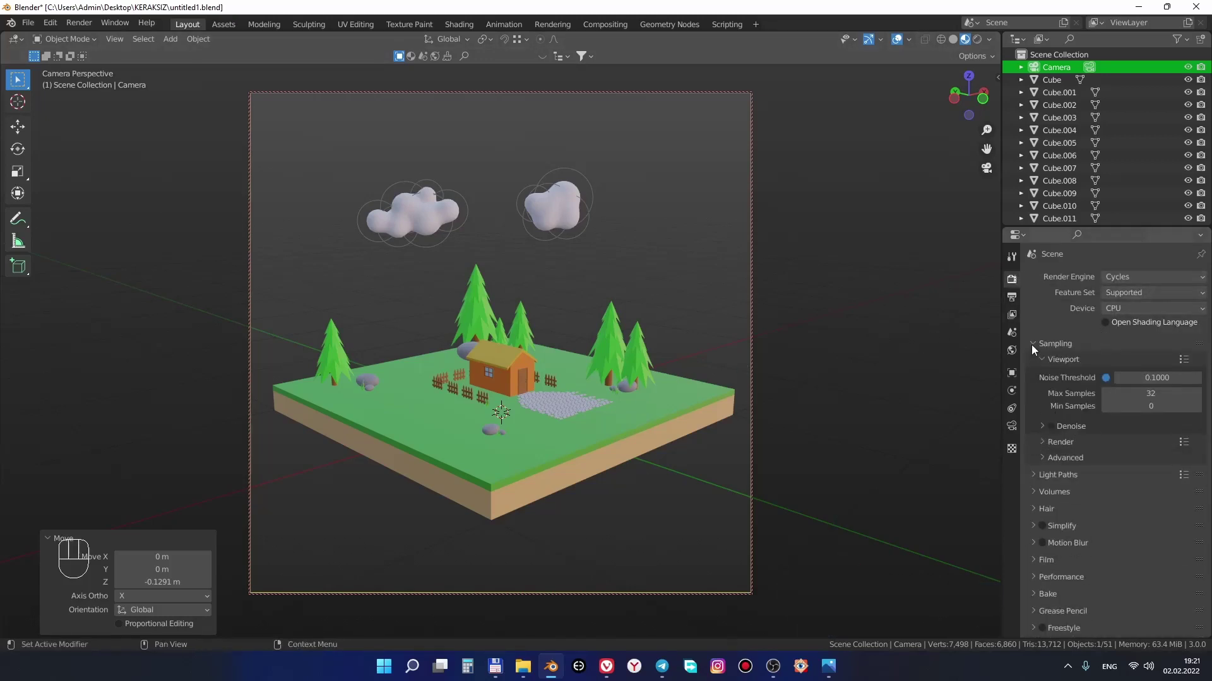
left_click(1036, 349)
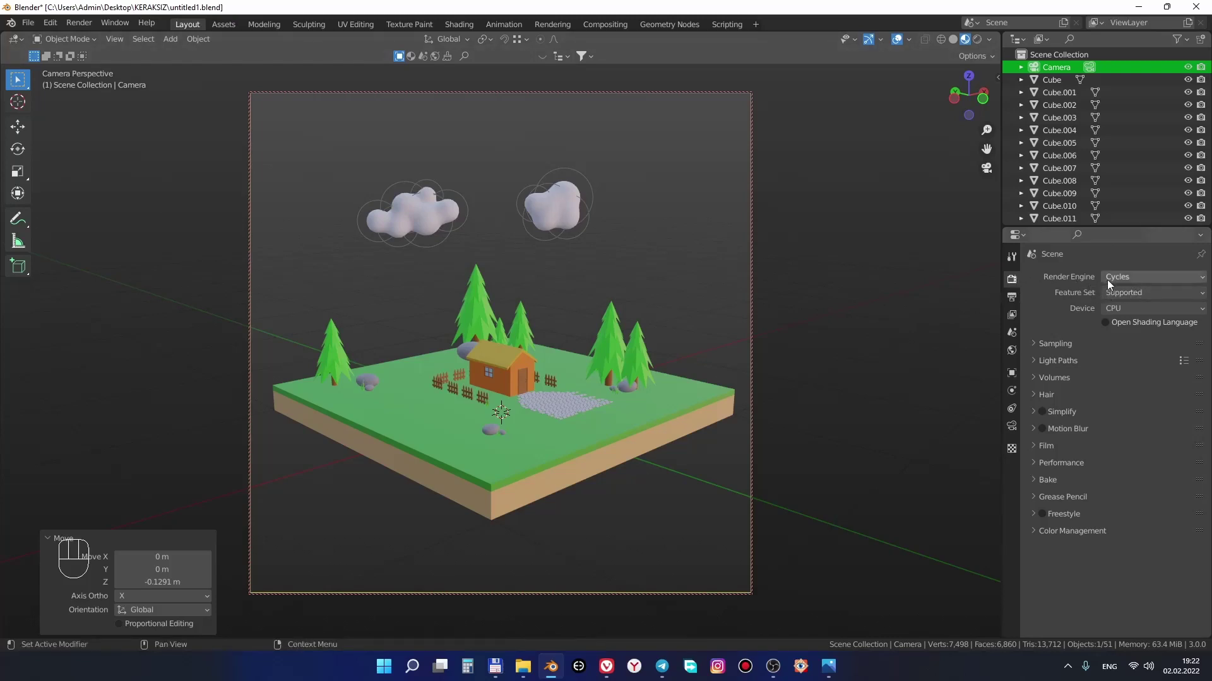
left_click_drag(1112, 286, 1130, 296)
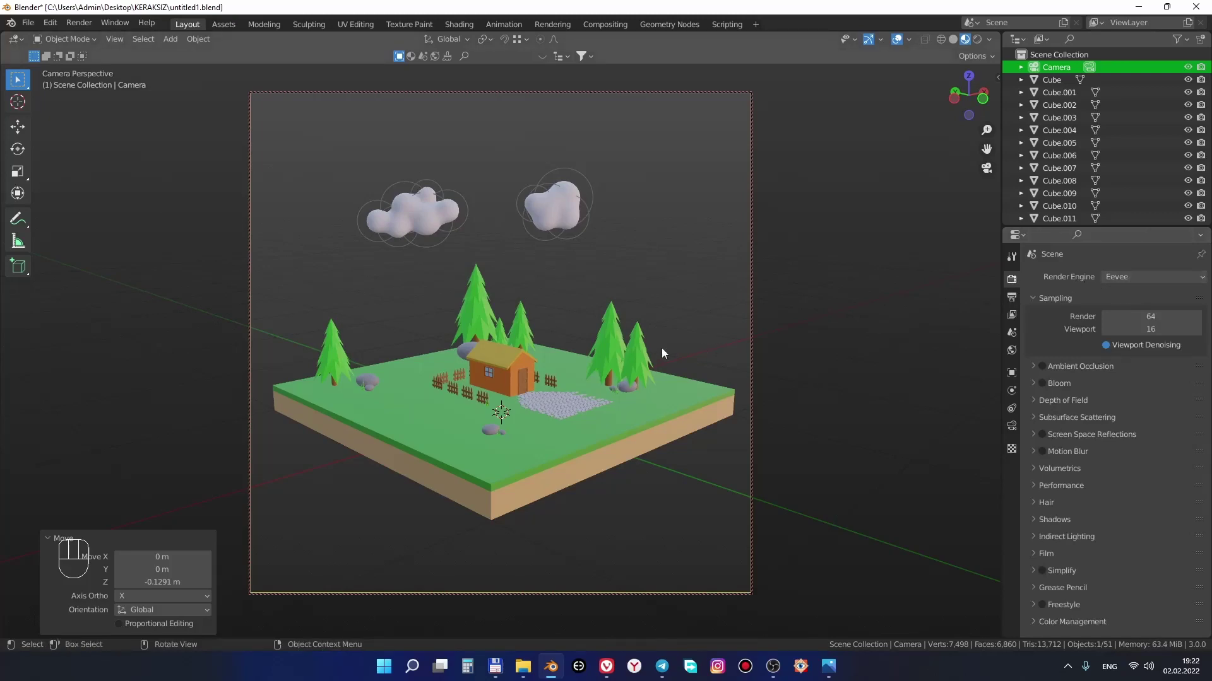
left_click_drag(1149, 282, 1147, 319)
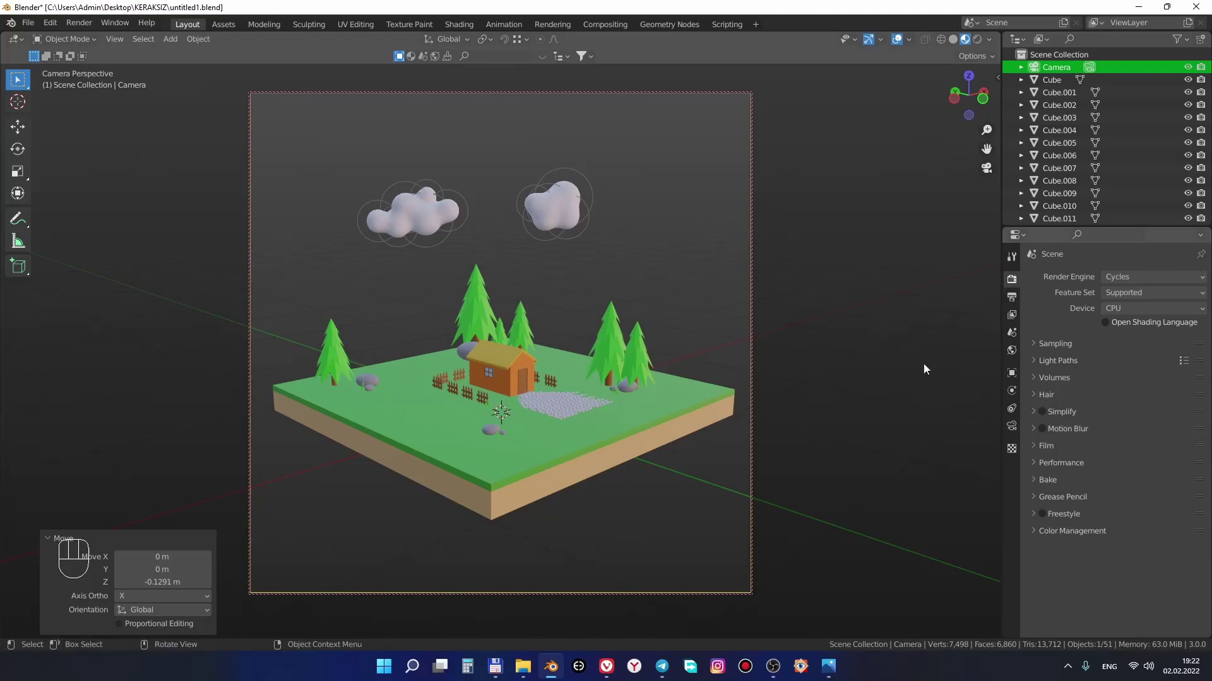
left_click(1062, 348)
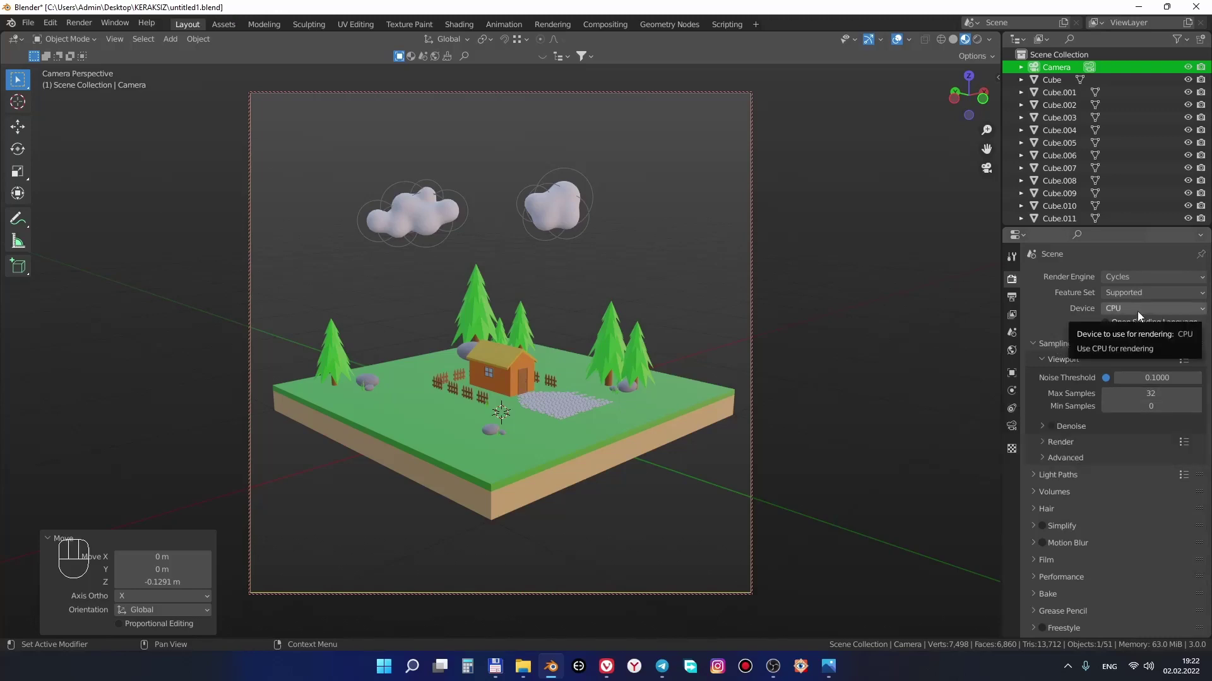
left_click_drag(1142, 317, 1141, 343)
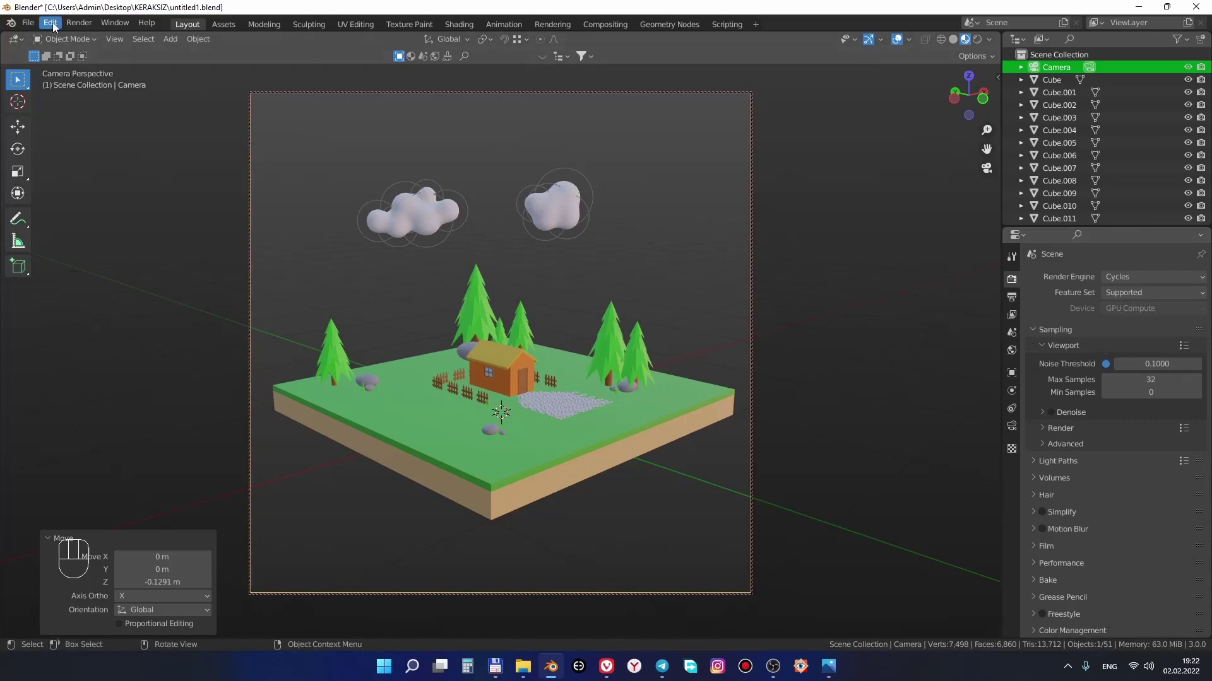
Choose CUDA under Cycles Render Devices in Preferences, then leave rendering on CPU since no GPU is found
left_click_drag(57, 25, 96, 210)
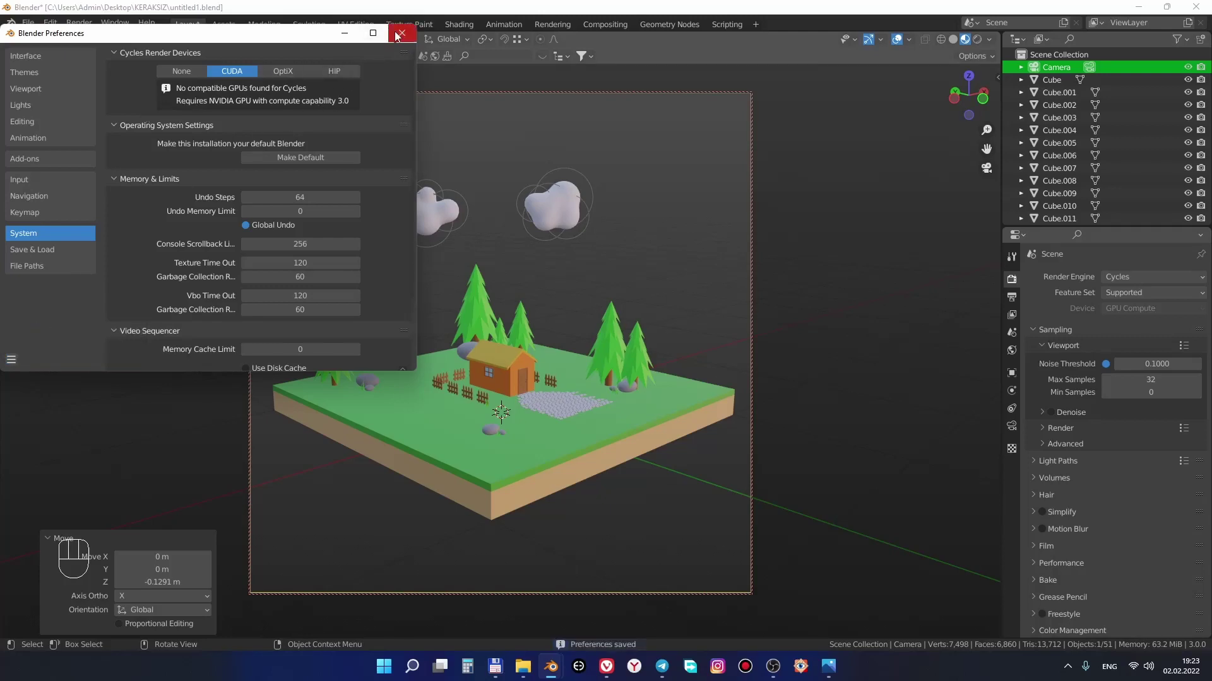
left_click_drag(1141, 316, 1135, 333)
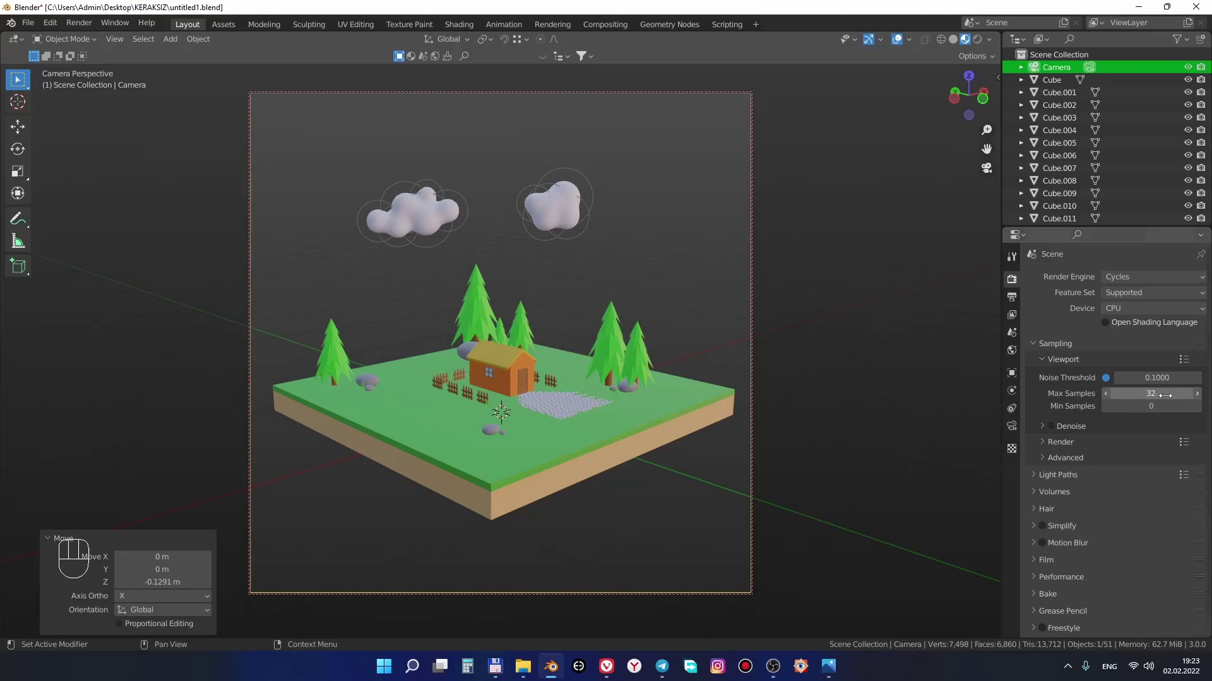
Preview the diorama in Rendered shading and orbit around the island away from the camera
left_click(1086, 442)
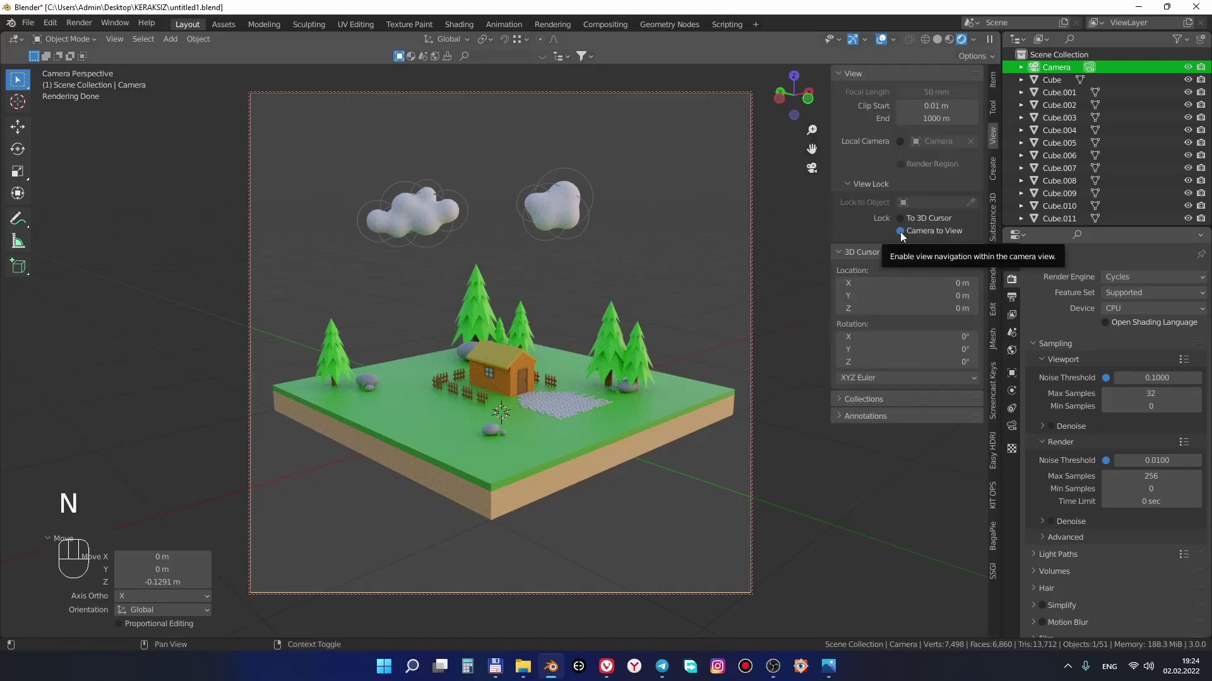
left_click_drag(522, 388, 640, 406)
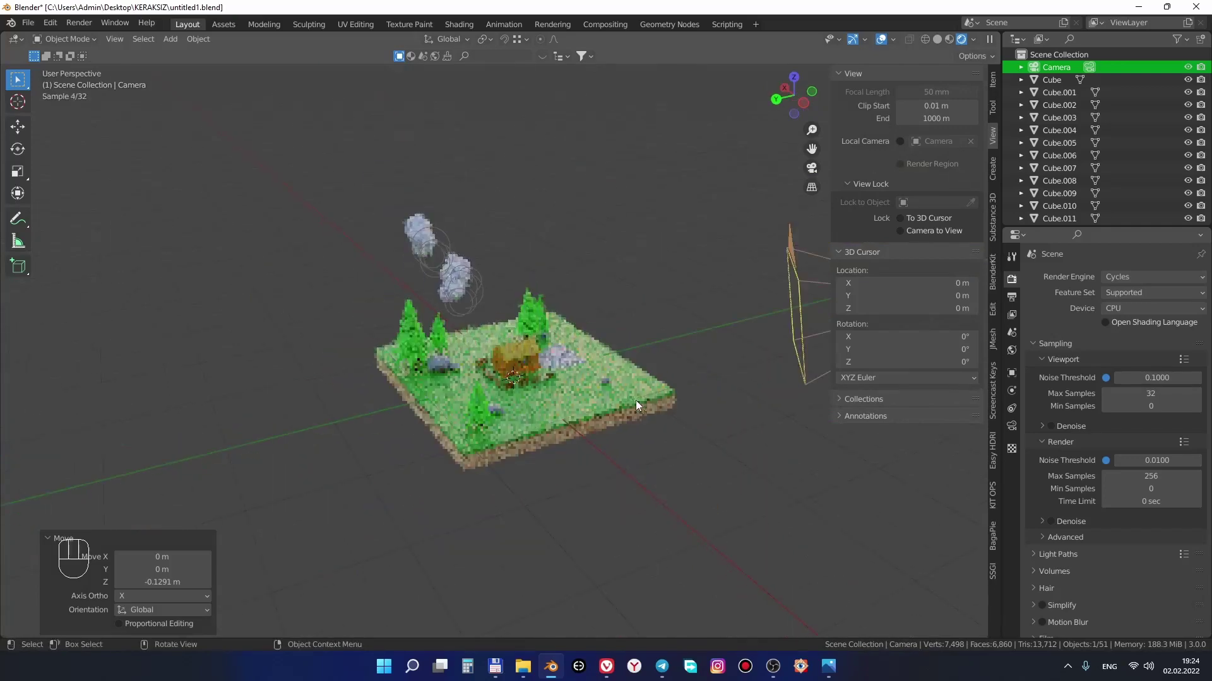
left_click_drag(631, 390, 550, 399)
left_click_drag(554, 401, 492, 384)
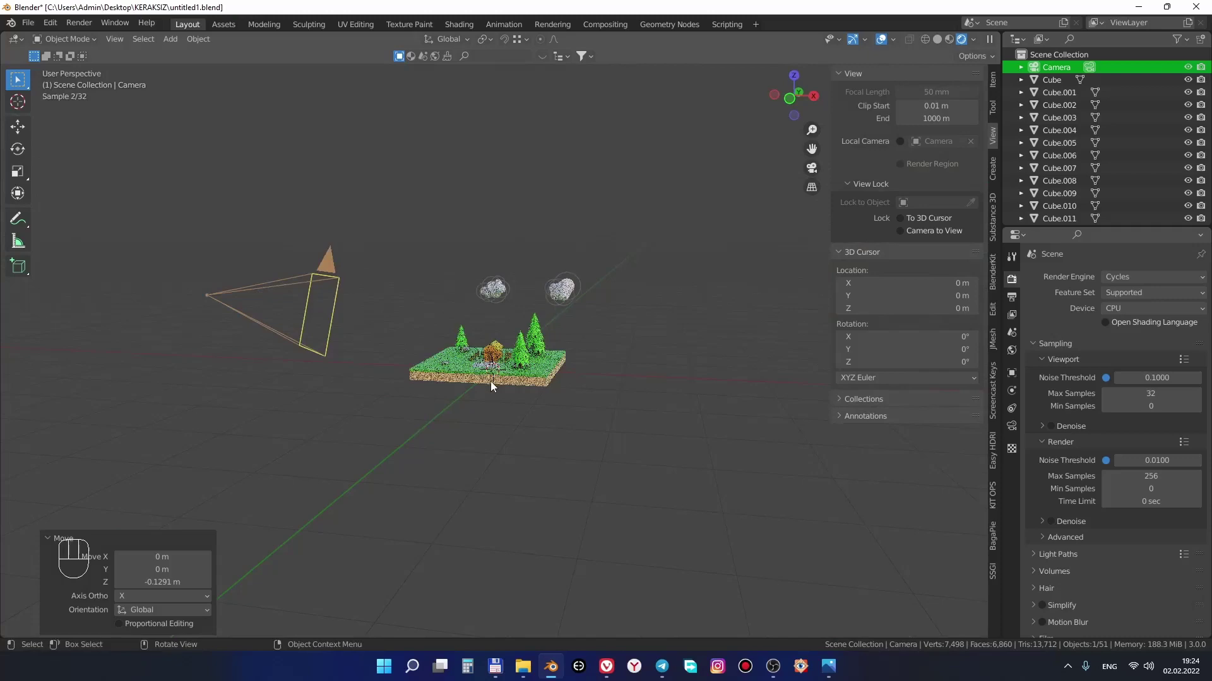
middle_click(533, 416)
Inspect the house and stone path up close, then pull back and return to Material Preview shading
left_click_drag(561, 394, 582, 381)
left_click_drag(515, 414, 503, 436)
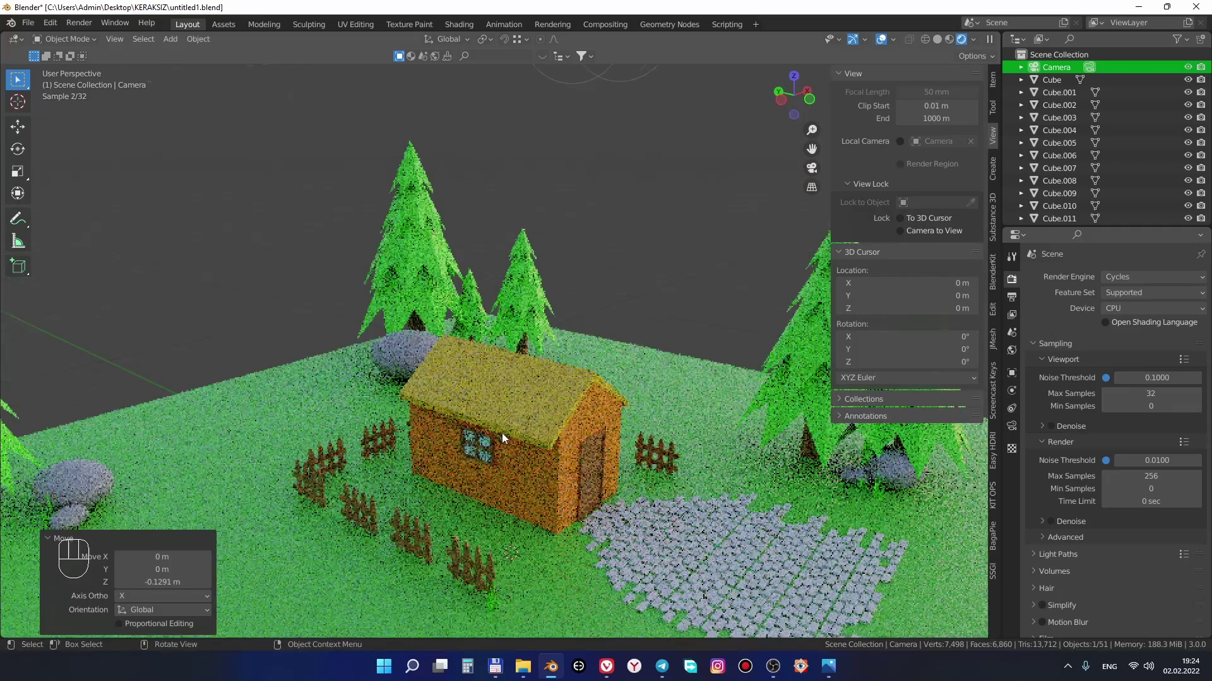
left_click_drag(503, 436, 510, 453)
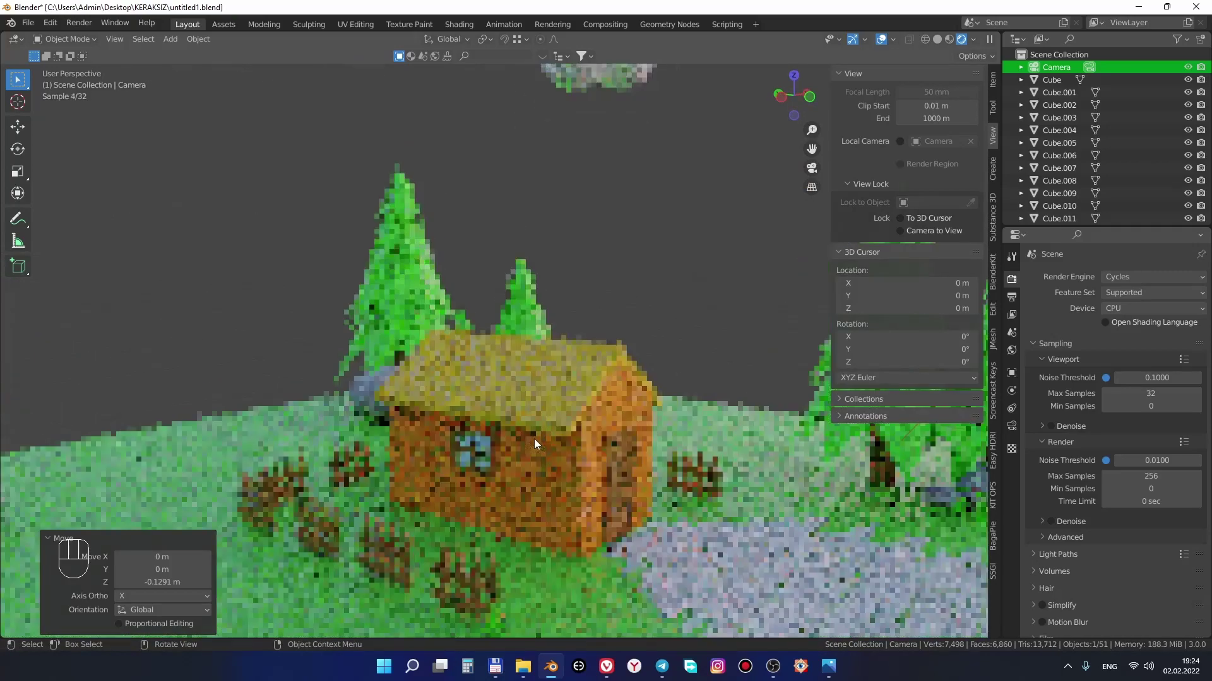
left_click_drag(539, 421, 543, 398)
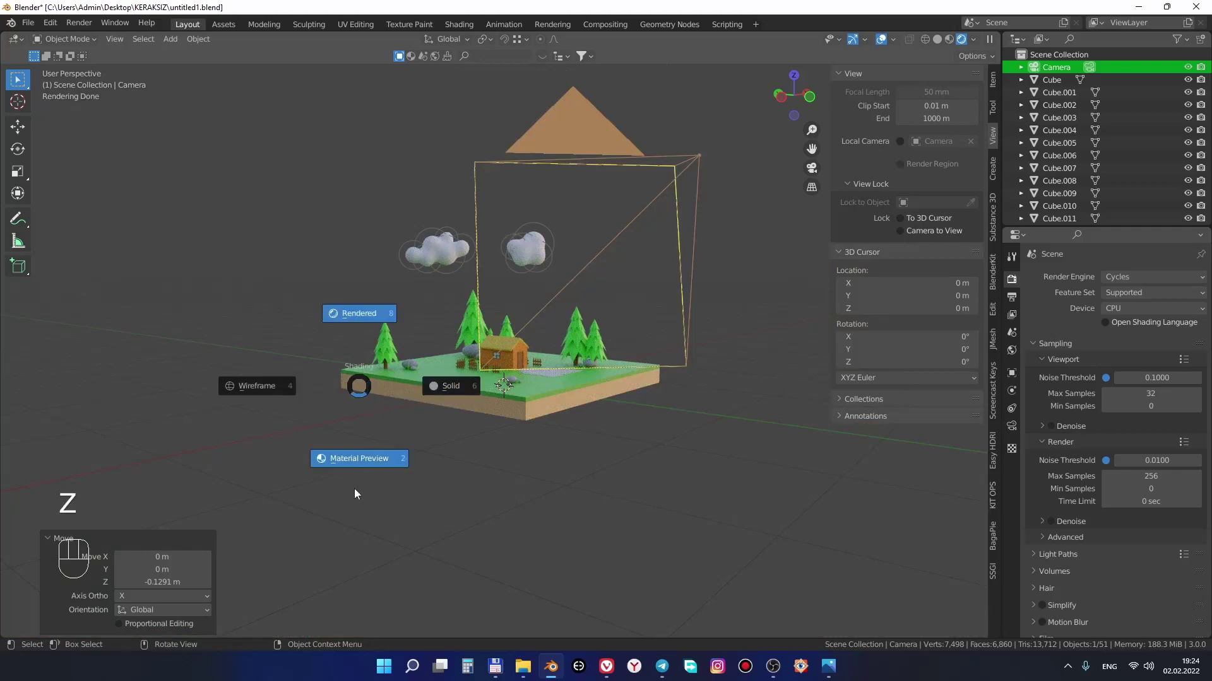
left_click_drag(559, 365, 553, 382)
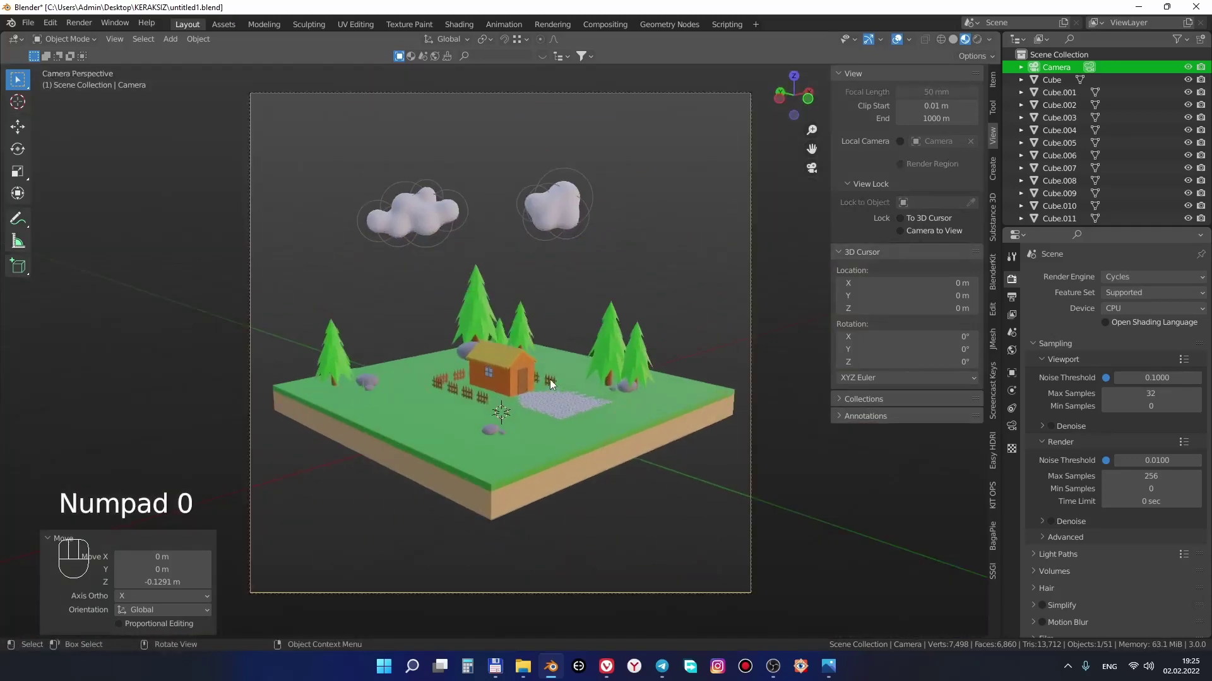
Light the rendered camera preview with the scene world and add a Sun light to the diorama
middle_click(554, 381)
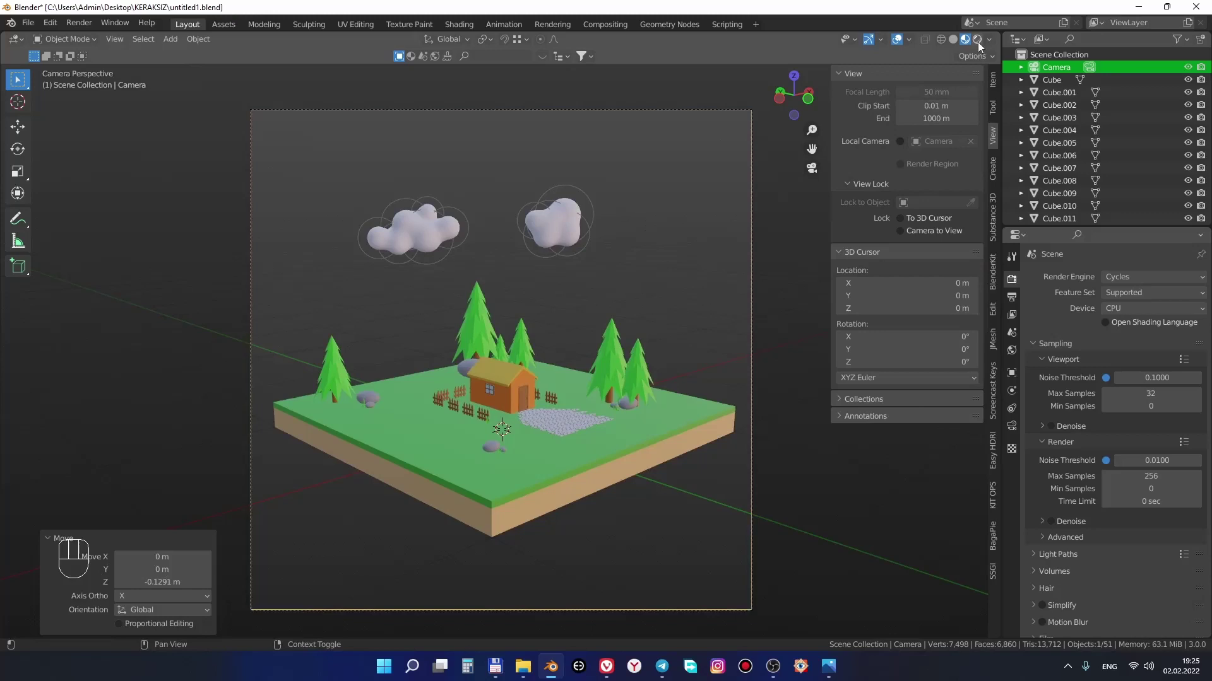
left_click(980, 48)
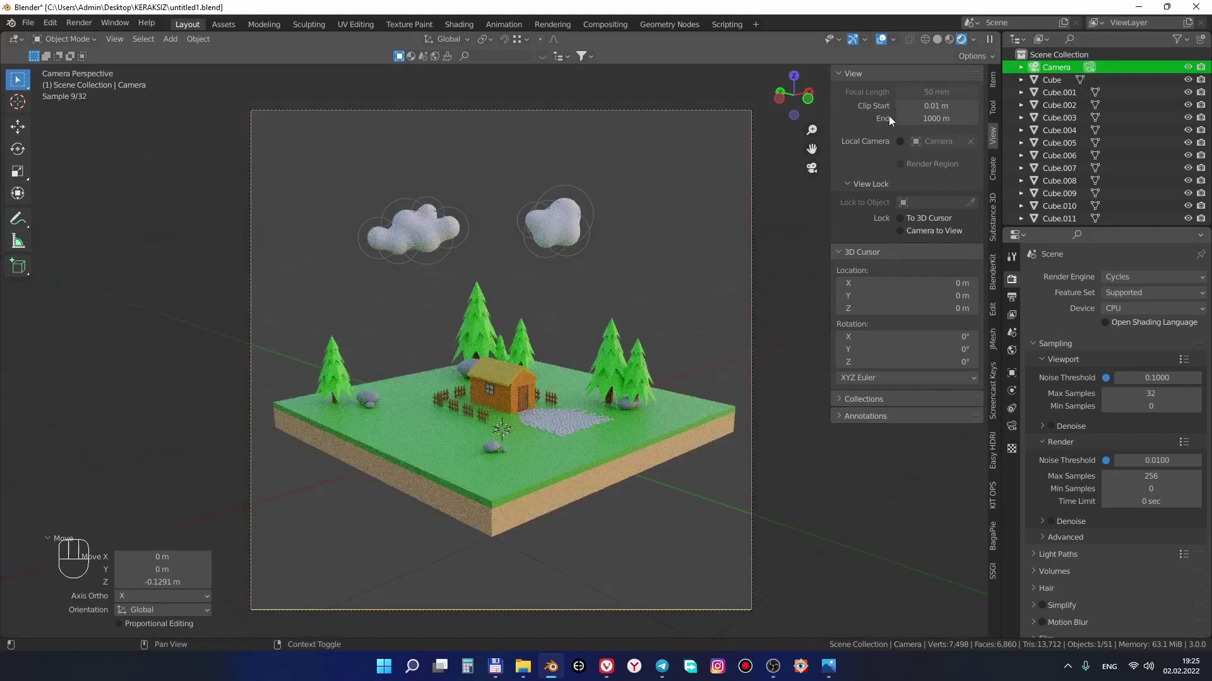
left_click_drag(935, 109, 801, 244)
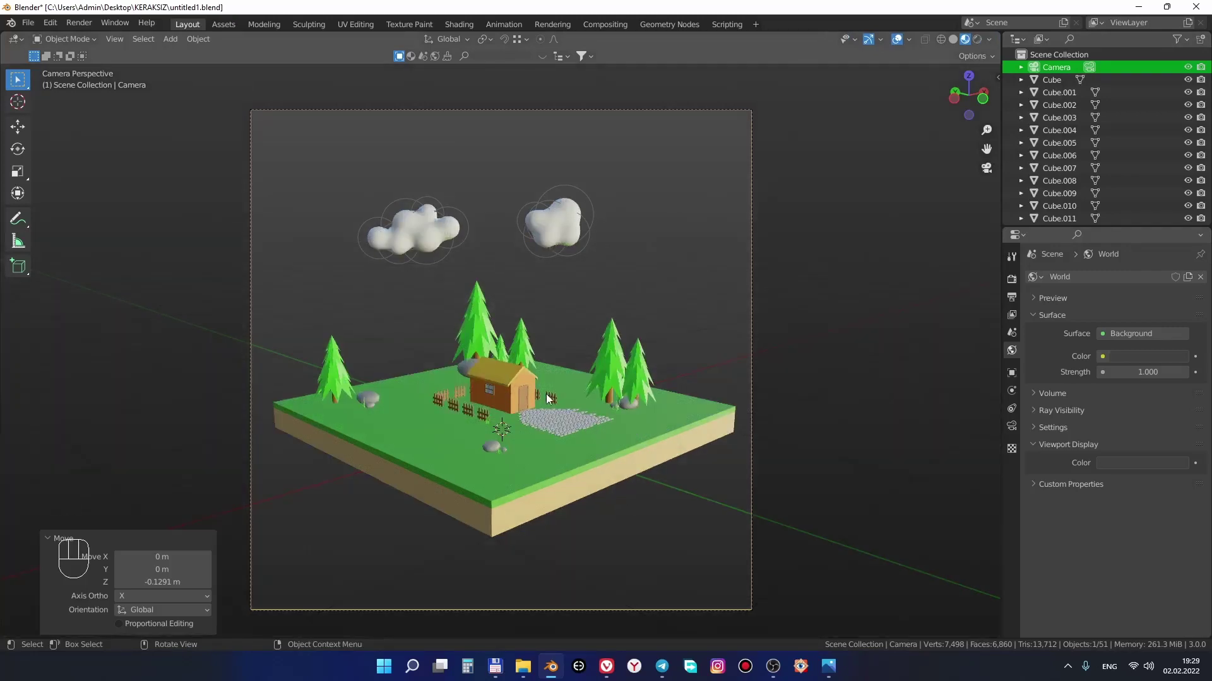
From top and side views, move the sun light high above the centre of the diorama
left_click_drag(559, 402, 610, 412)
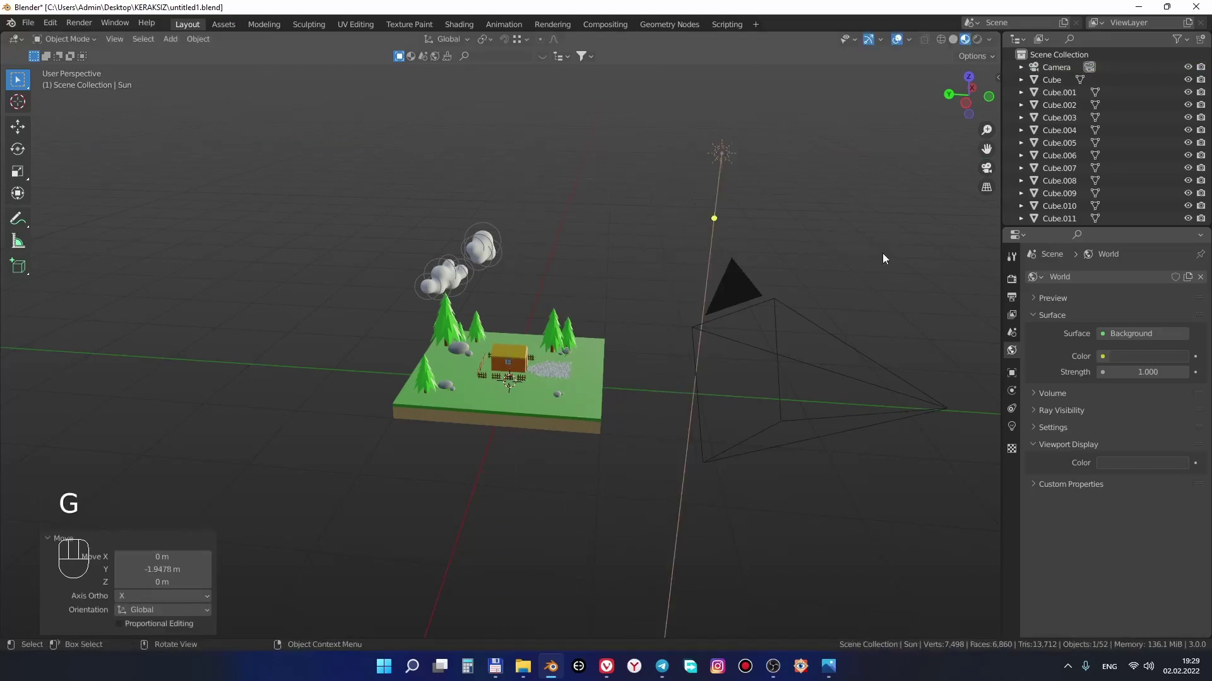
key("KP_7")
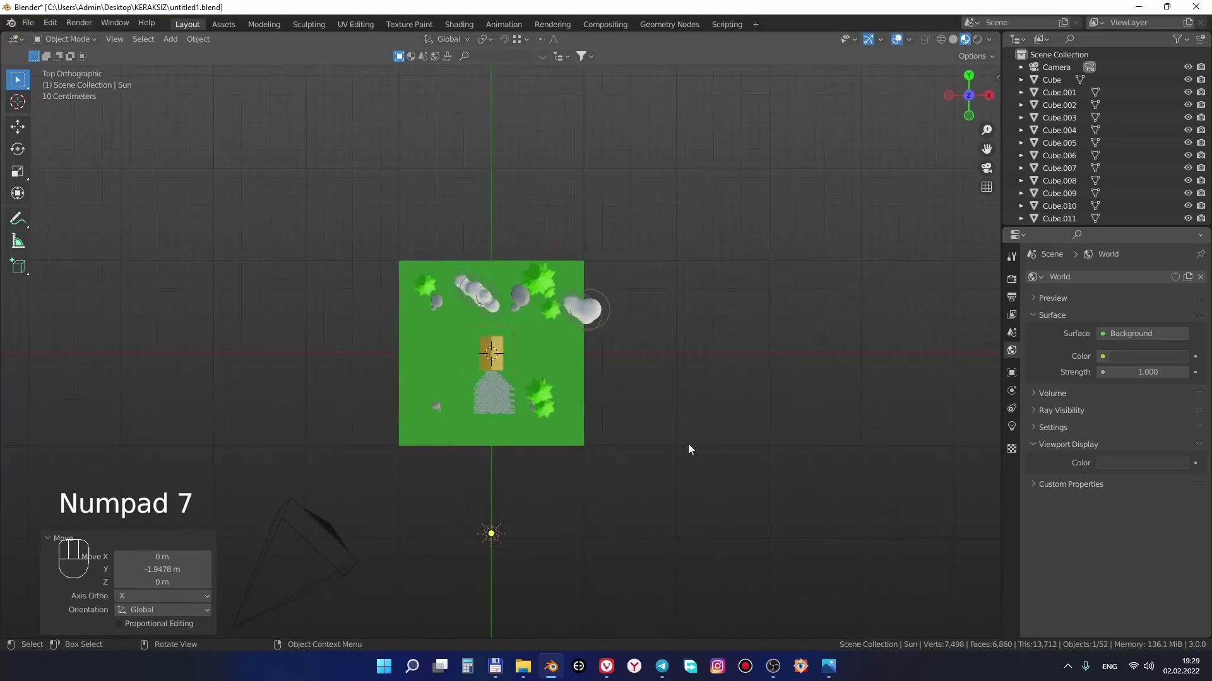
left_click_drag(688, 377, 671, 440)
key("g")
left_click_drag(746, 492, 826, 411)
Rotate the sun so its beam slants across the island, then return to the camera view
key("KP_3")
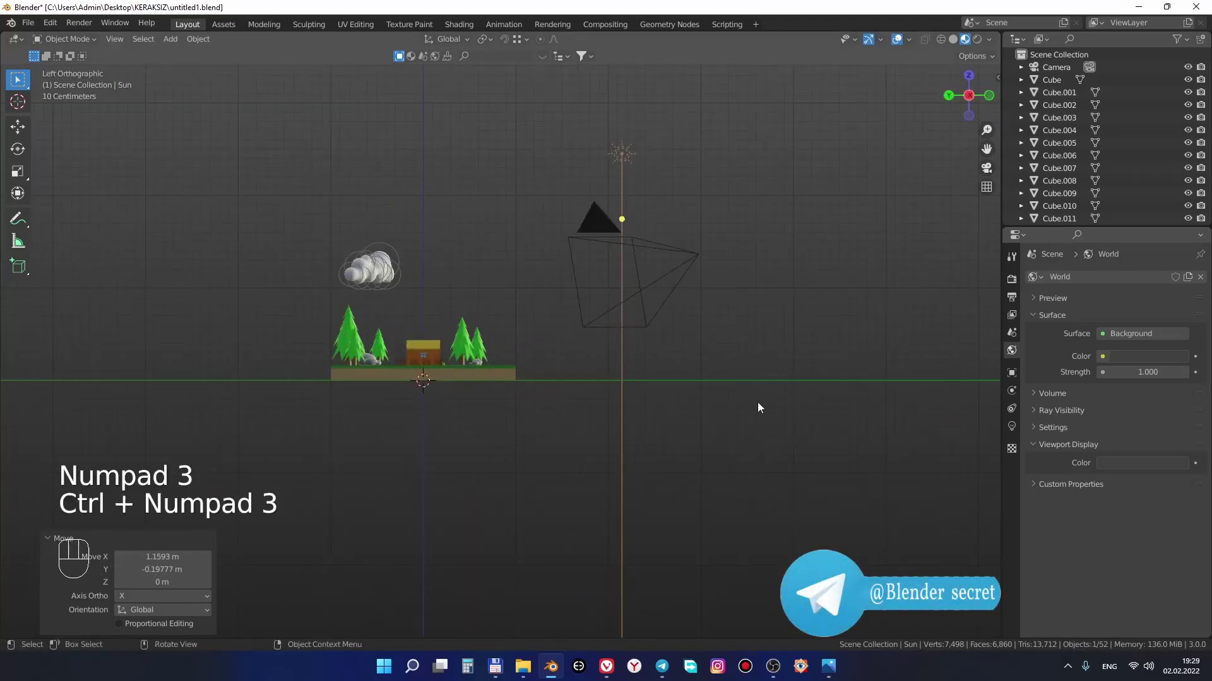
key("r")
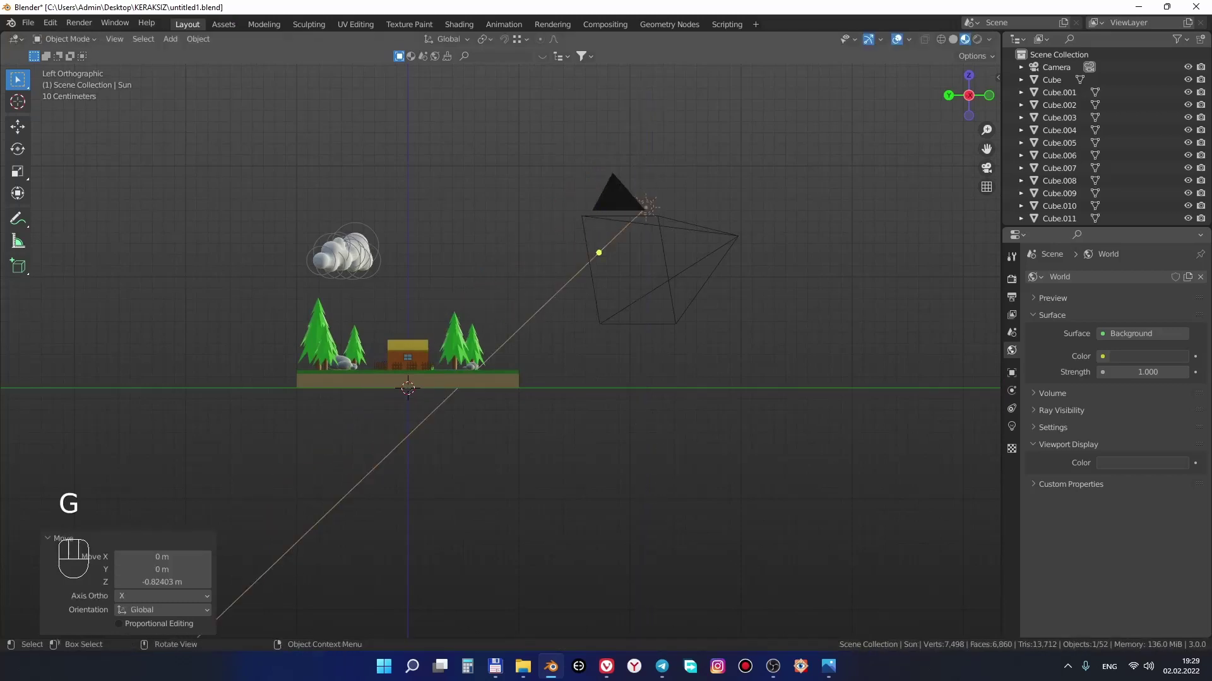
key("r")
left_click_drag(779, 387, 746, 400)
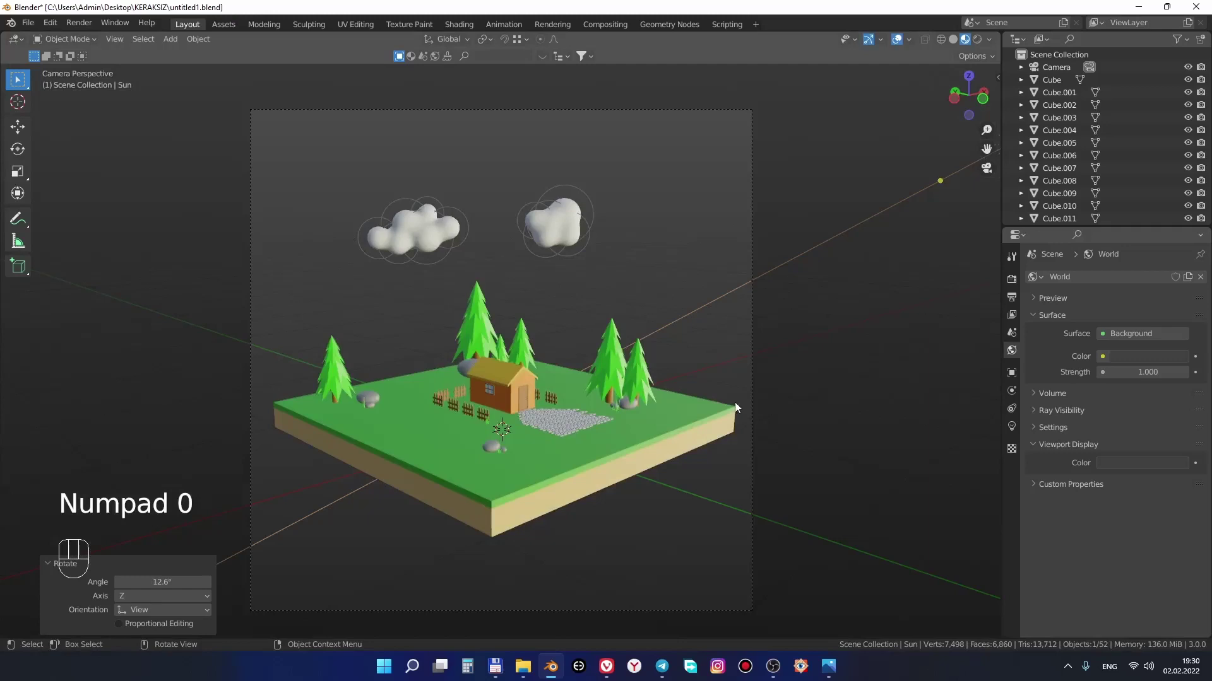
In Rendered shading, set the sun light's Strength to 5 in its light properties
key("z")
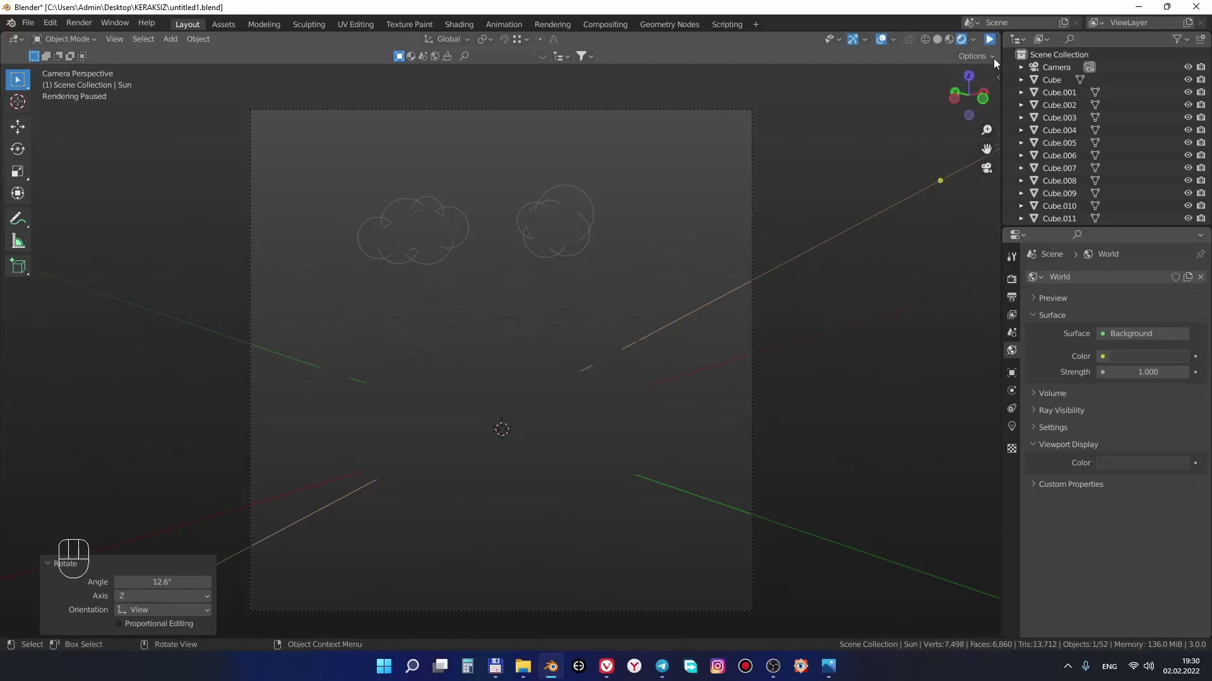
left_click_drag(960, 112, 929, 163)
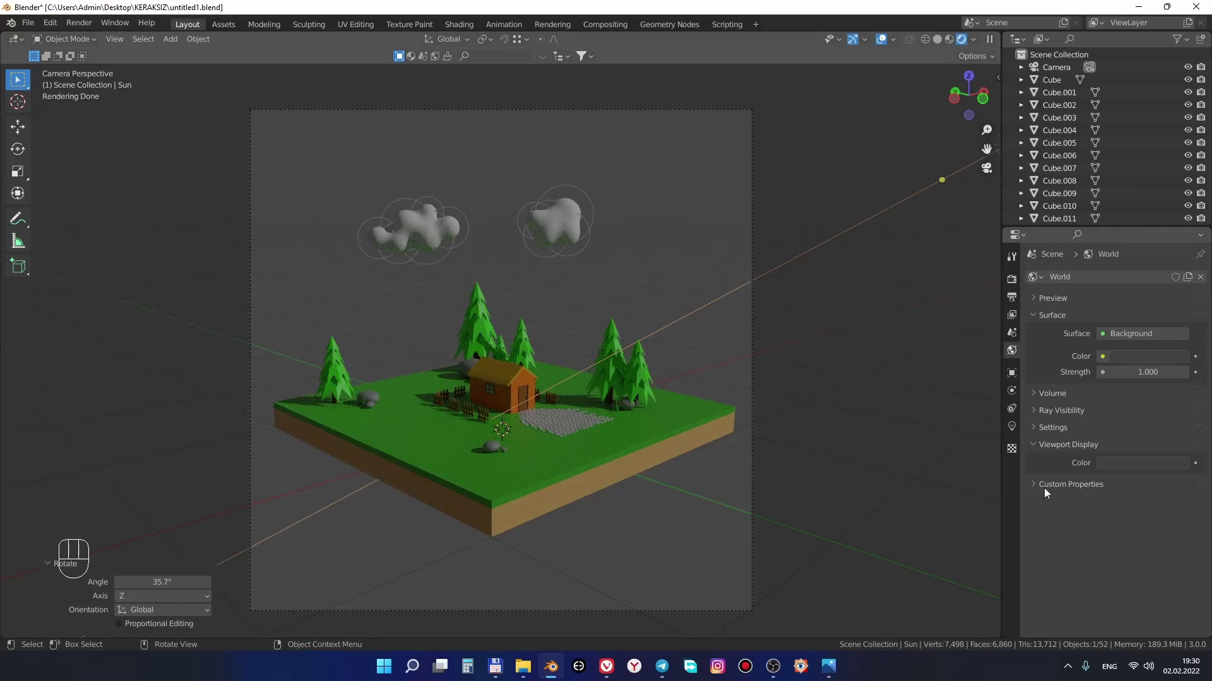
left_click(1014, 430)
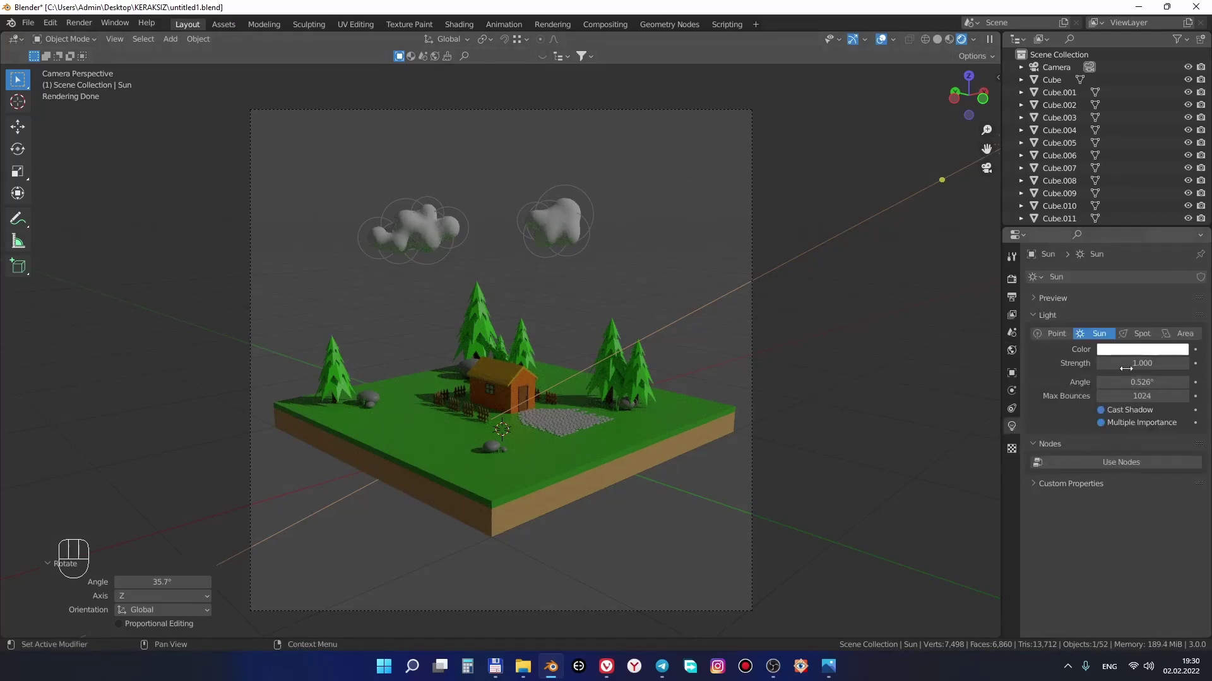
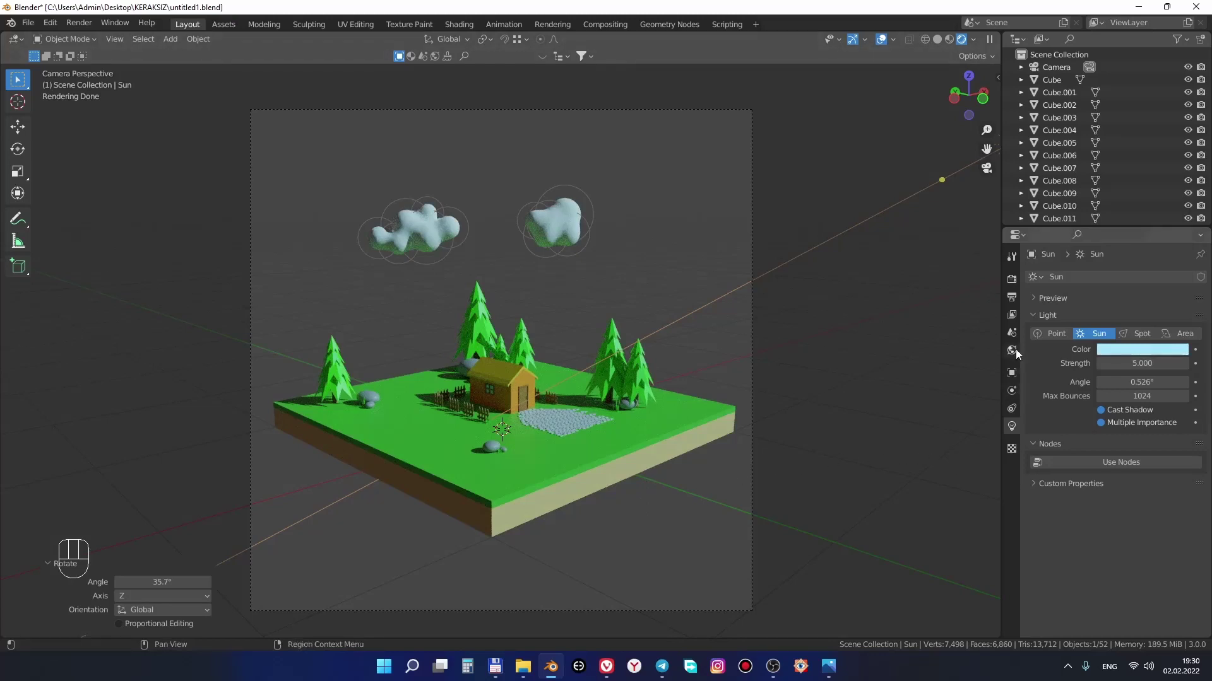
Raise the World surface colour toward white for a bright backdrop behind the diorama
left_click(1015, 352)
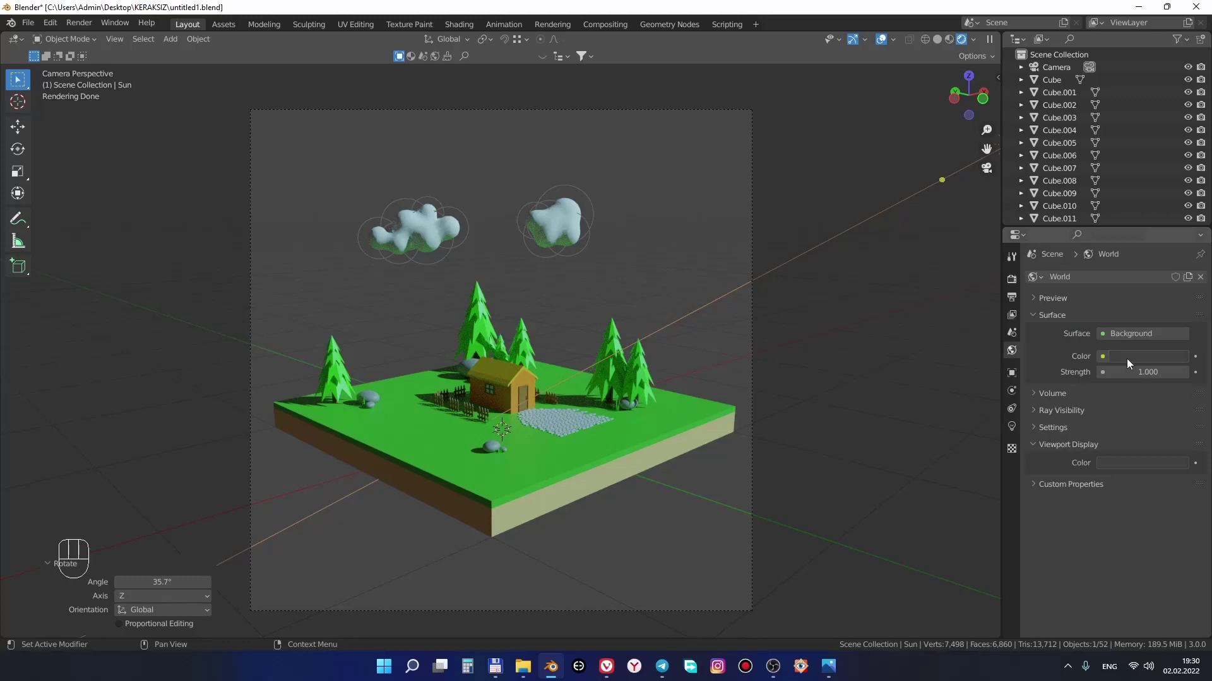
left_click(1128, 361)
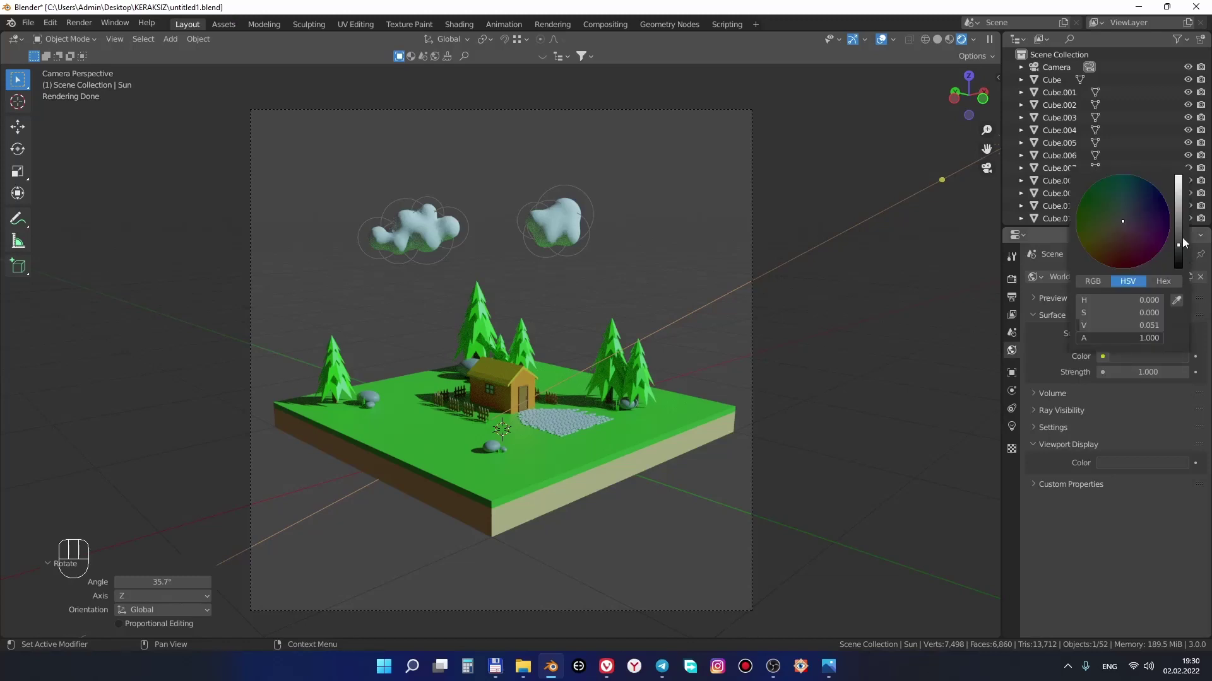
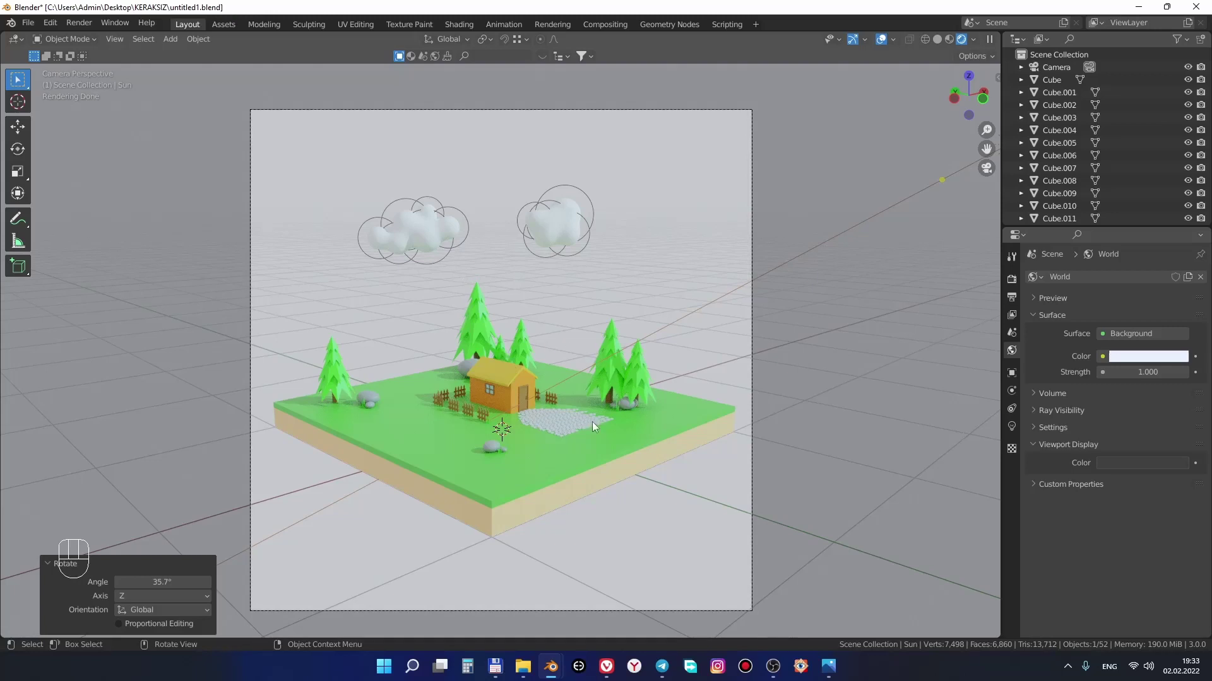
left_click(580, 436)
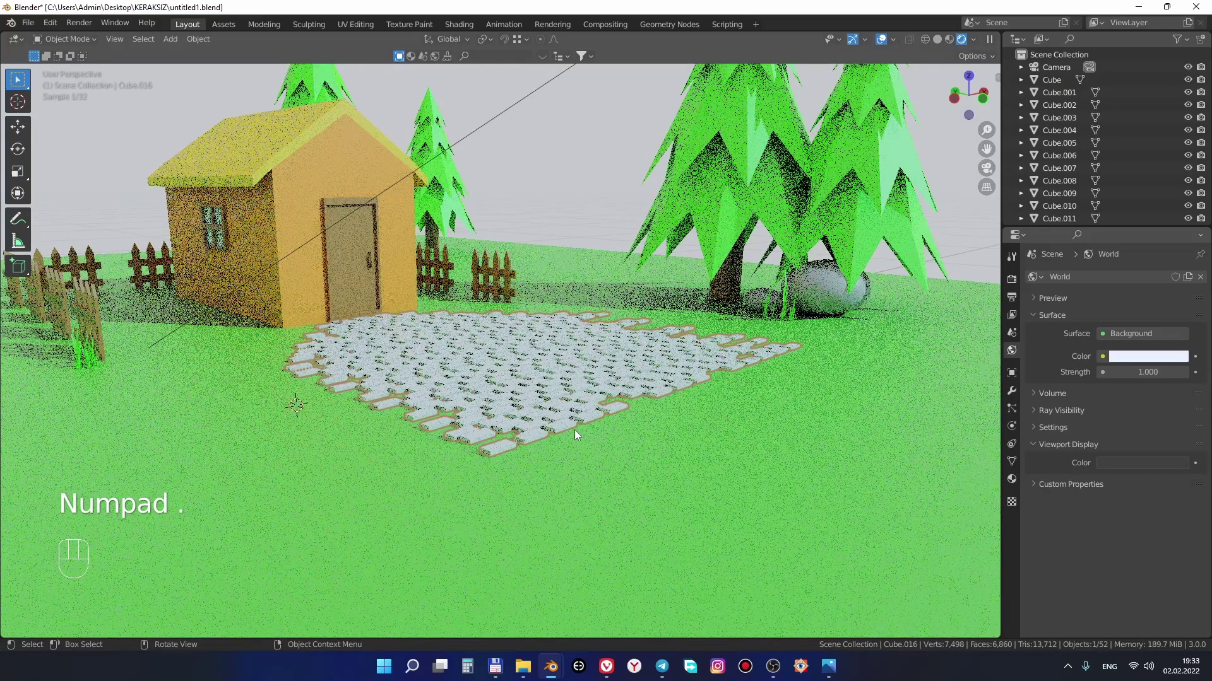
key("z")
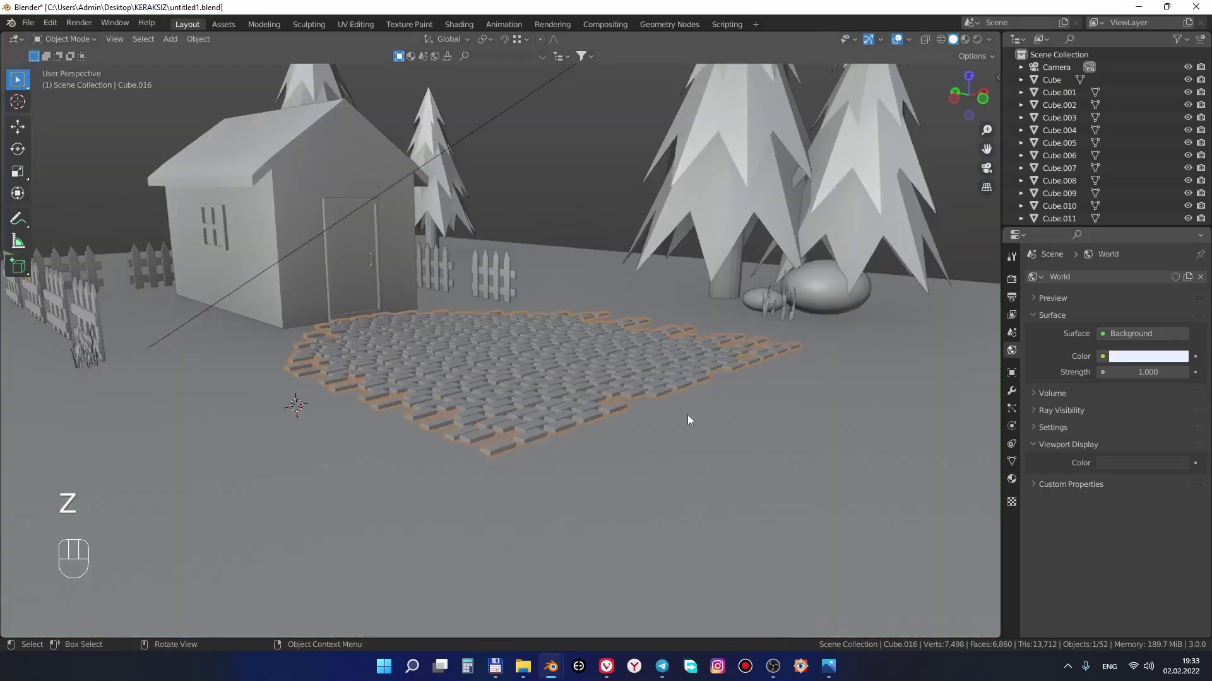
left_click_drag(662, 421, 607, 456)
key("z")
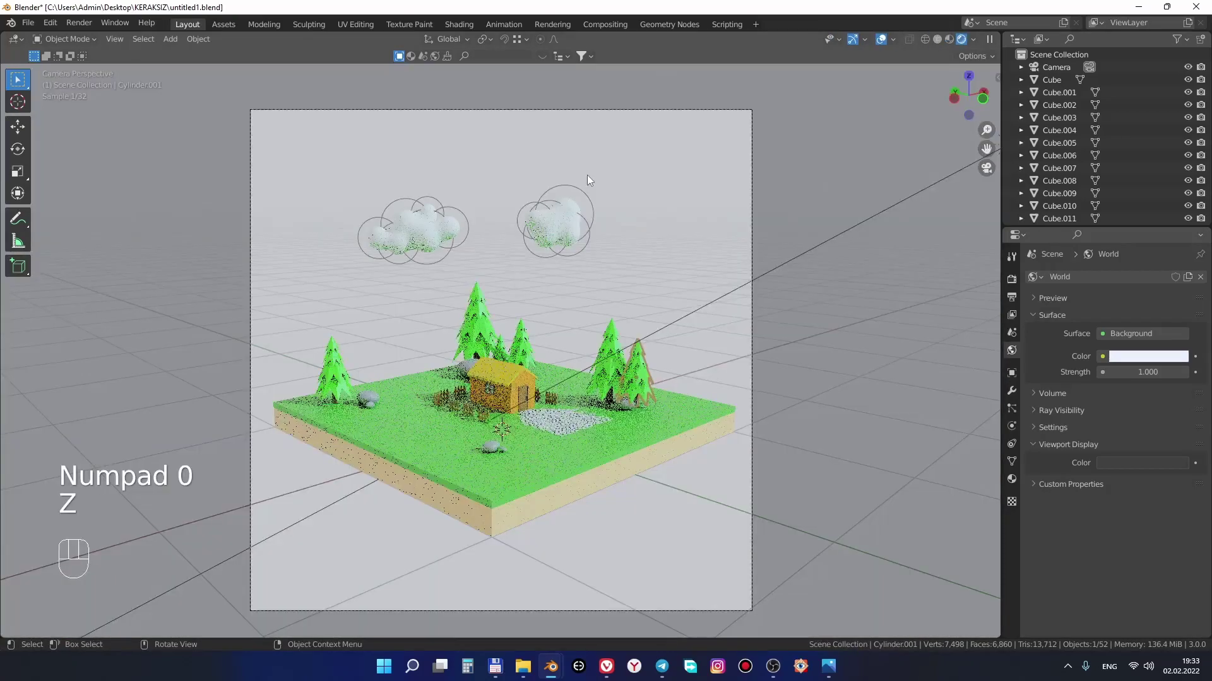